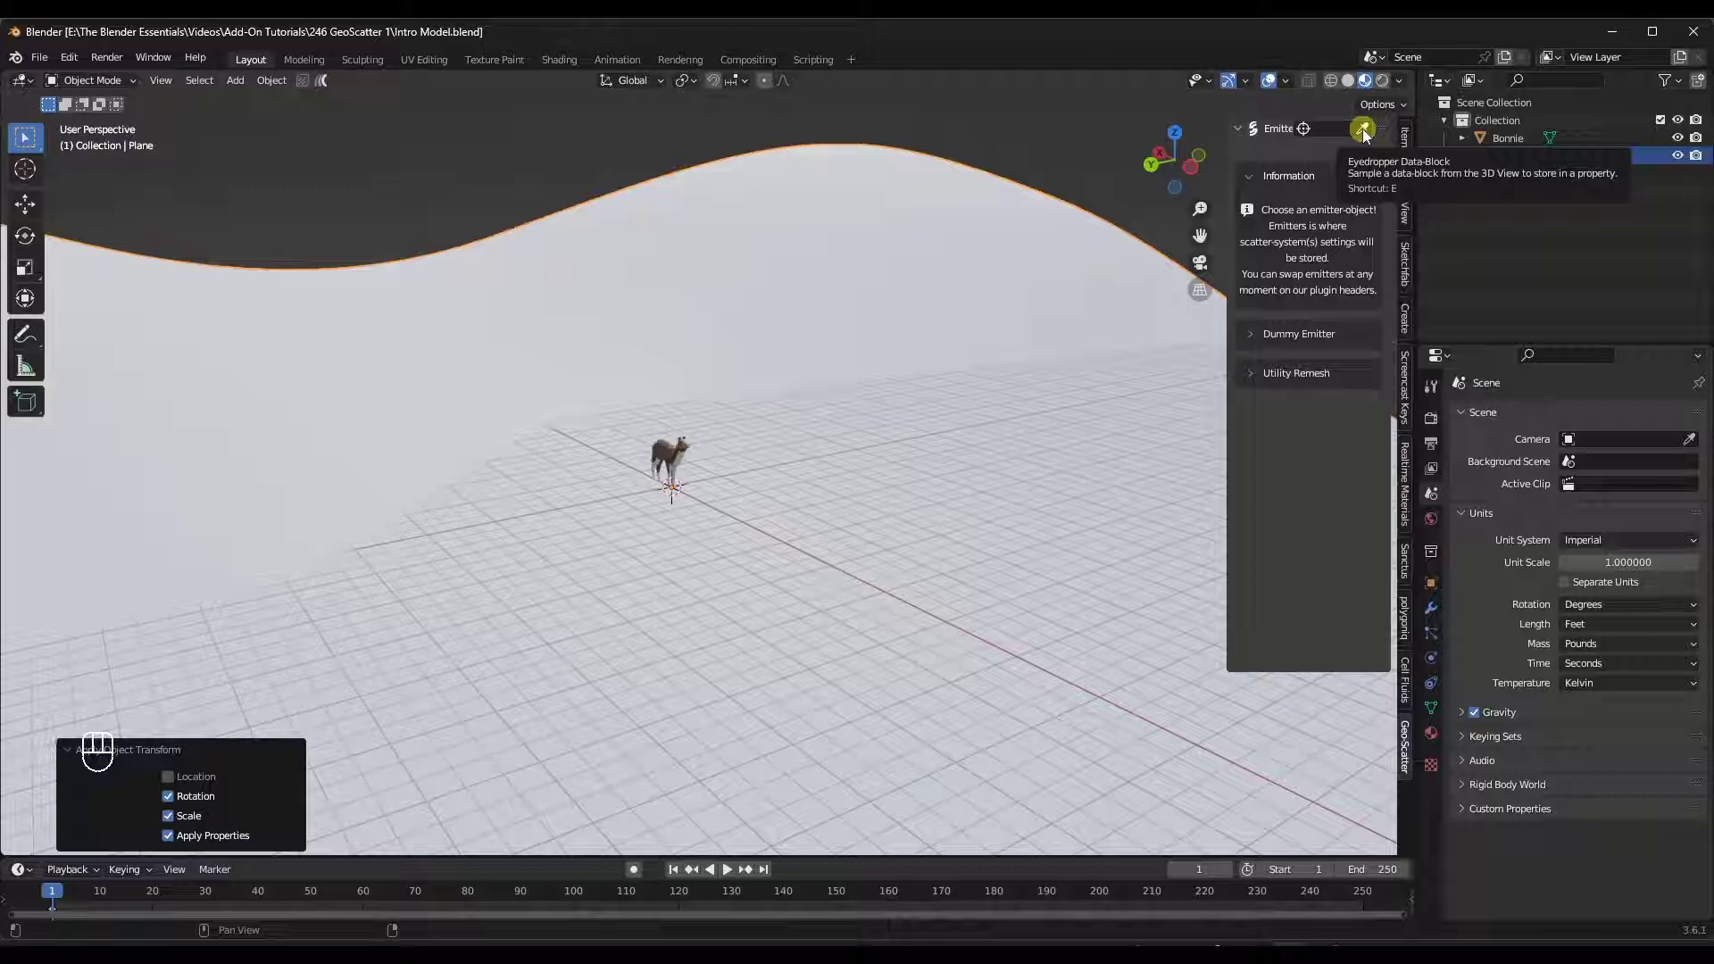
Pick the wavy Plane as the Geo-Scatter emitter with the eyedropper.
{"action": "left_click", "coordinate": [1366, 136]}
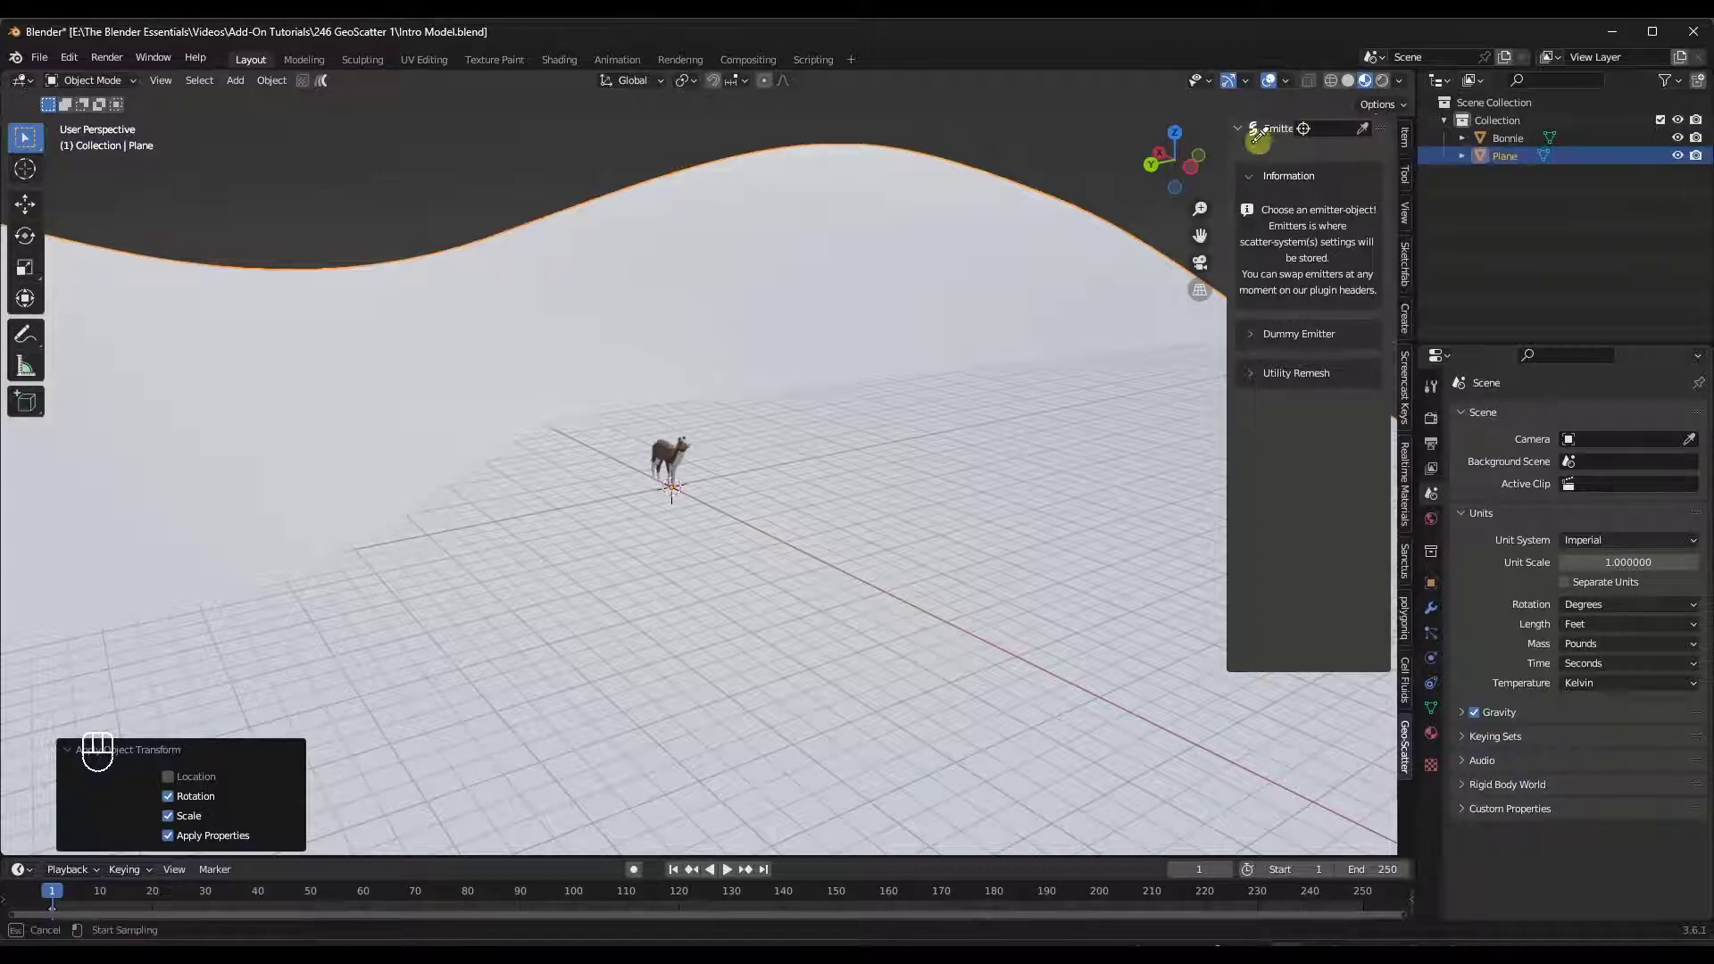
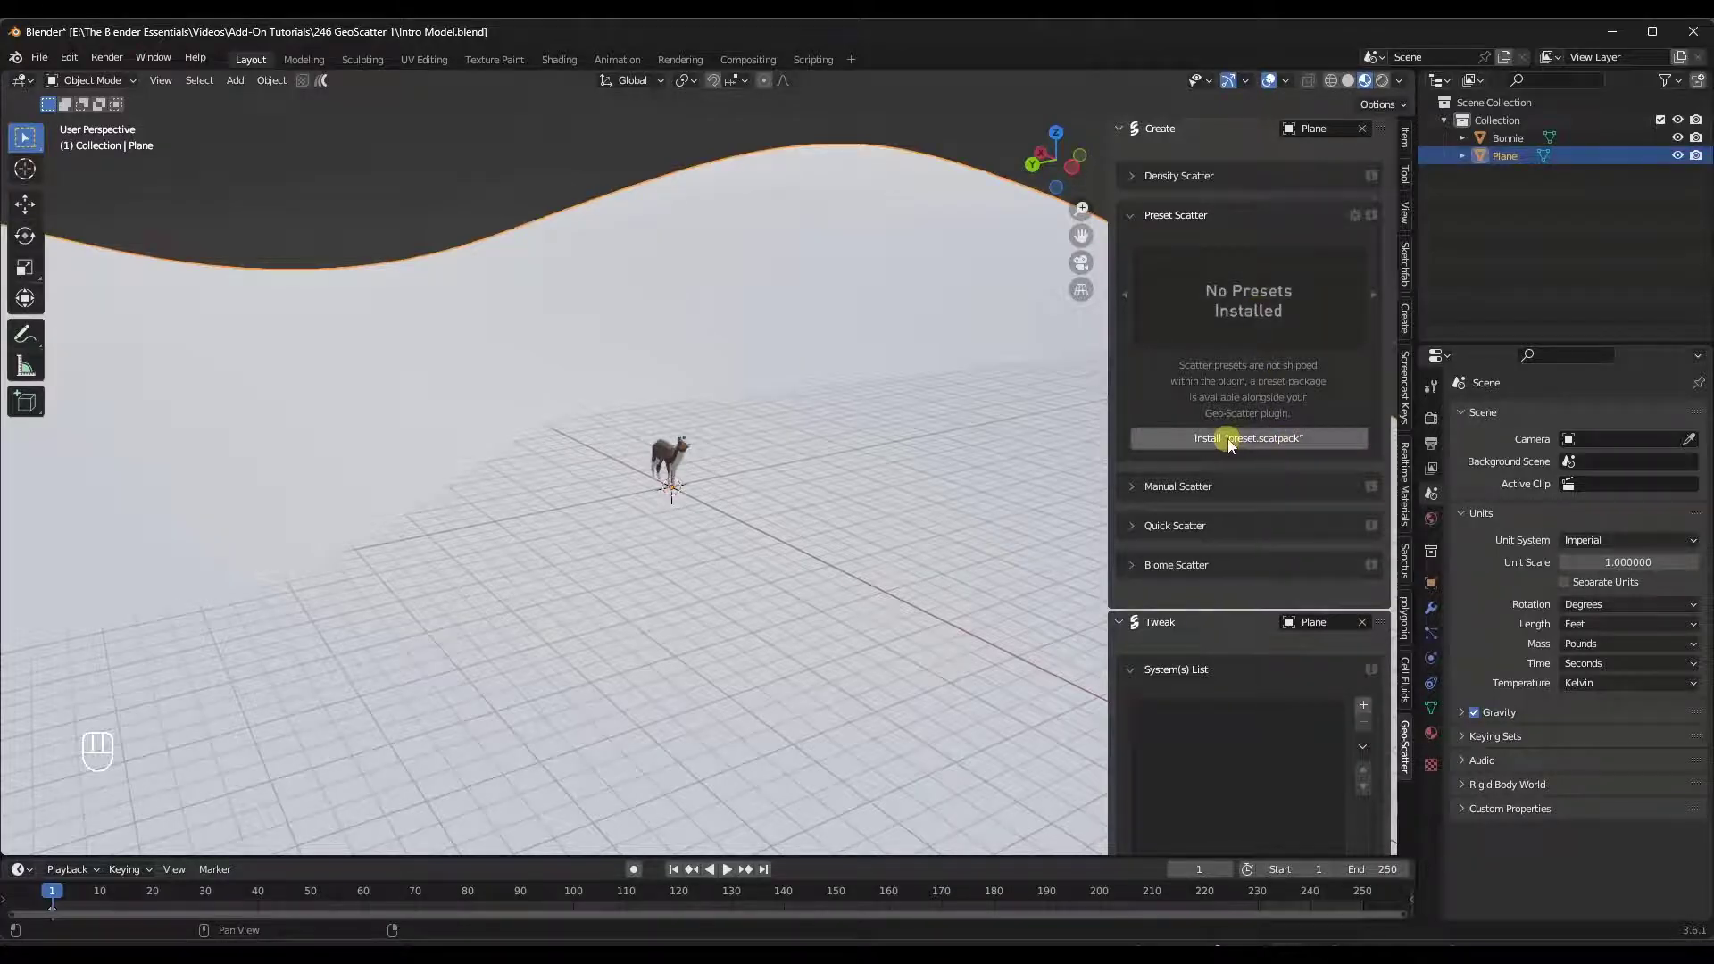
Install the 'preset.scatpack' package and choose the pink 11 Pattern preset from the gallery.
{"action": "left_click", "coordinate": [1252, 443]}
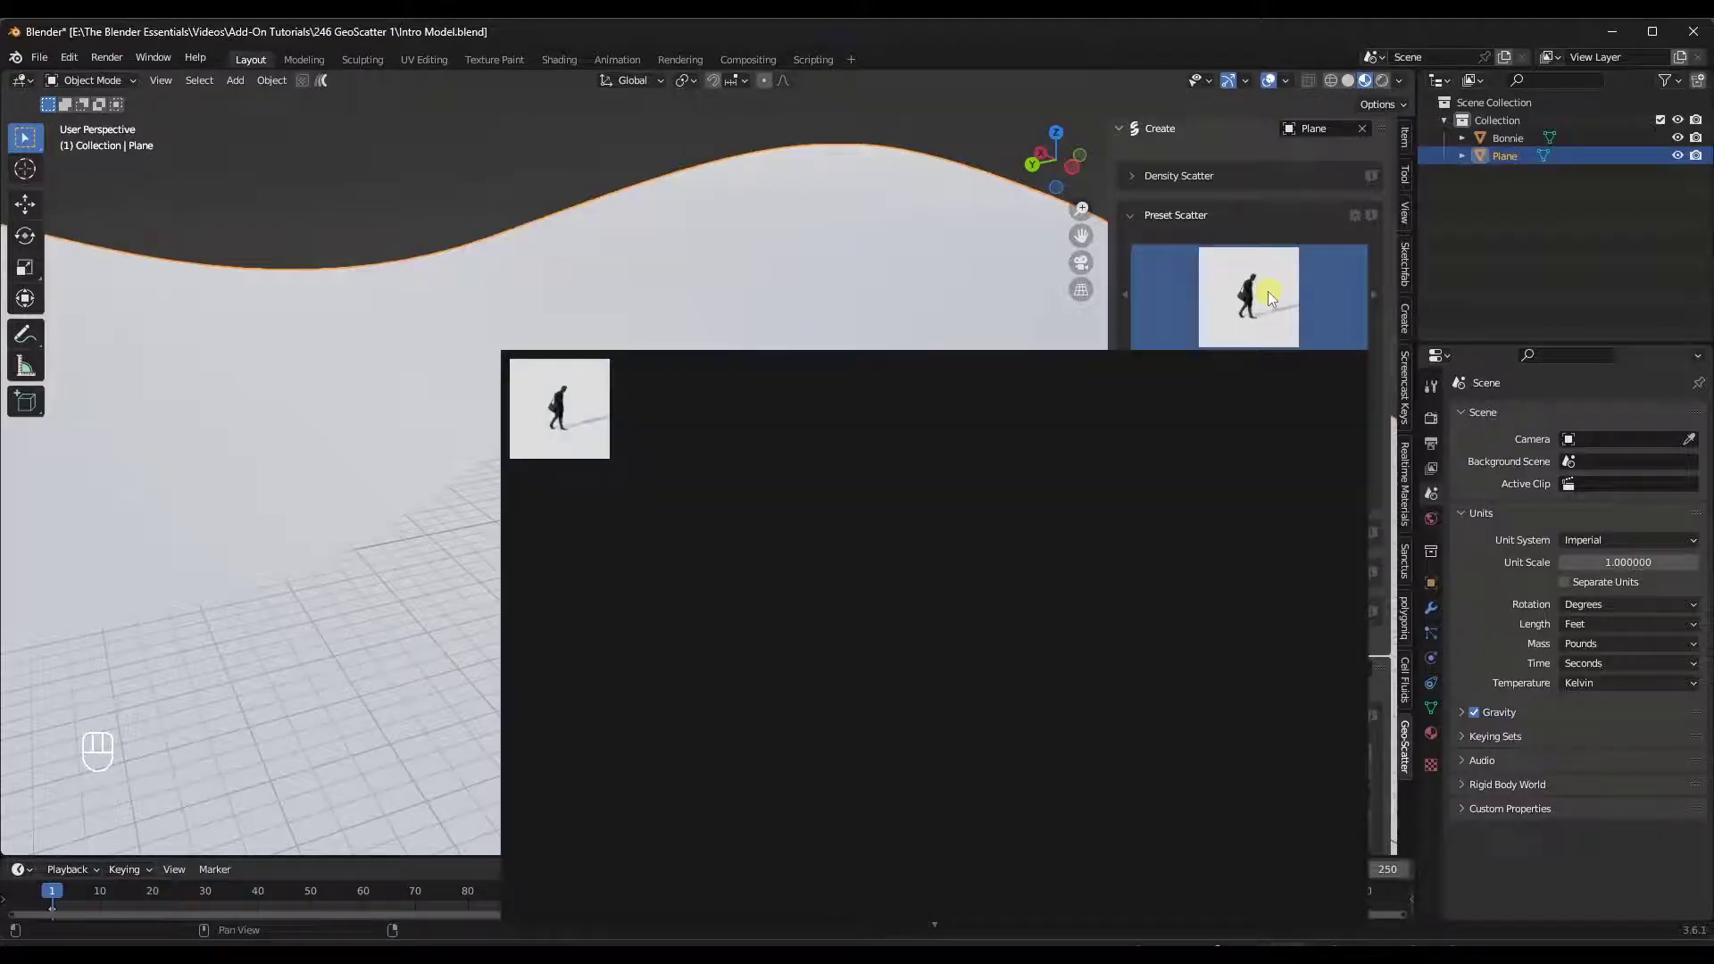
{"action": "left_click", "coordinate": [1272, 298]}
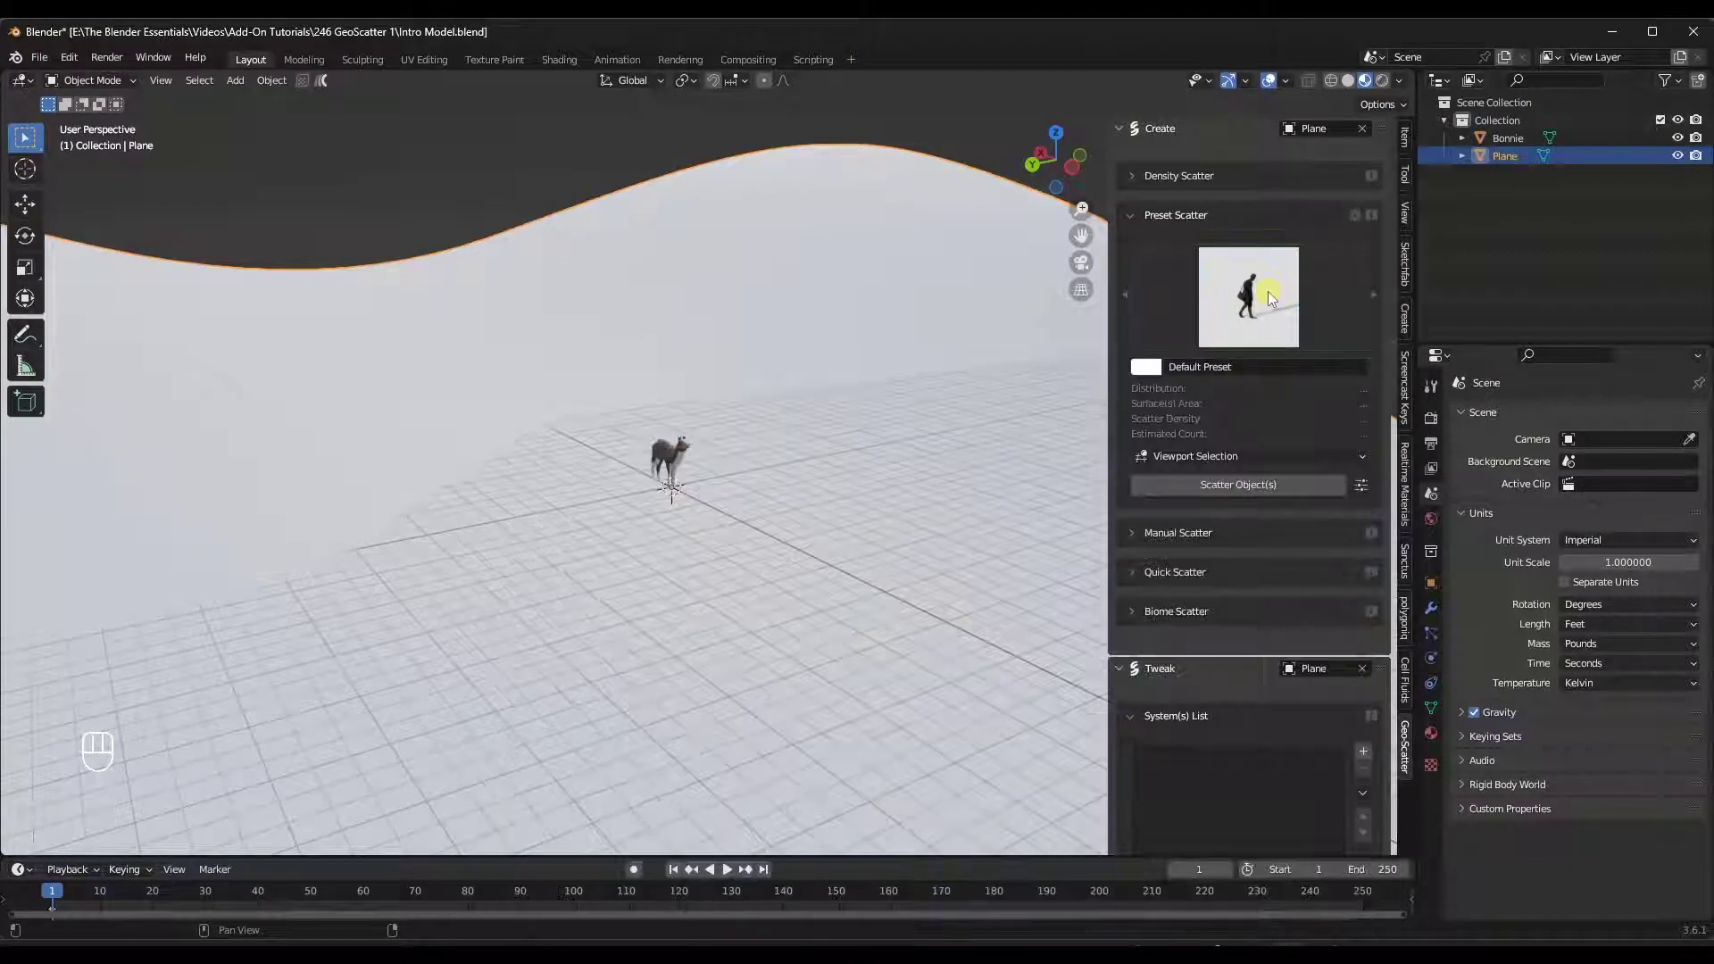
{"action": "left_click_drag", "start_coordinate": [1271, 298], "coordinate": [1249, 281]}
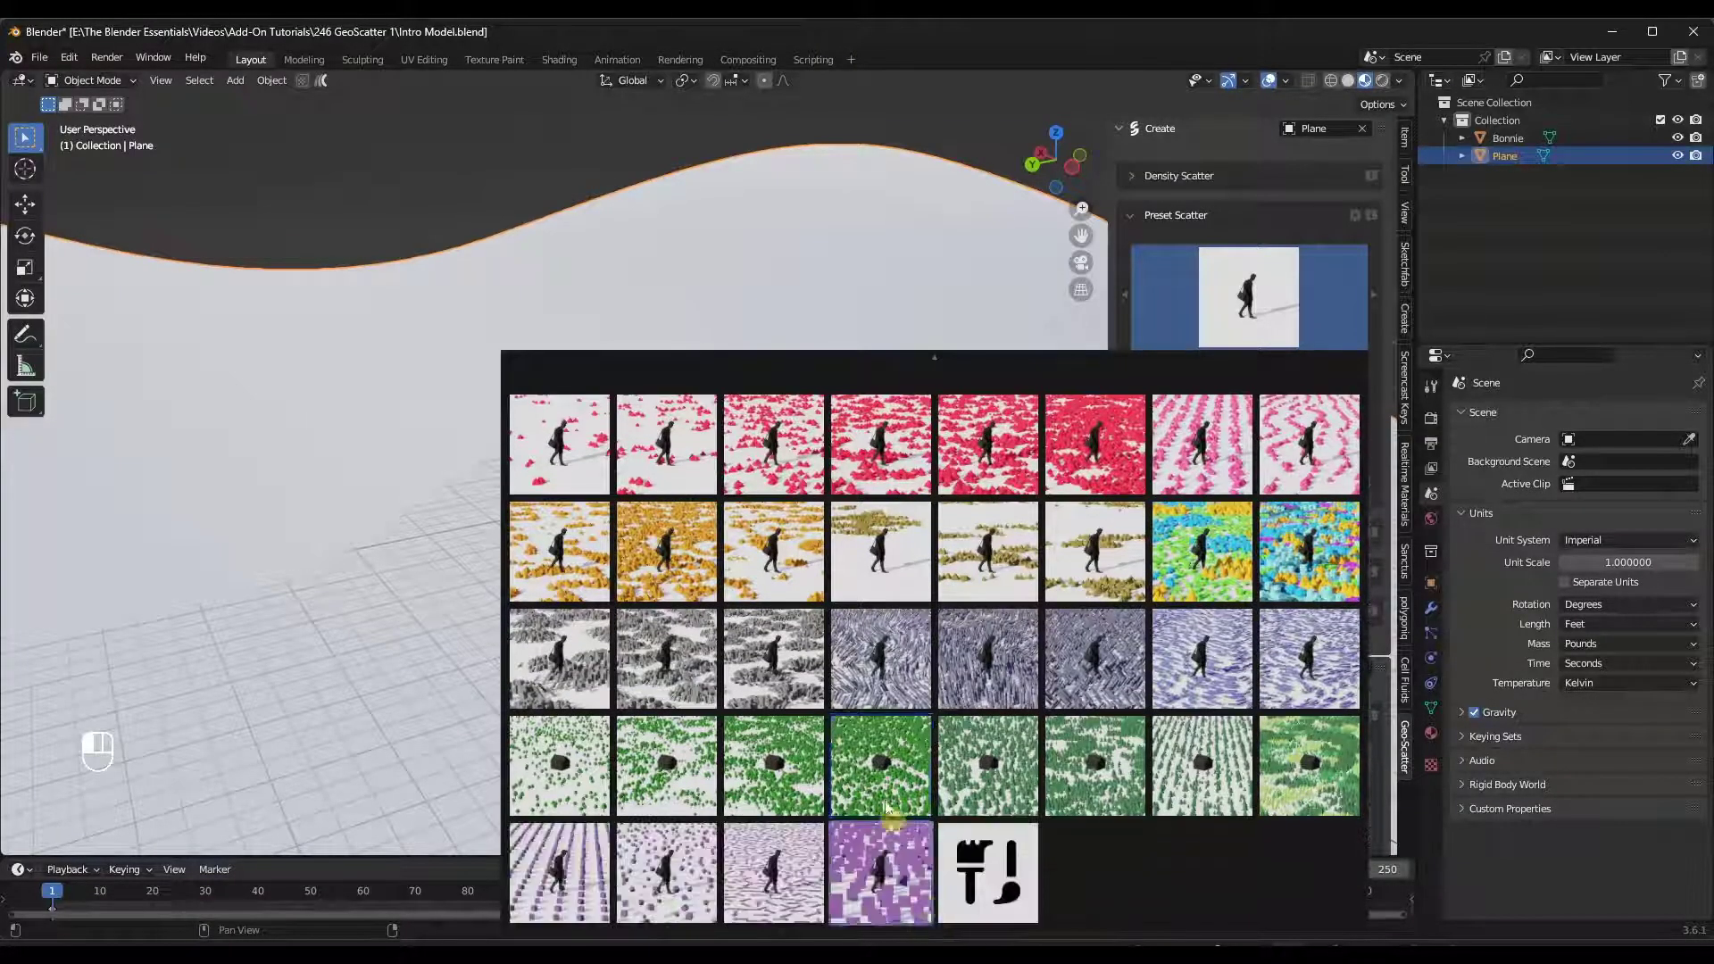
{"action": "left_click_drag", "start_coordinate": [984, 551], "coordinate": [904, 534]}
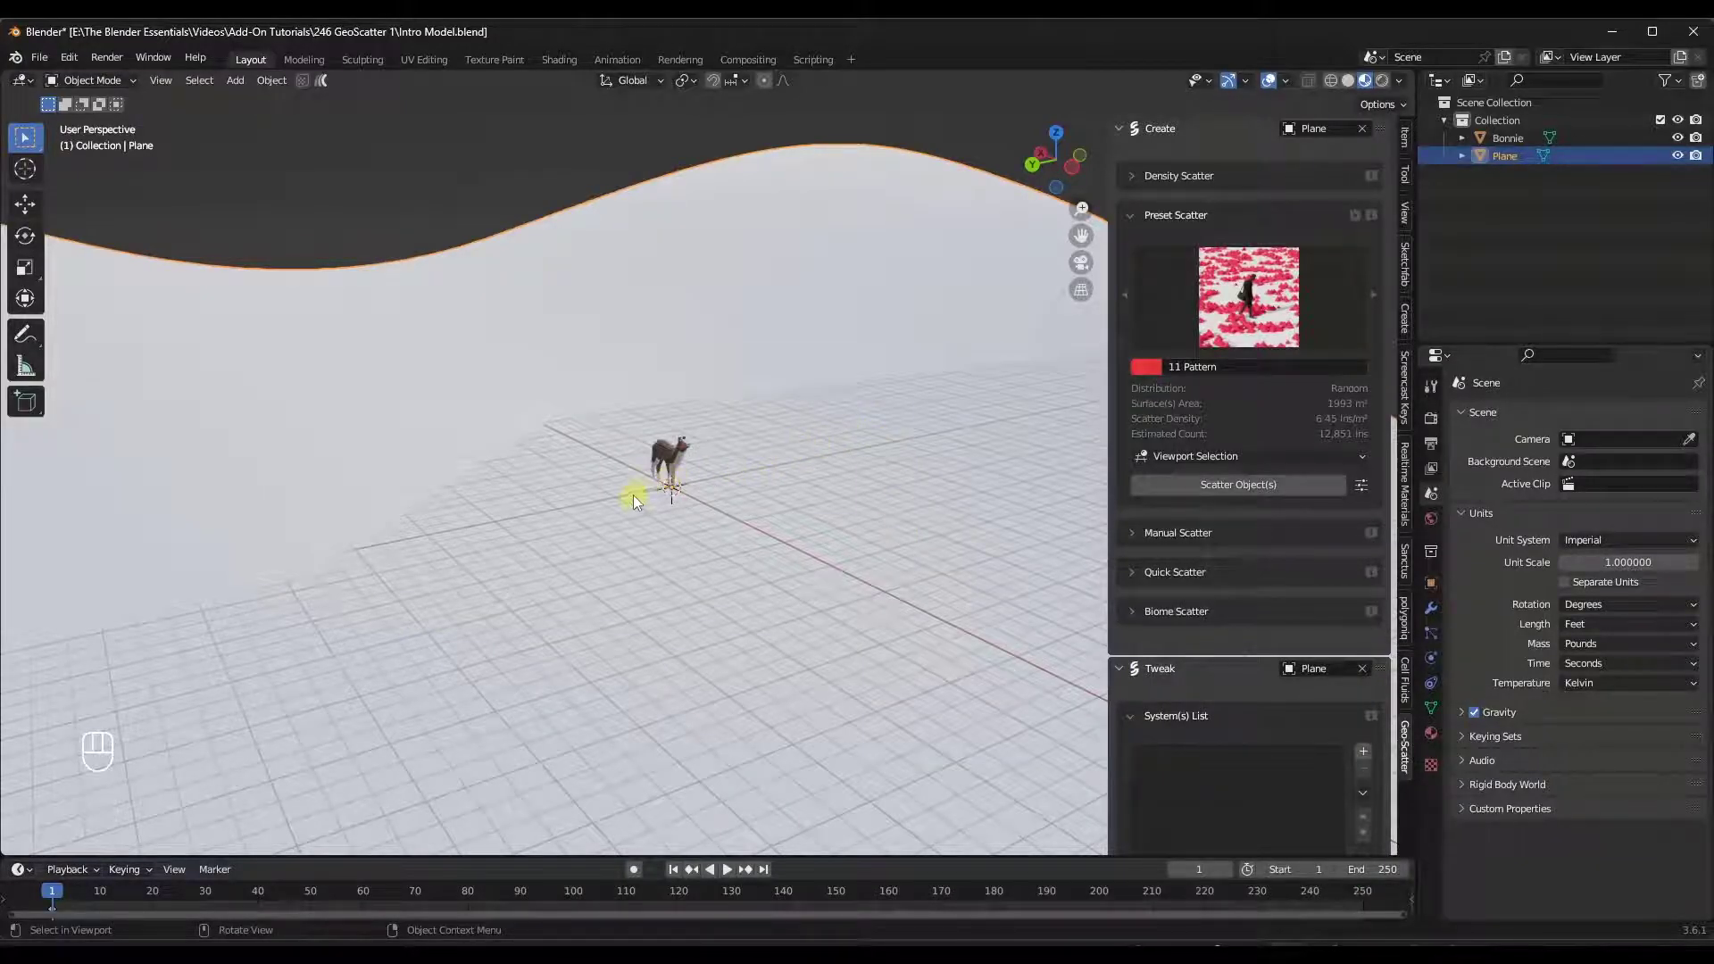
Frame the dog in view and bring up the Shift+A add menu for a new Mesh > Cube.
{"action": "middle_click", "coordinate": [739, 446]}
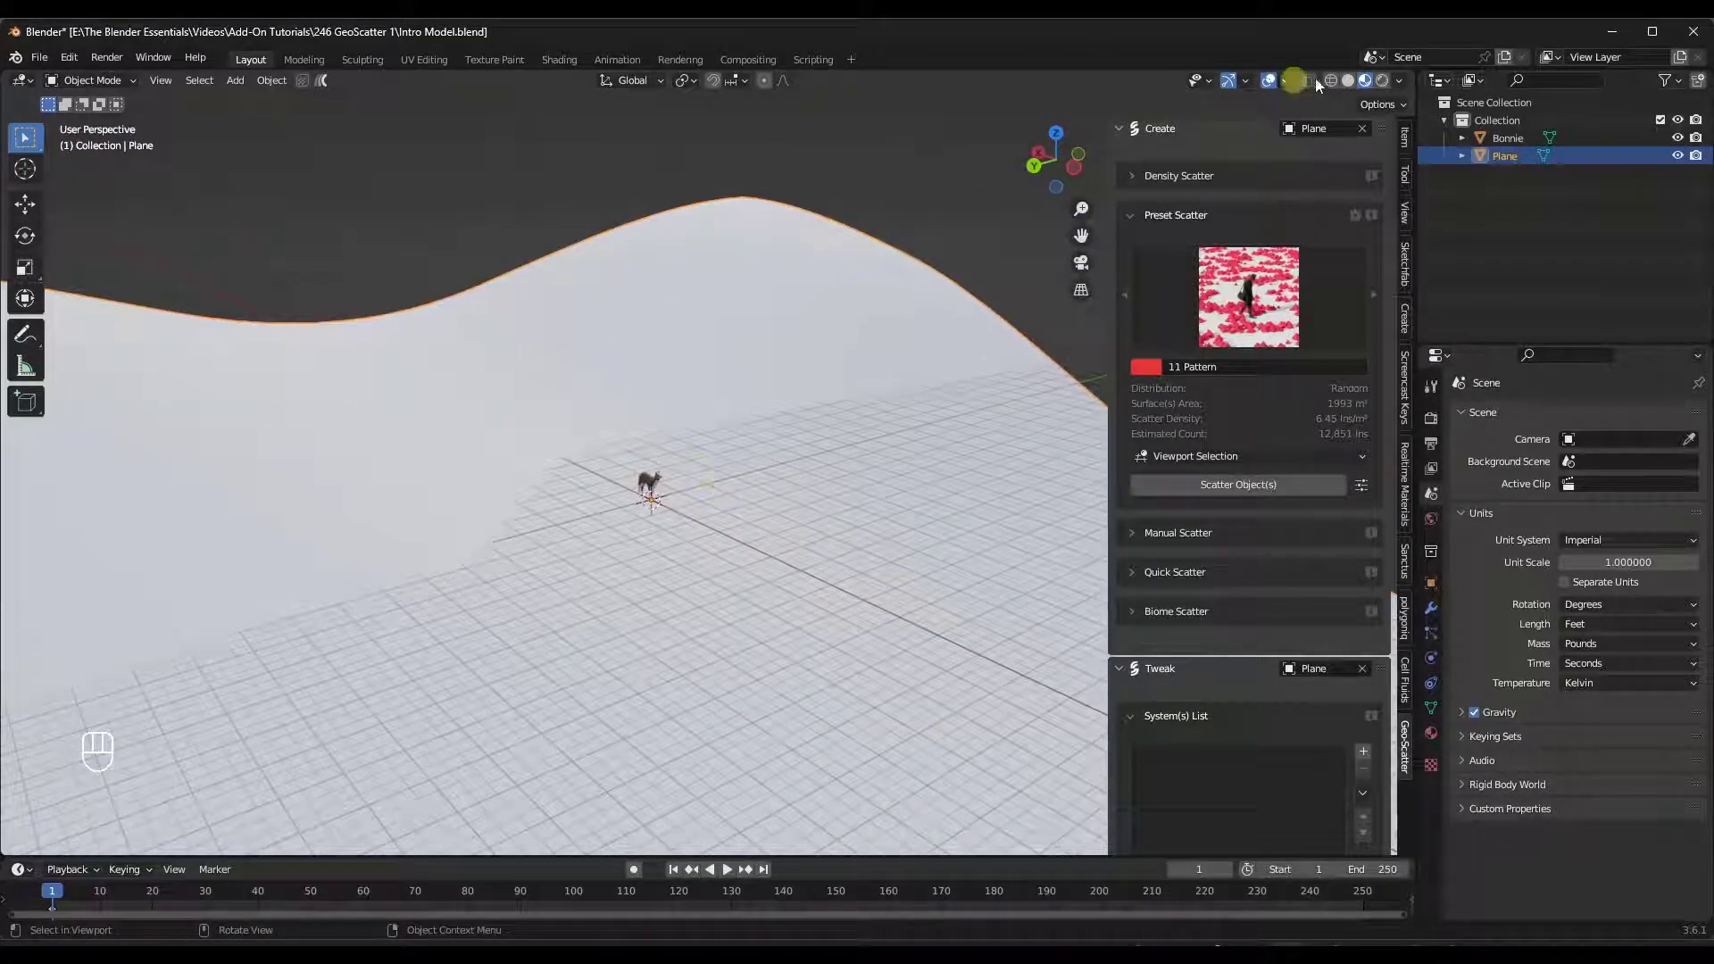
{"action": "left_click_drag", "start_coordinate": [1357, 86], "coordinate": [1001, 335]}
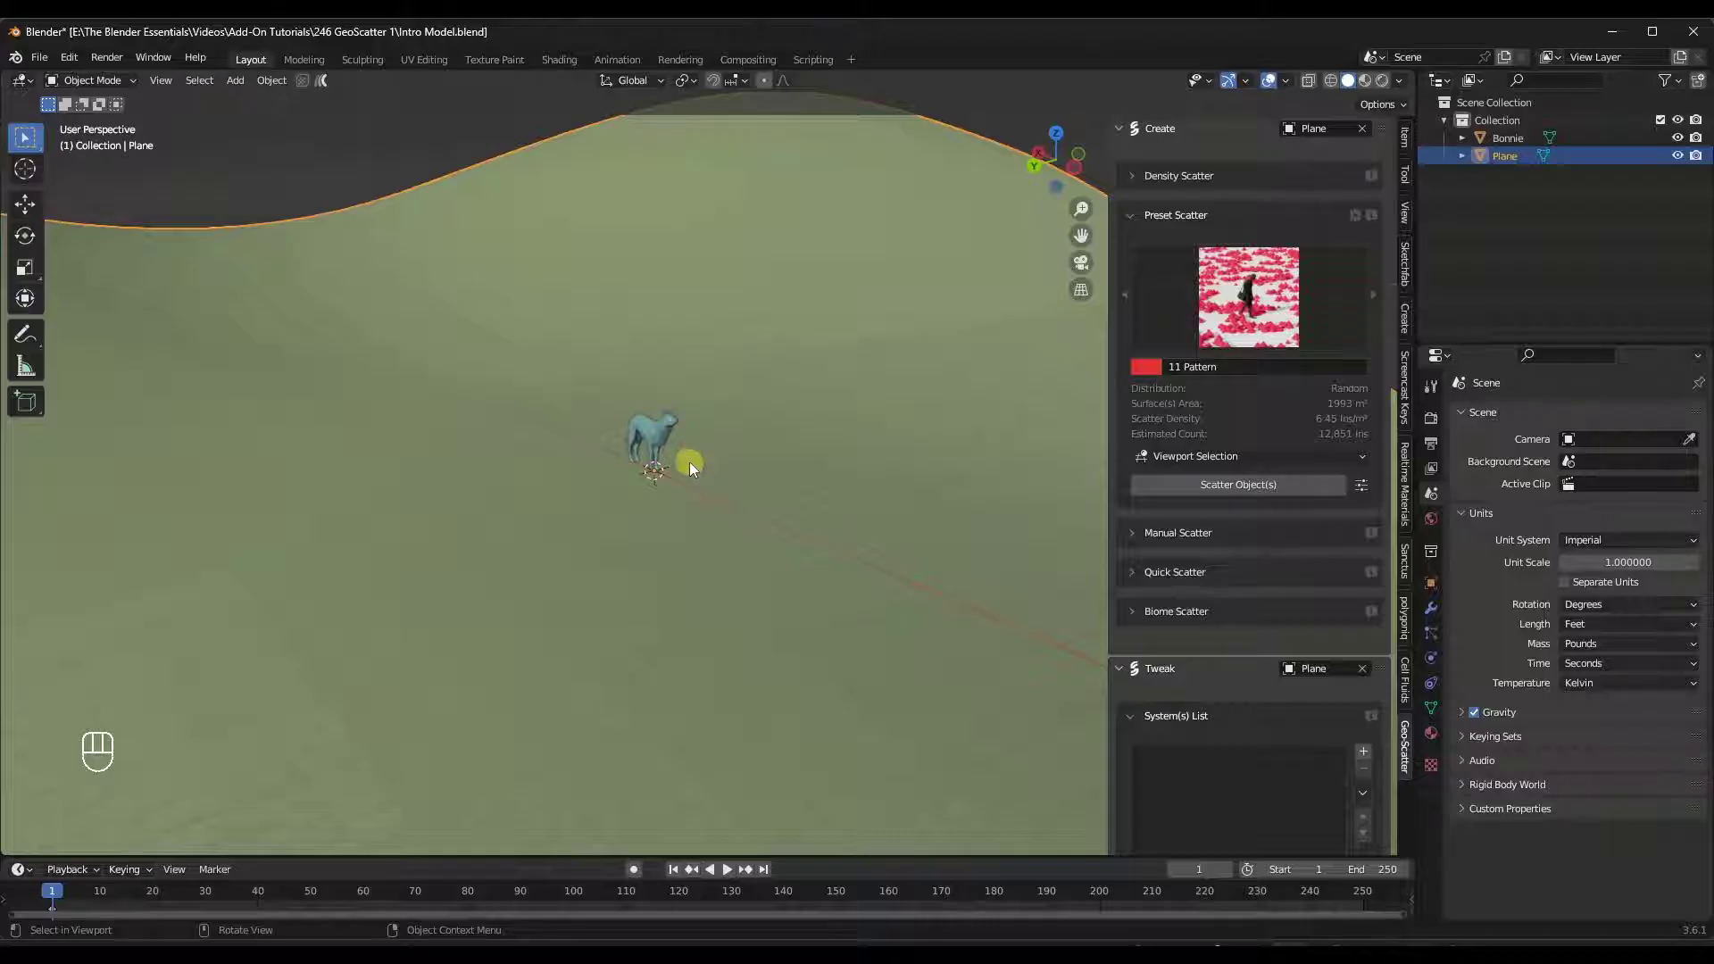
{"action": "key", "text": "shift+a"}
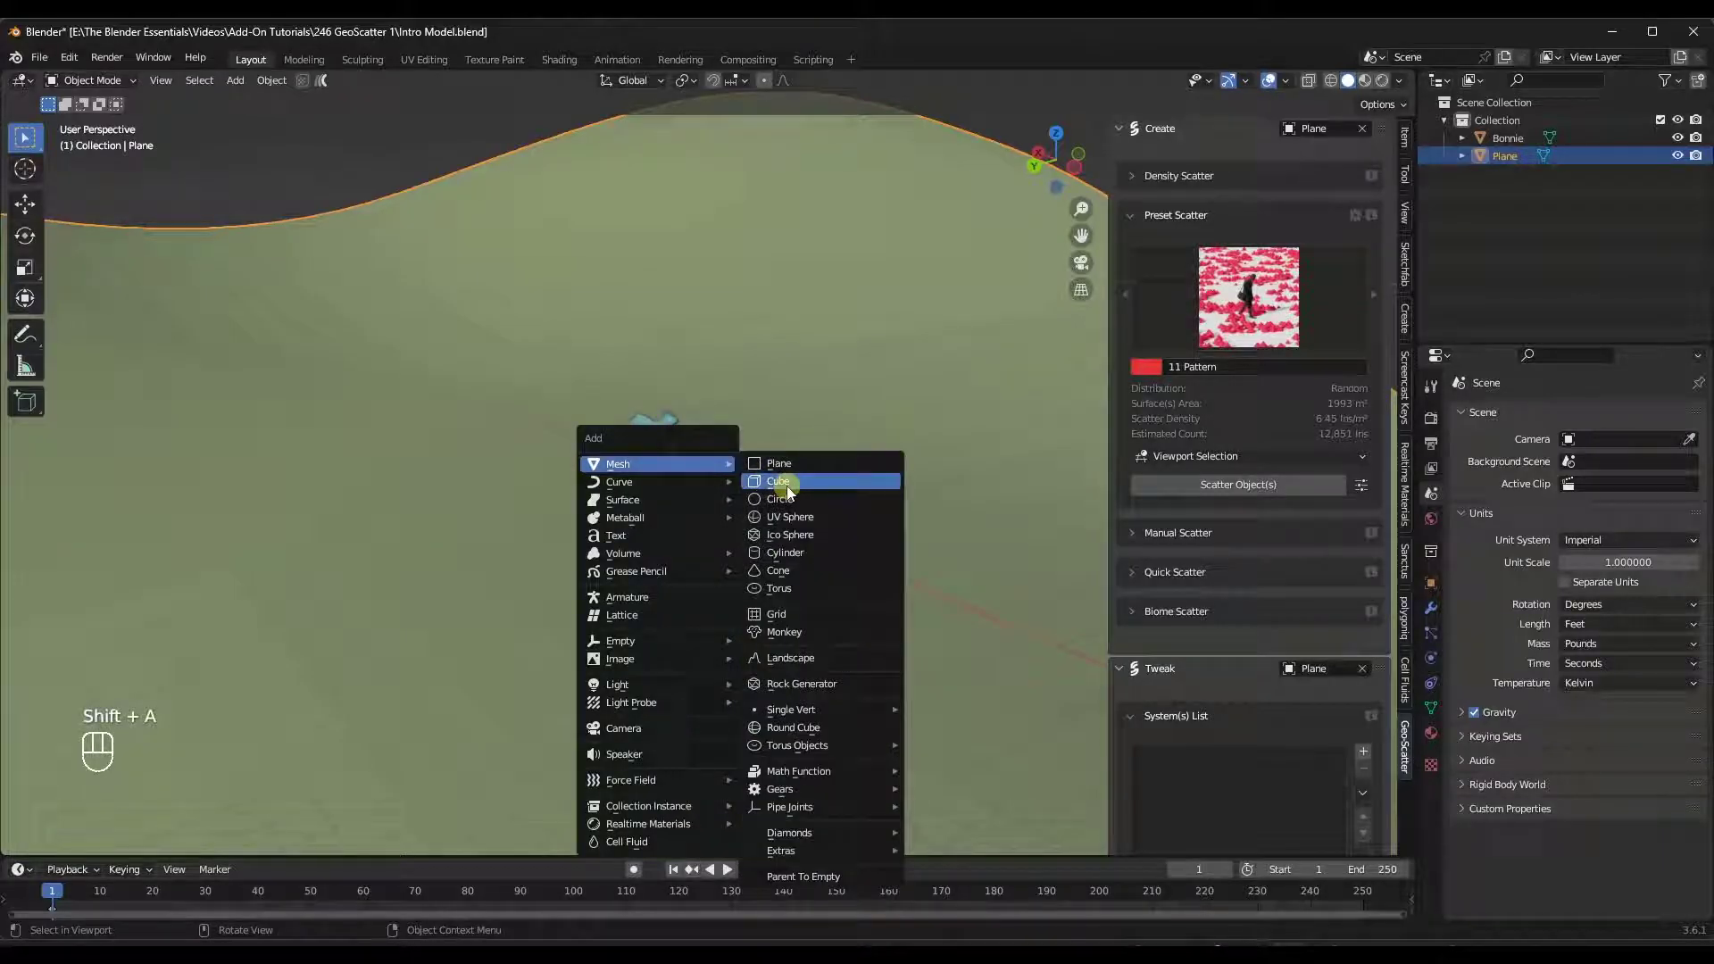
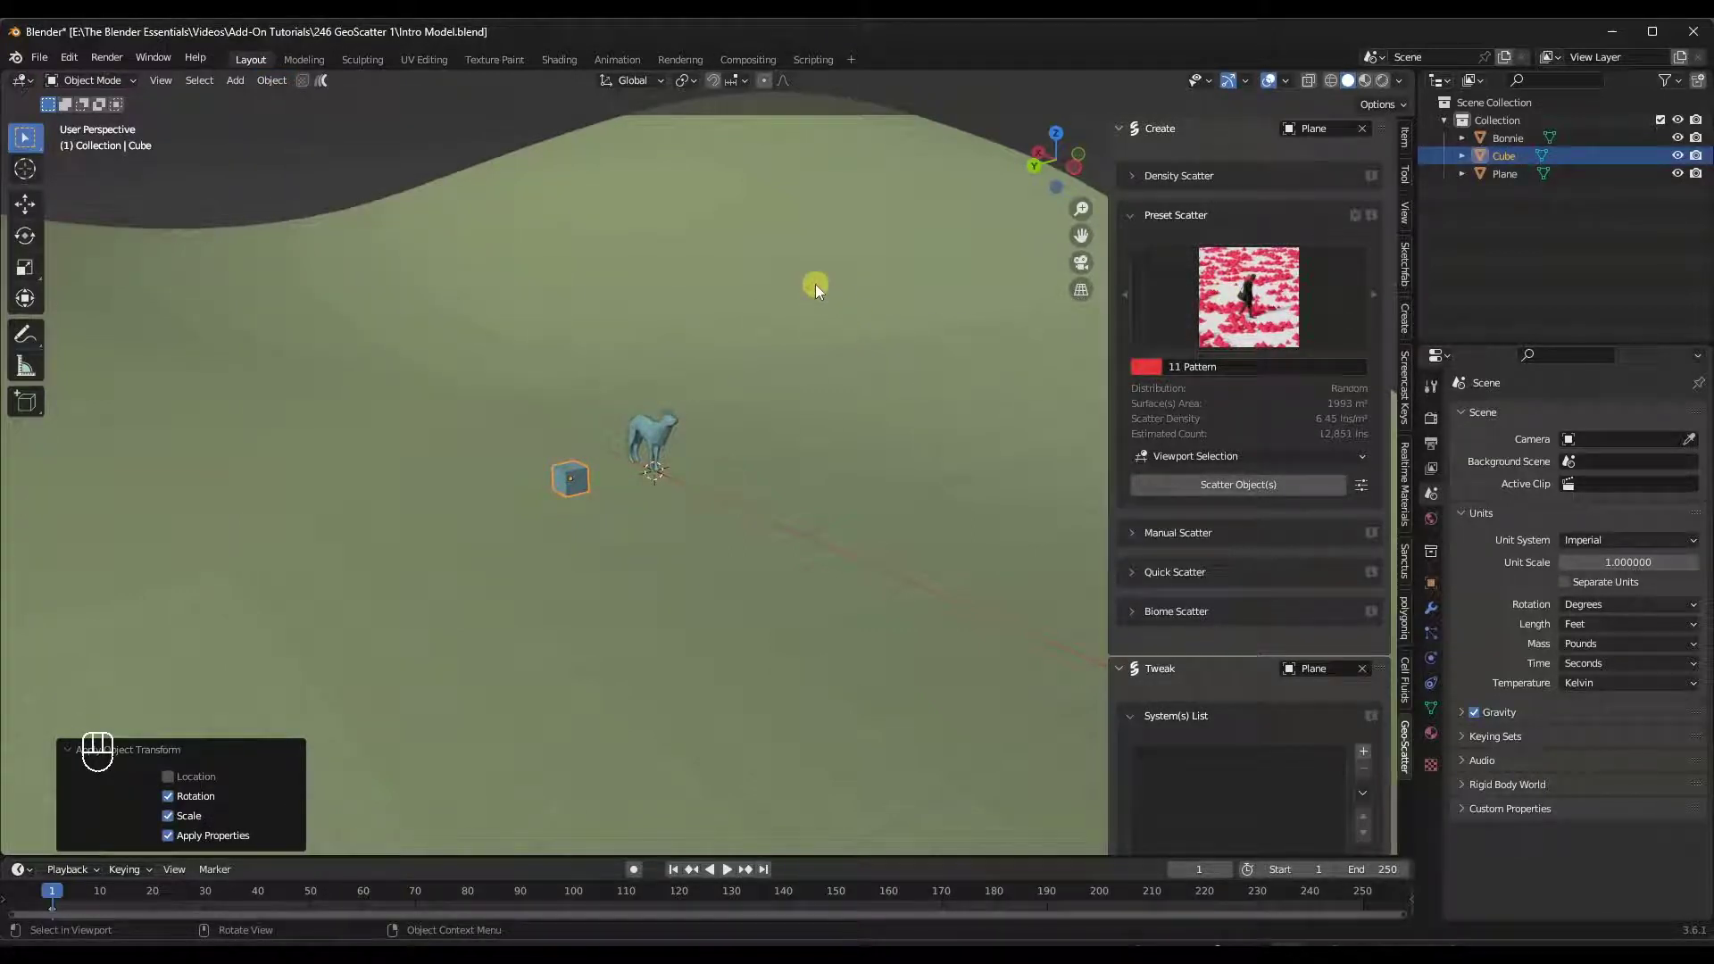
Scatter the cube with the 11 Pattern preset, inspect it from all sides, then delete that scatter system.
{"action": "middle_click", "coordinate": [792, 335]}
{"action": "left_click_drag", "start_coordinate": [768, 373], "coordinate": [765, 366]}
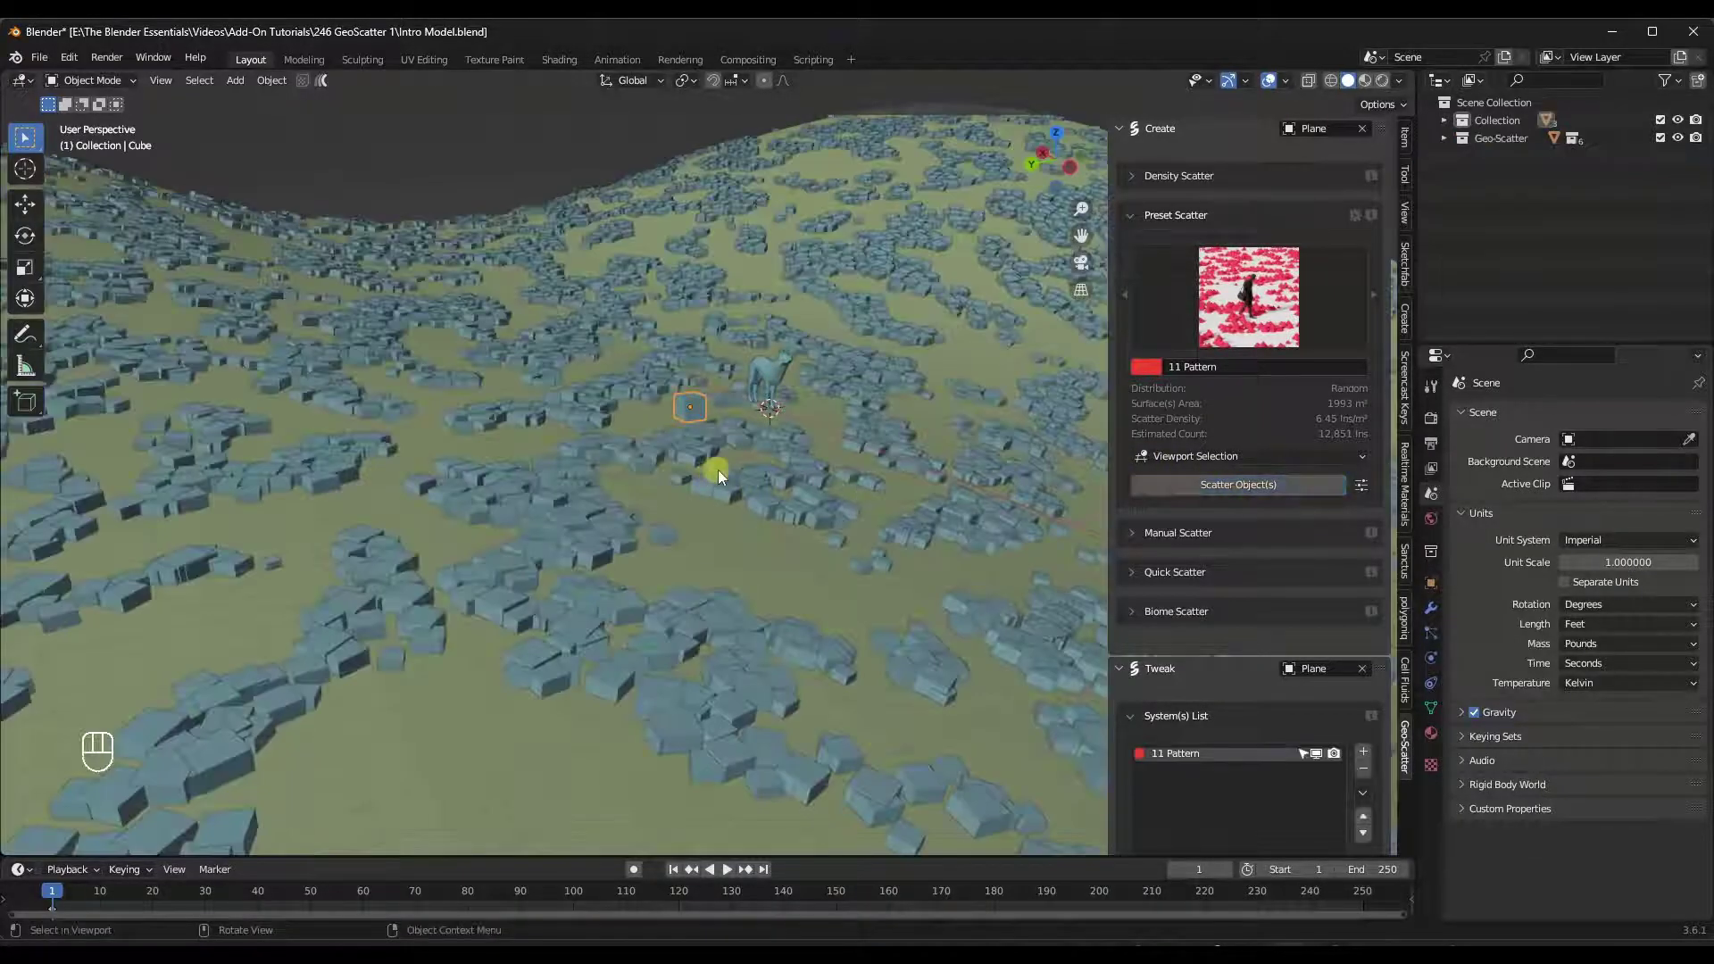
{"action": "left_click_drag", "start_coordinate": [724, 469], "coordinate": [690, 464]}
{"action": "left_click", "coordinate": [697, 470]}
{"action": "left_click_drag", "start_coordinate": [742, 461], "coordinate": [749, 460]}
{"action": "left_click", "coordinate": [740, 459]}
{"action": "middle_click", "coordinate": [759, 458]}
{"action": "left_click", "coordinate": [759, 458]}
{"action": "middle_click", "coordinate": [761, 457]}
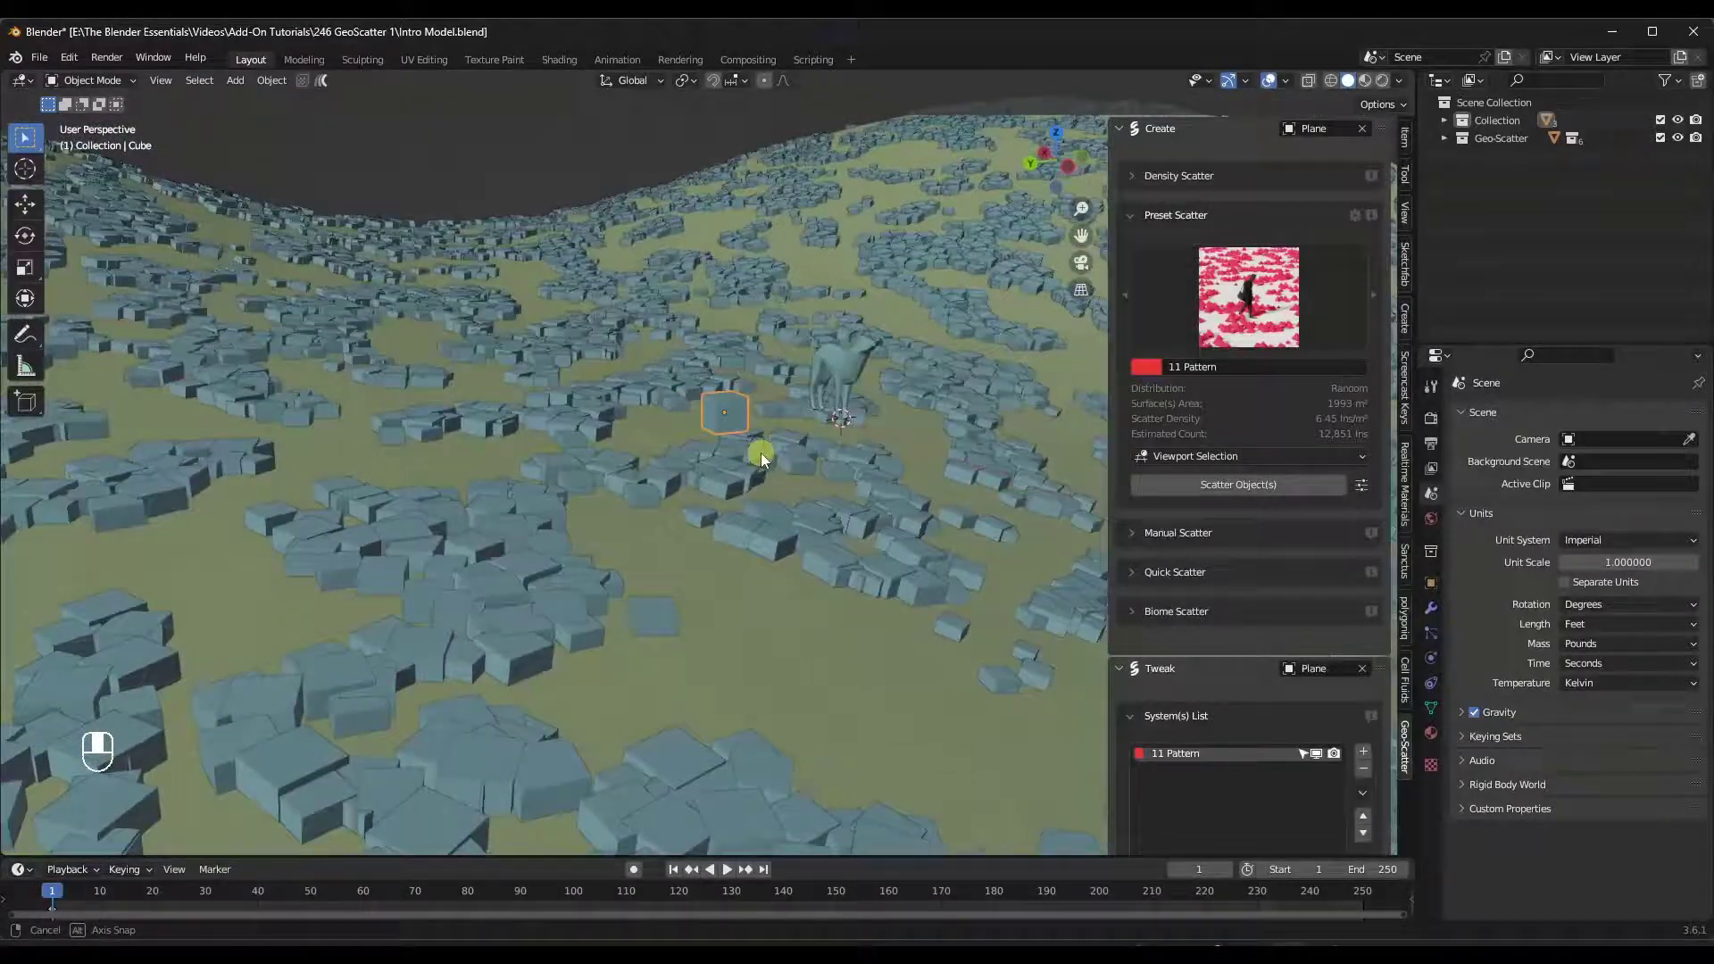
{"action": "left_click_drag", "start_coordinate": [791, 604], "coordinate": [785, 585]}
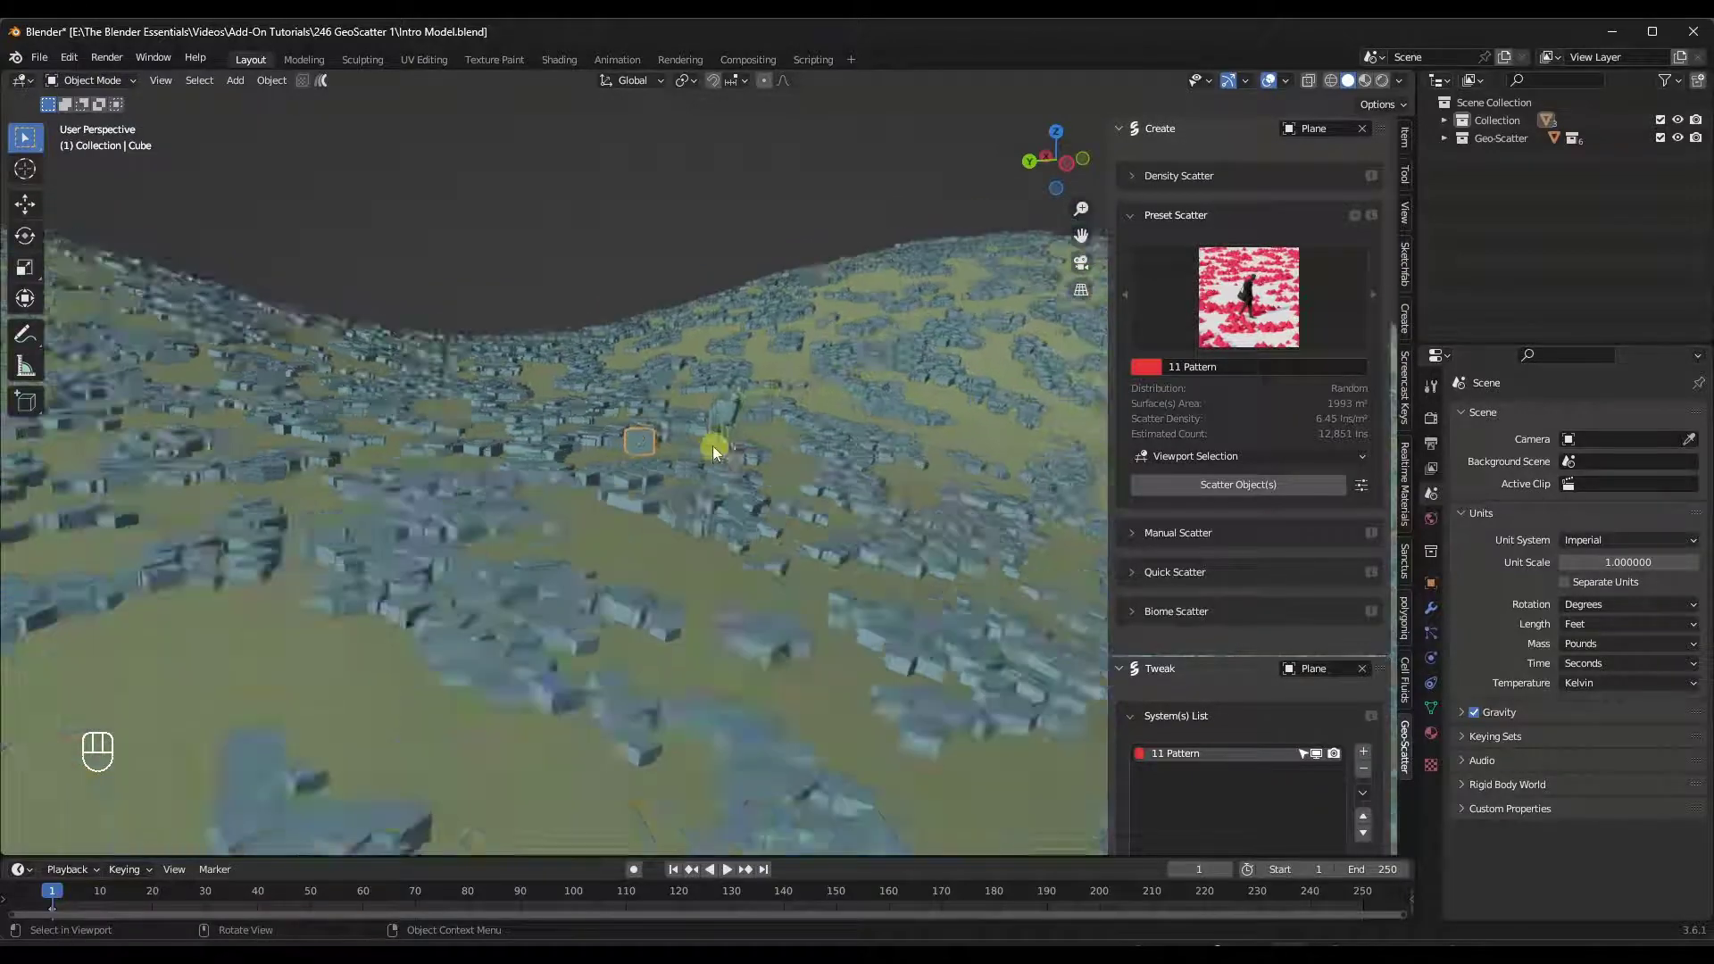
{"action": "left_click_drag", "start_coordinate": [581, 441], "coordinate": [588, 446]}
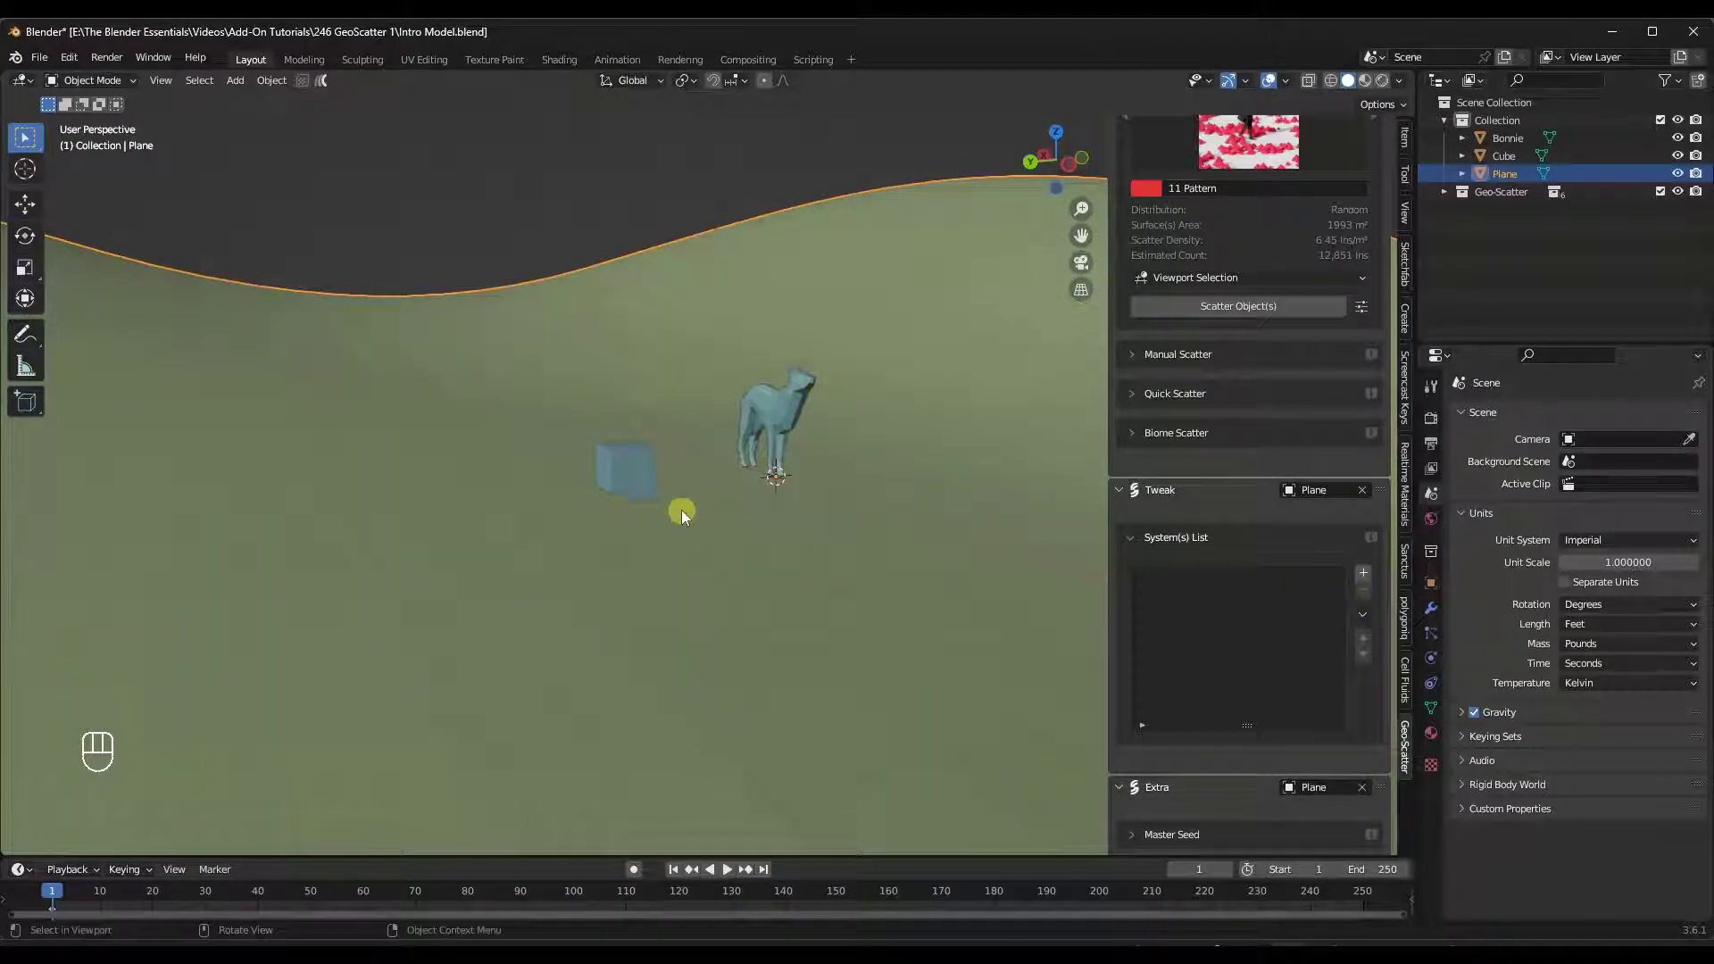
Zoom in on the cube and enable Affect Only Origins in the transform options.
{"action": "middle_click", "coordinate": [706, 505]}
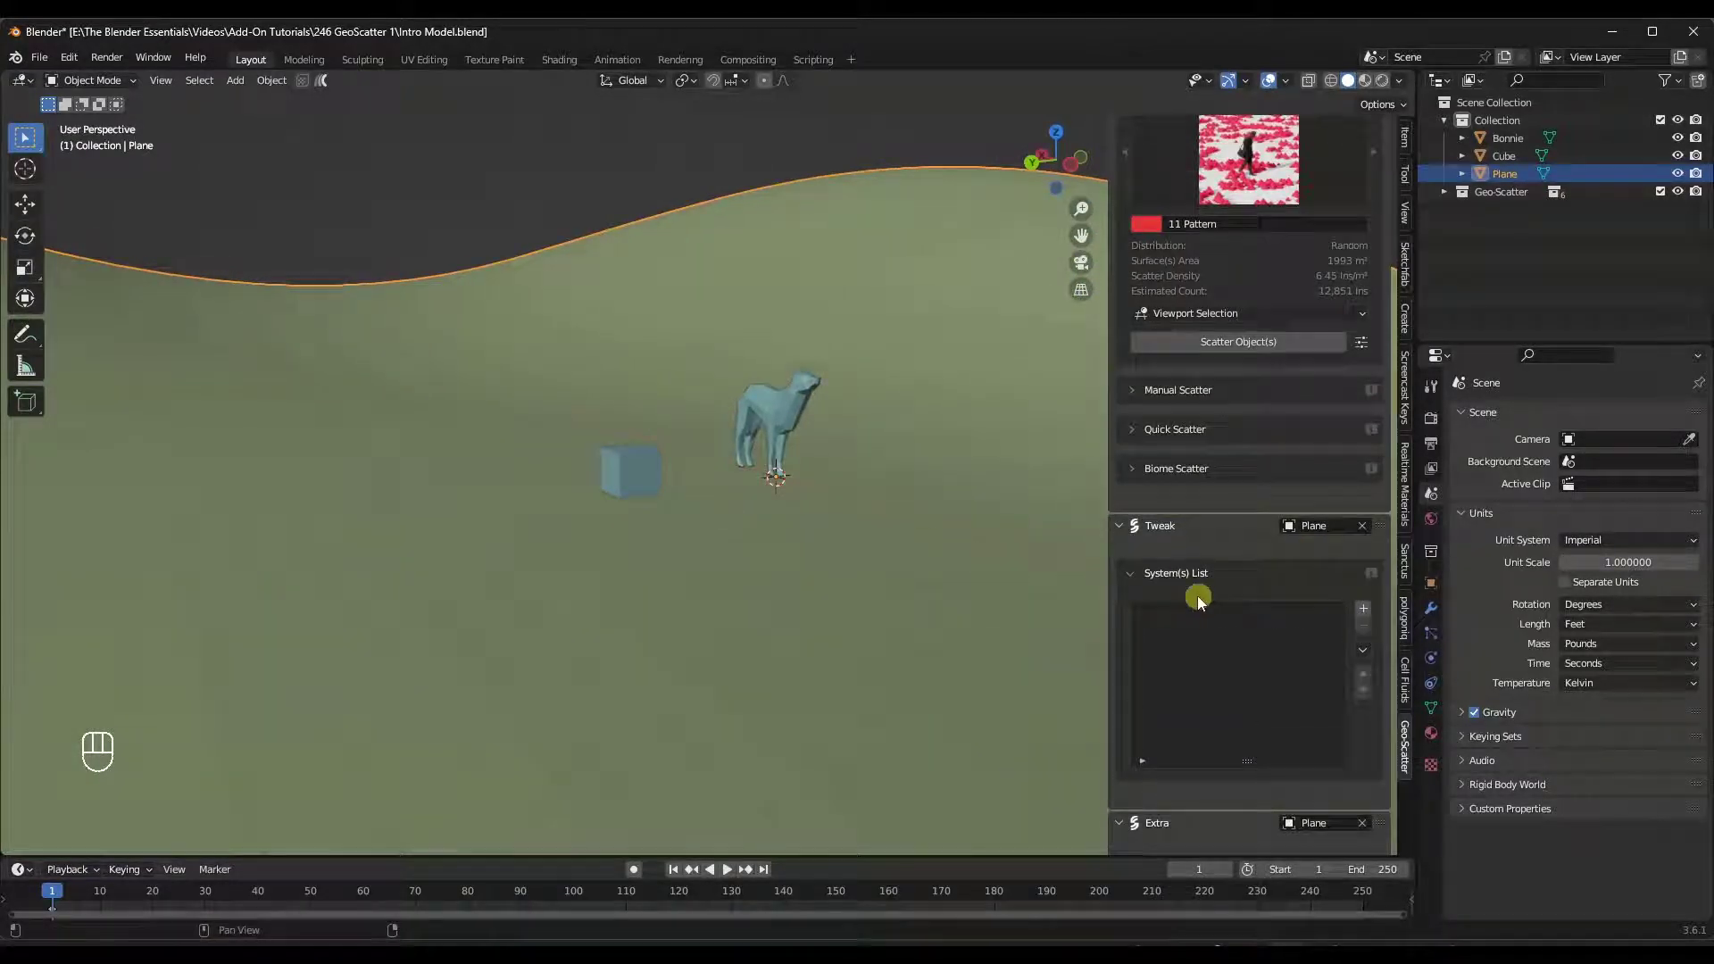
{"action": "middle_click", "coordinate": [739, 465]}
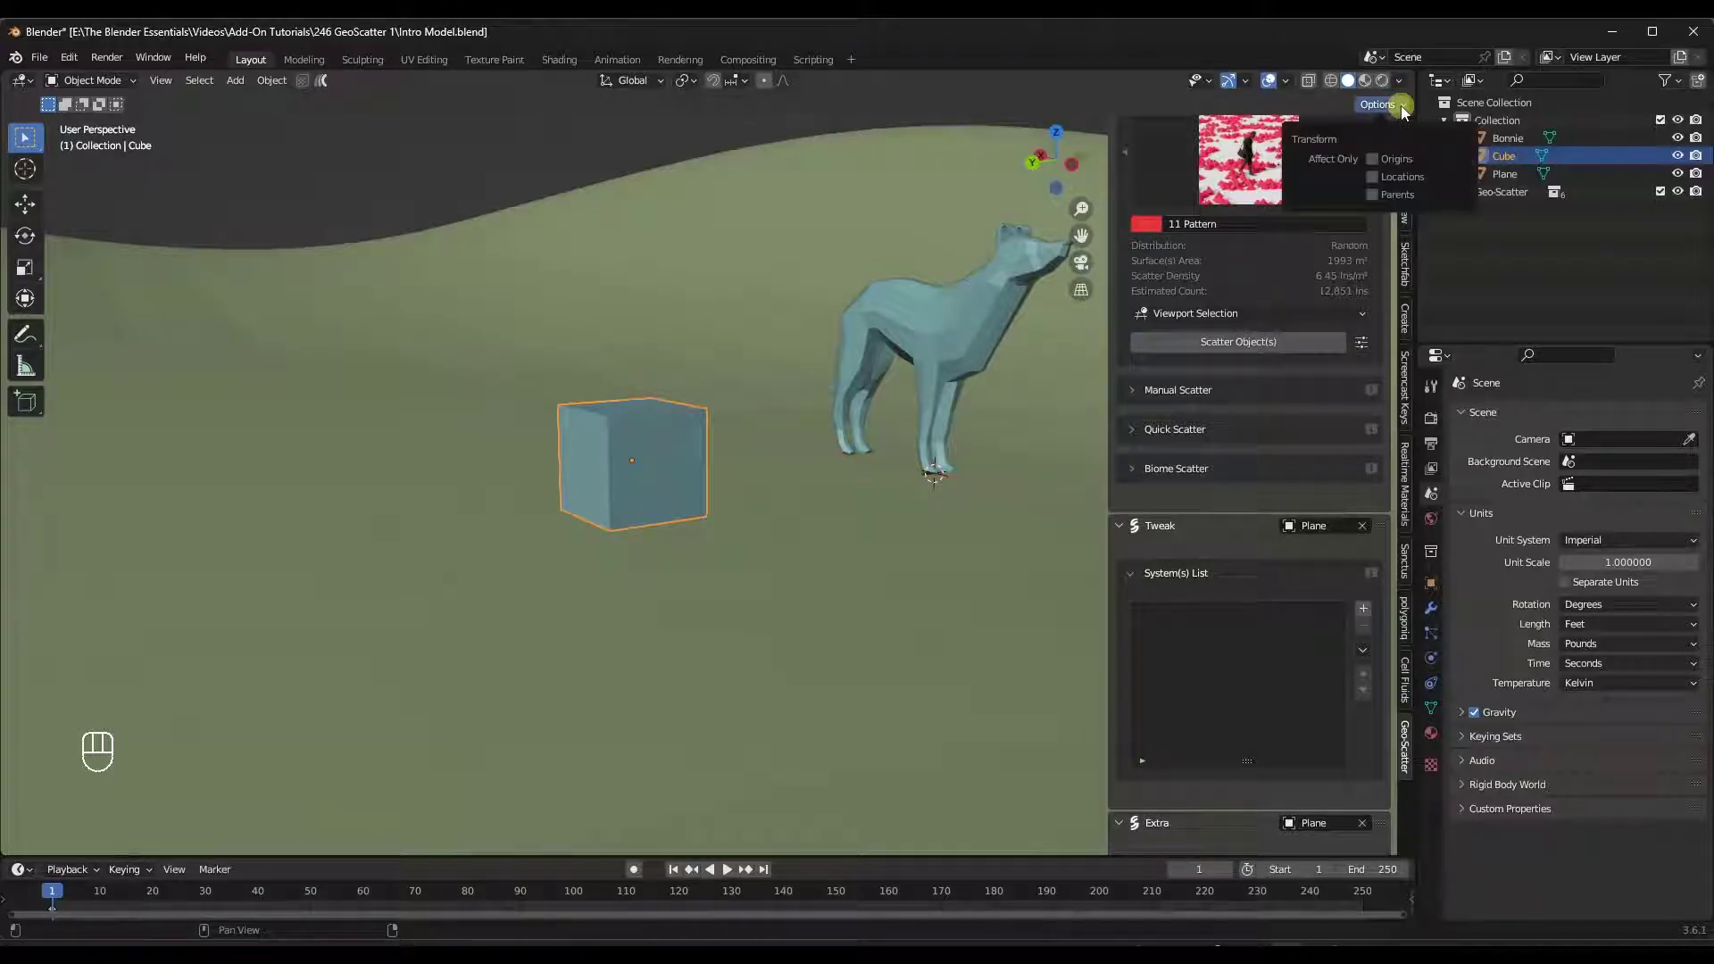
{"action": "left_click", "coordinate": [1376, 164]}
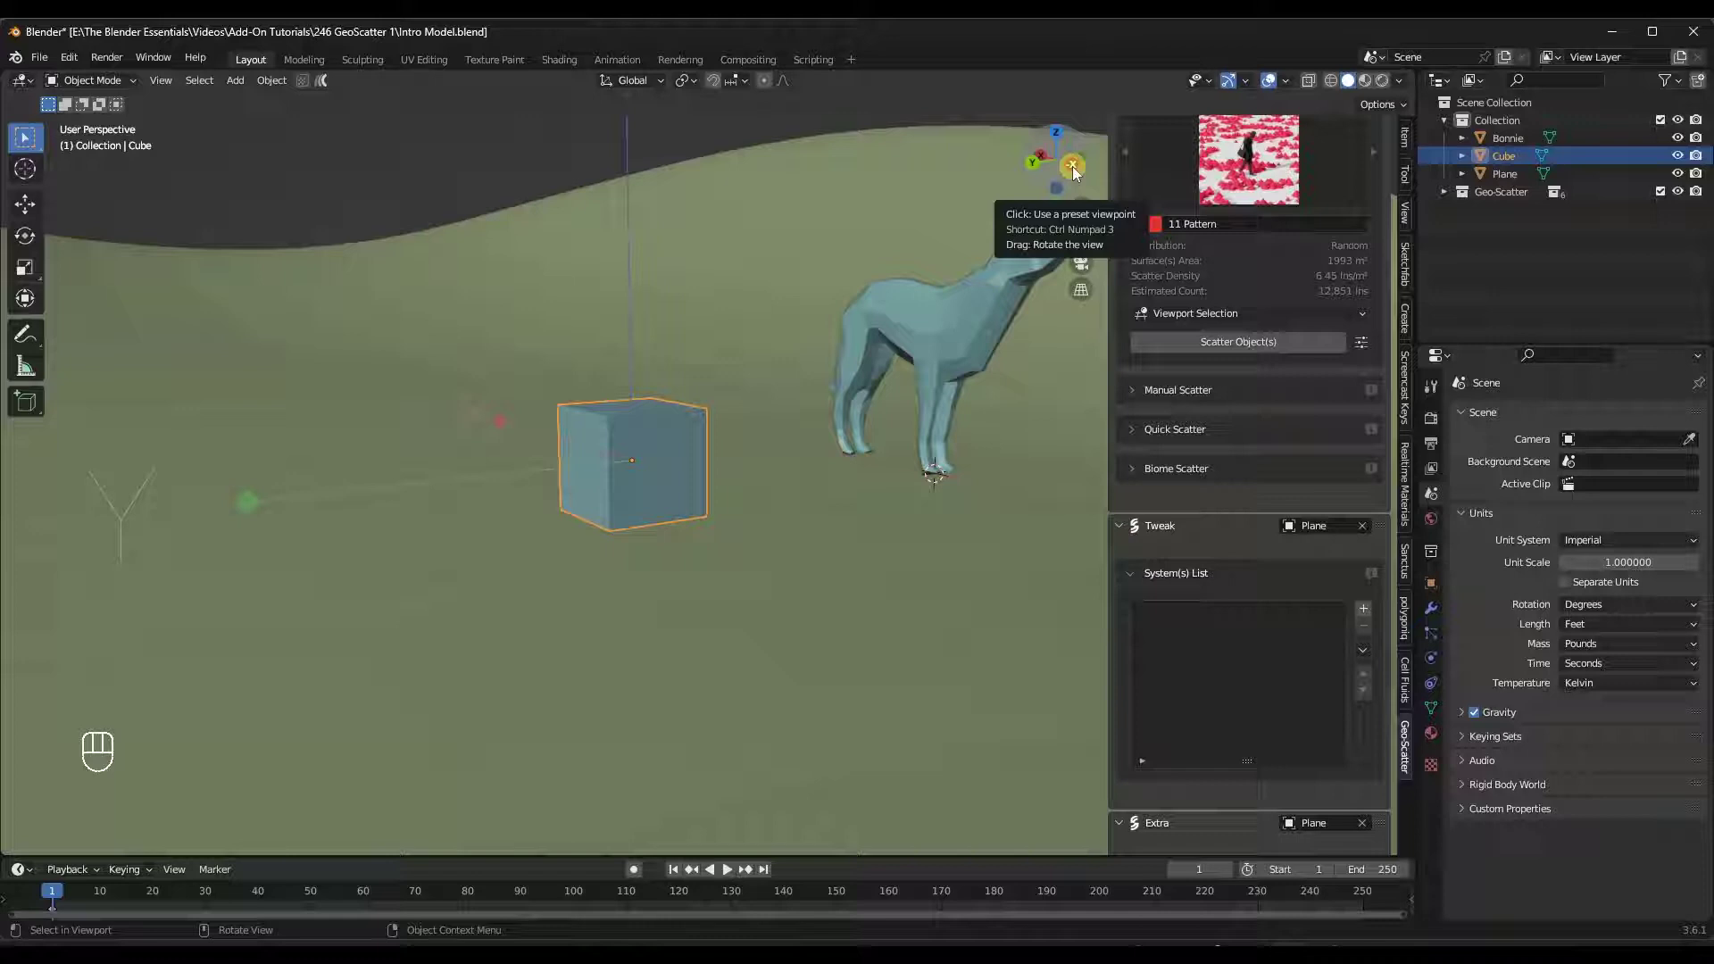
In left orthographic view, move the cube's origin down along Z to its bottom face, then zoom back out.
{"action": "key", "text": "g"}
{"action": "key", "text": "z"}
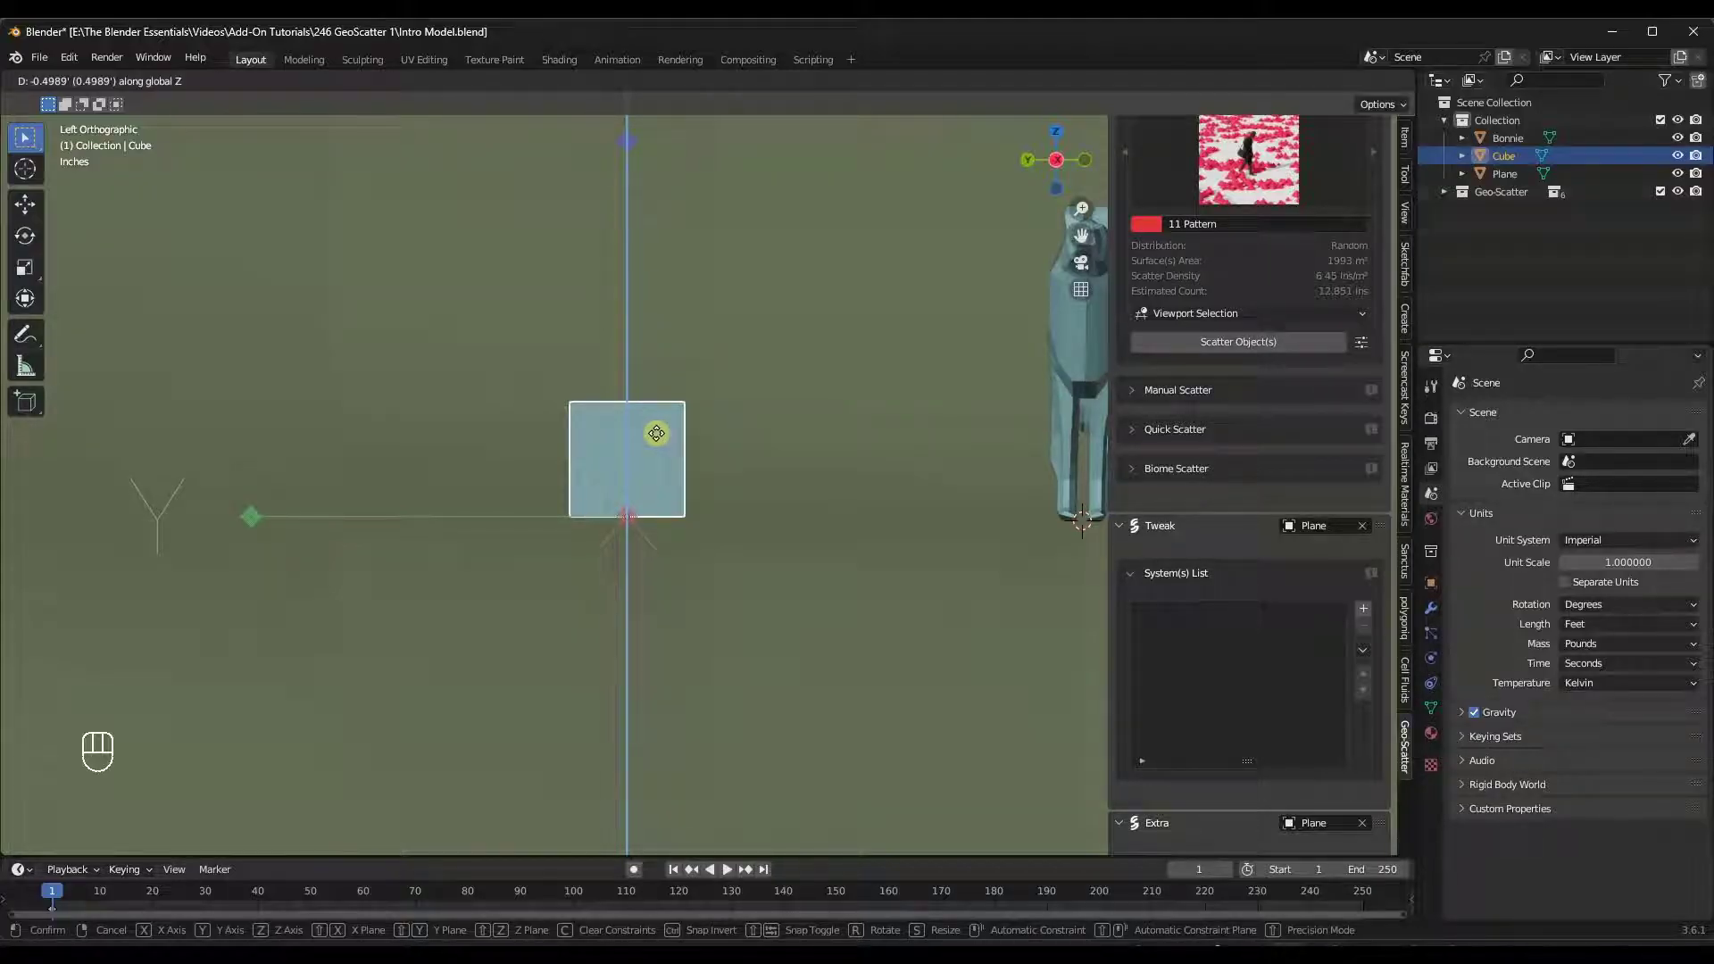
{"action": "left_click_drag", "start_coordinate": [1393, 114], "coordinate": [935, 382]}
{"action": "left_click_drag", "start_coordinate": [654, 417], "coordinate": [671, 422]}
{"action": "left_click_drag", "start_coordinate": [693, 441], "coordinate": [741, 448]}
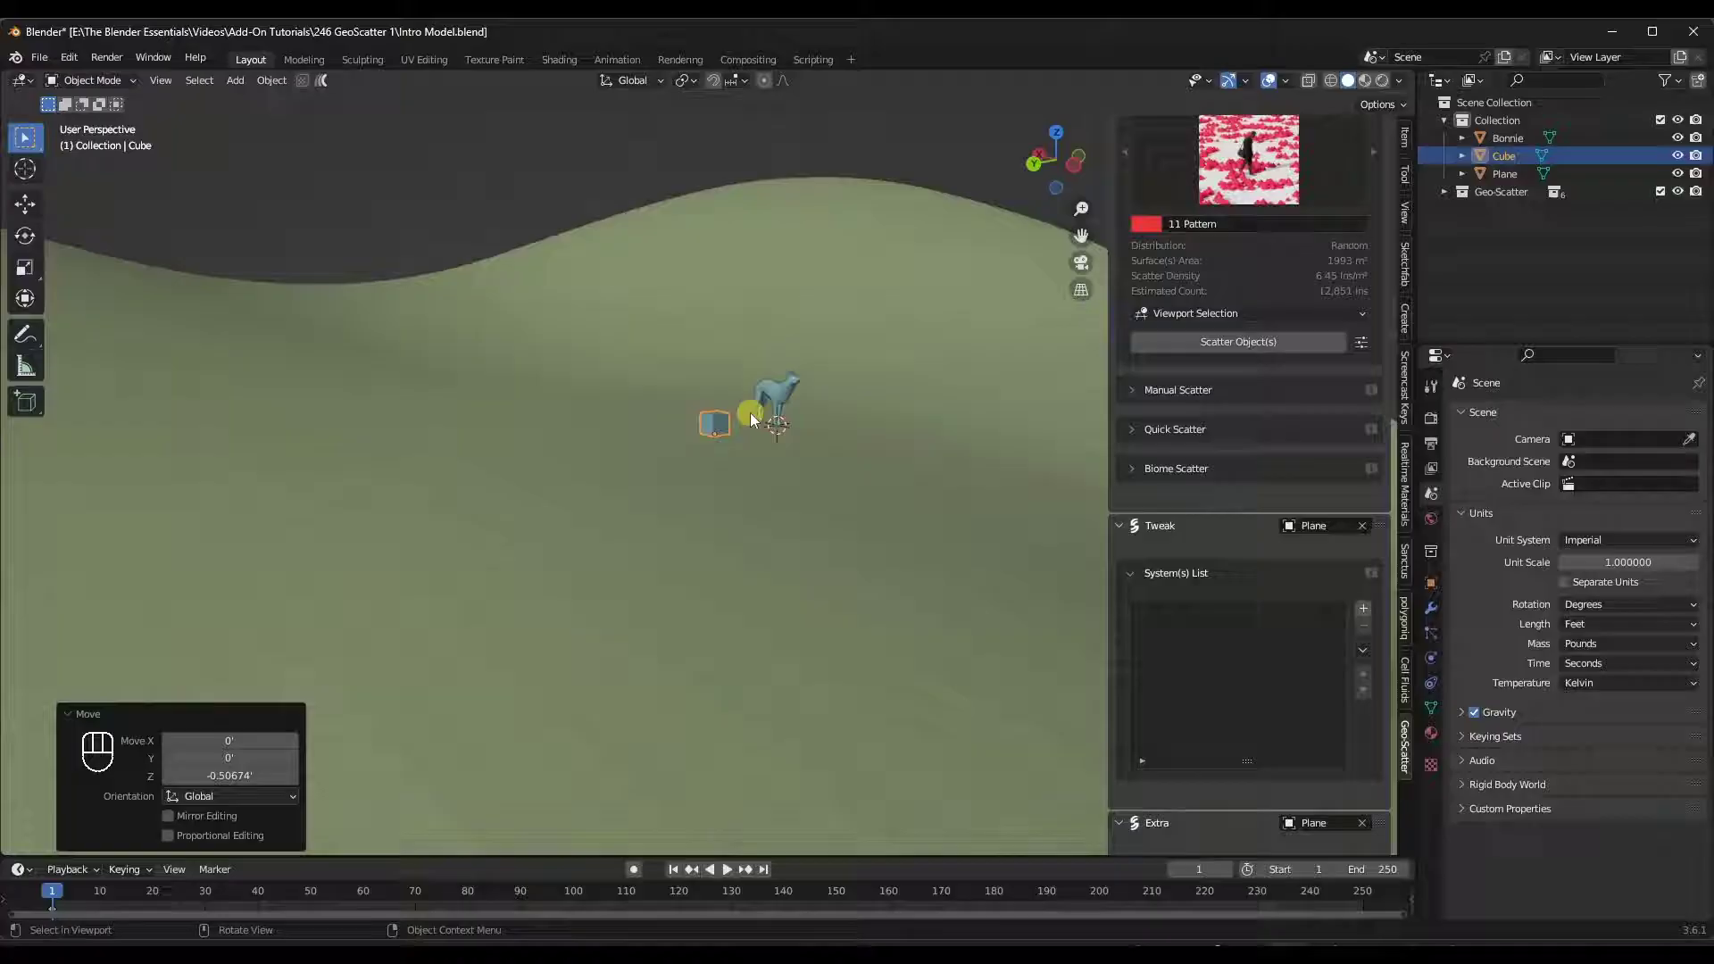
{"action": "middle_click", "coordinate": [746, 424]}
{"action": "left_click_drag", "start_coordinate": [753, 435], "coordinate": [618, 425]}
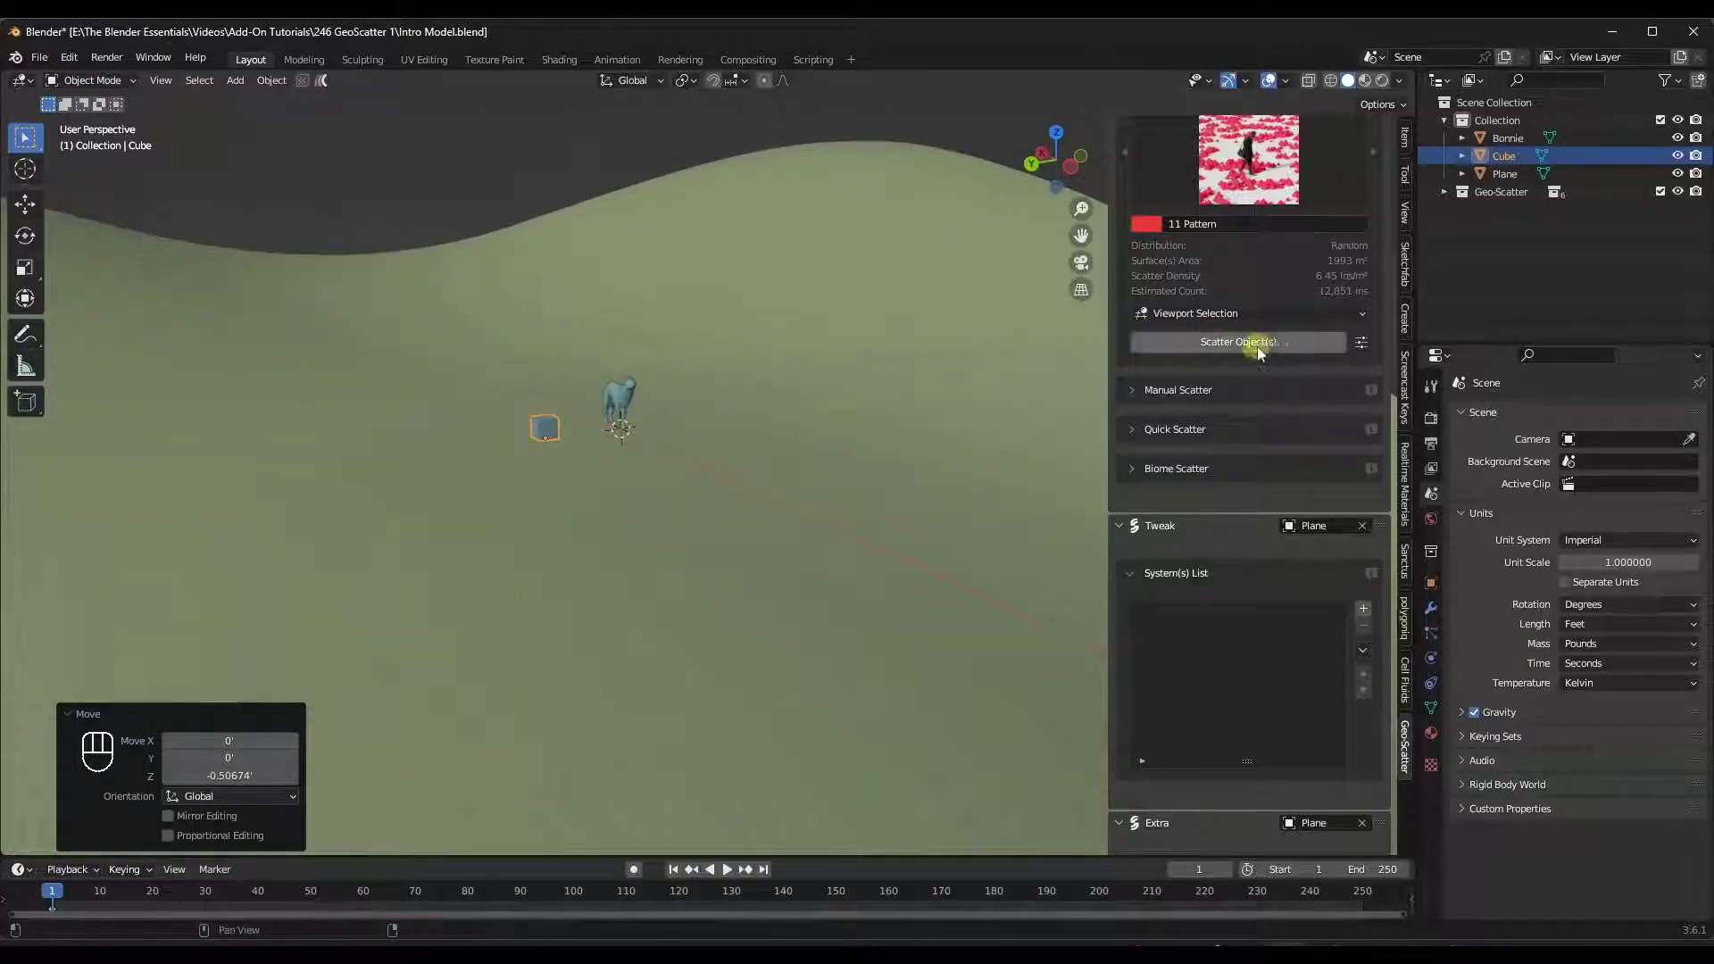
Scatter the cube over the plane with Scatter Object(s) and look across the resulting 11 Pattern field.
{"action": "left_click", "coordinate": [1259, 350]}
{"action": "left_click_drag", "start_coordinate": [593, 553], "coordinate": [500, 536]}
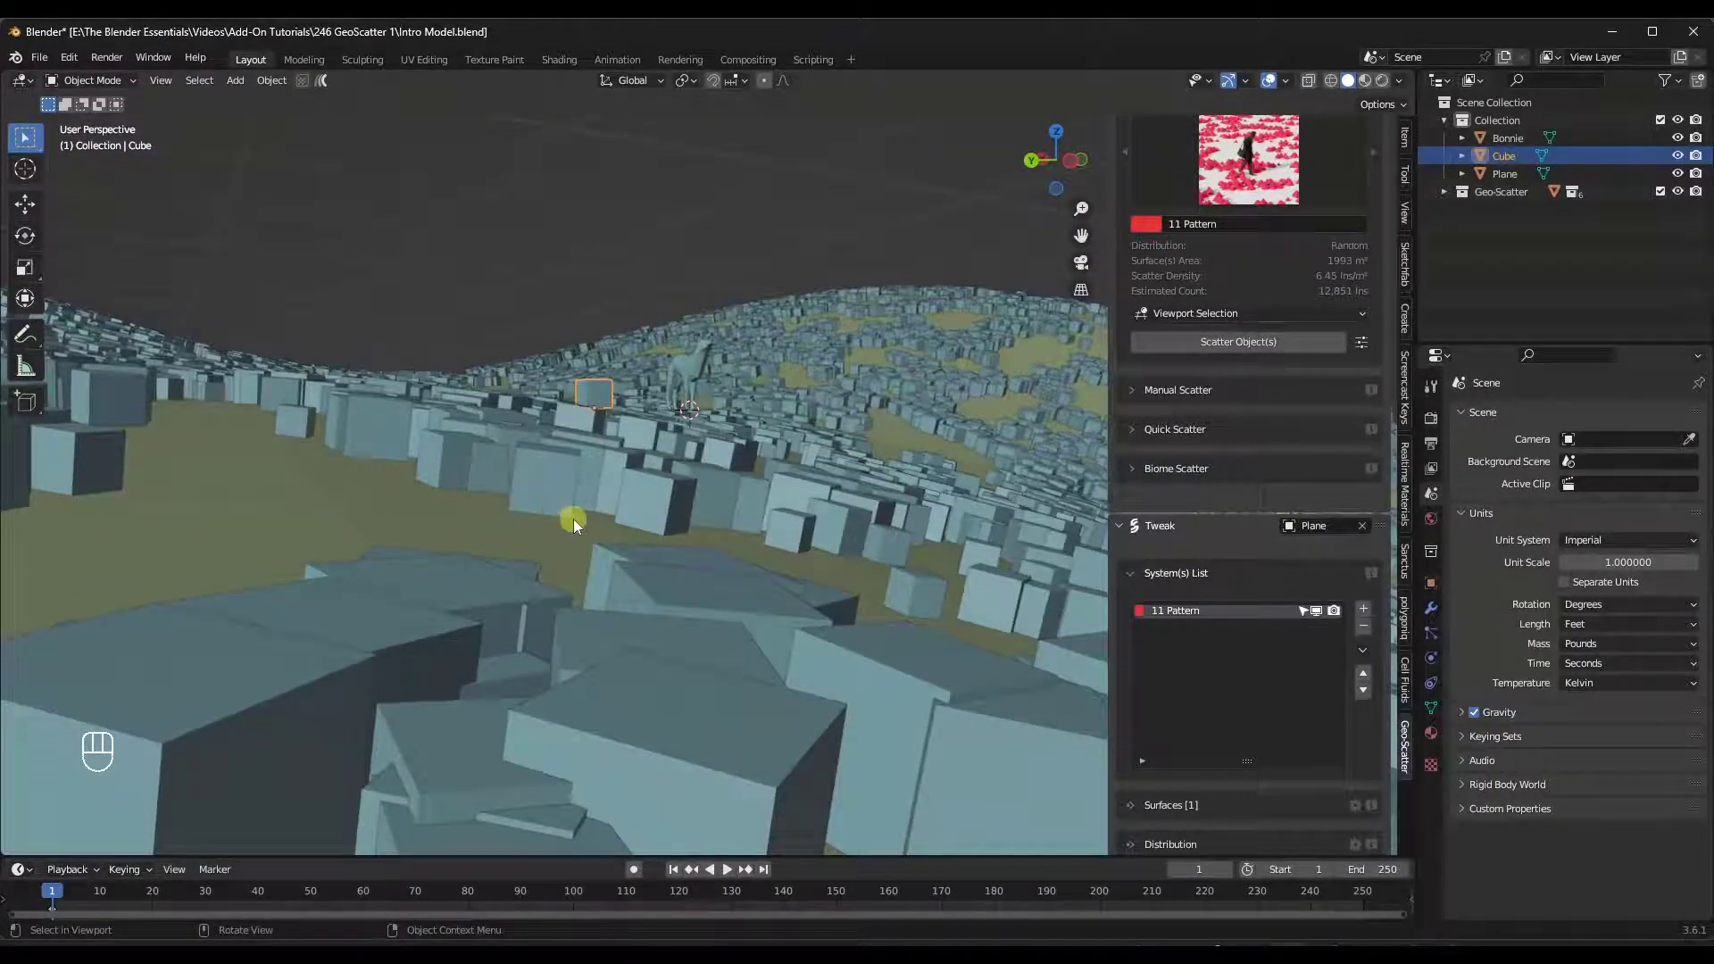
{"action": "left_click_drag", "start_coordinate": [623, 479], "coordinate": [603, 488]}
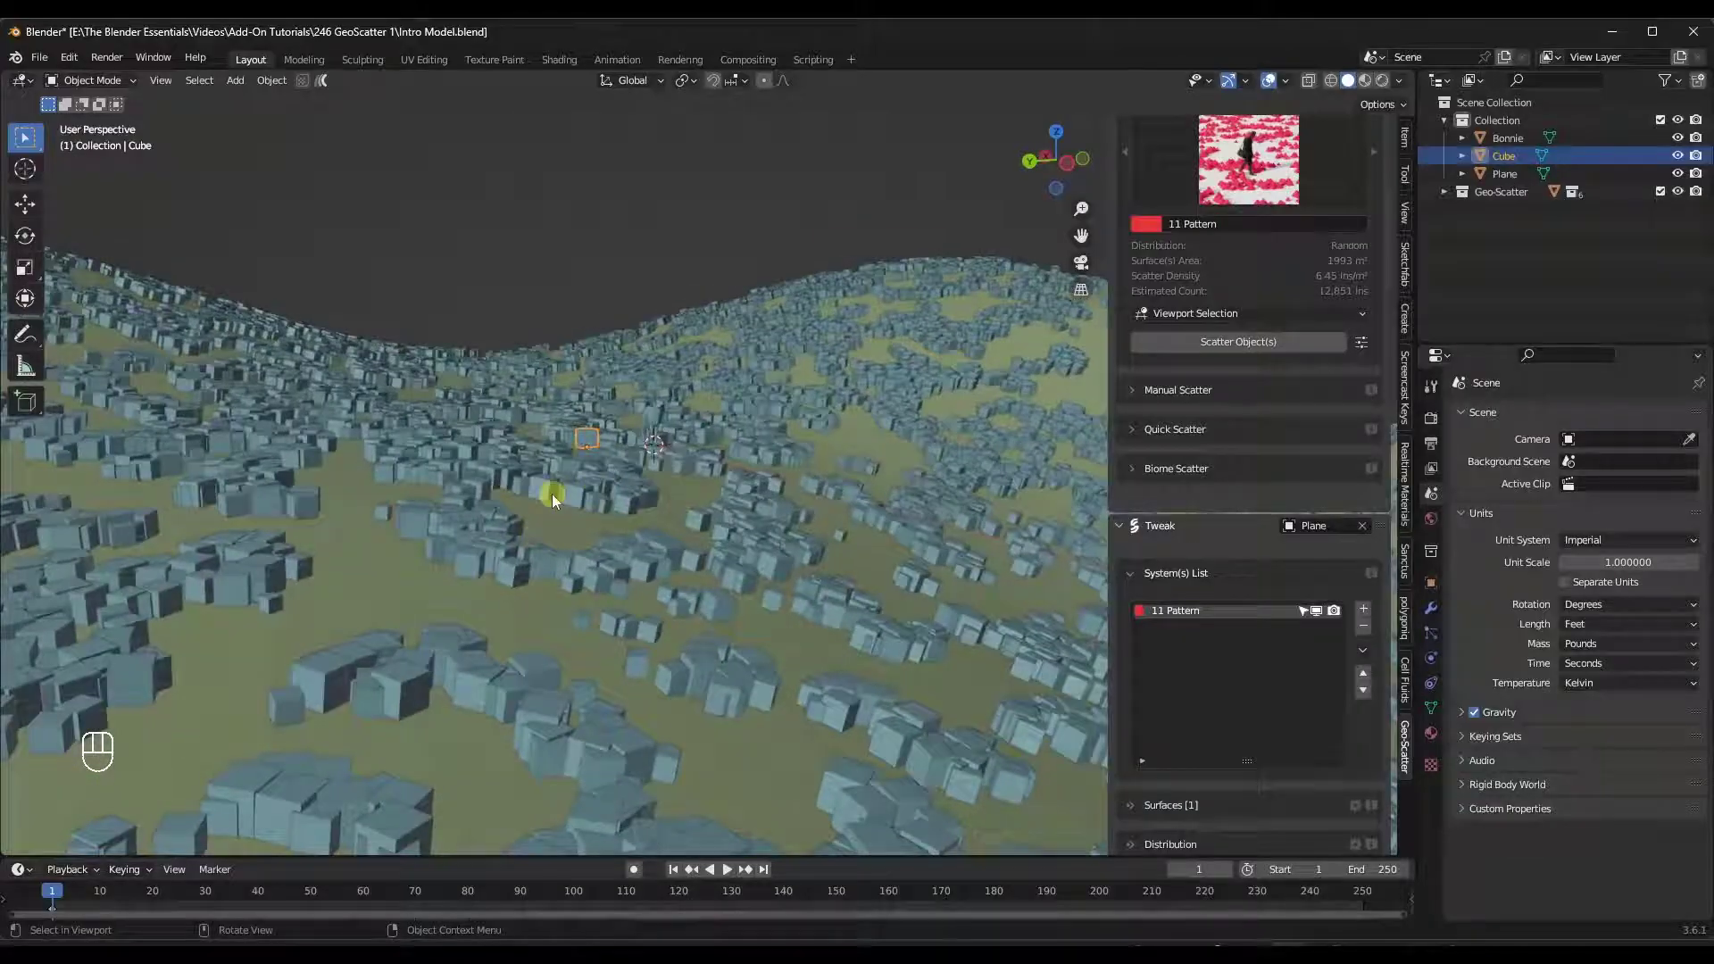
{"action": "left_click_drag", "start_coordinate": [697, 505], "coordinate": [702, 498]}
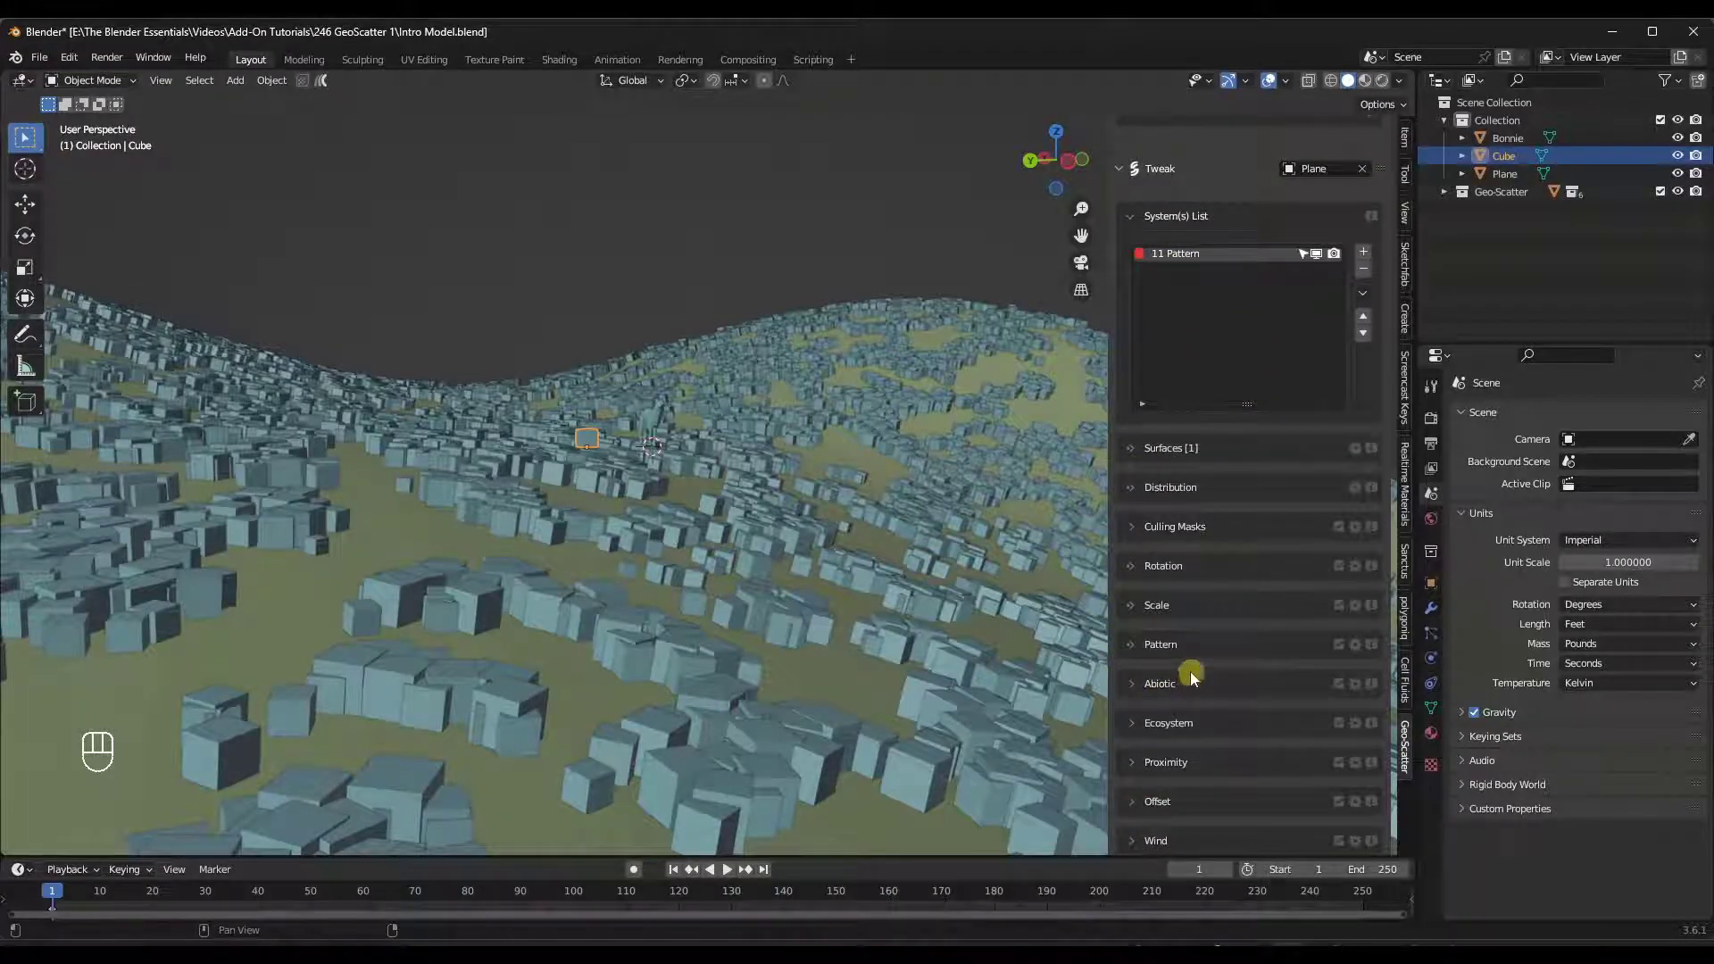
Reseed the cubes' random rotation and set Random Scale to 0.66 on all three axes.
{"action": "left_click", "coordinate": [1167, 610]}
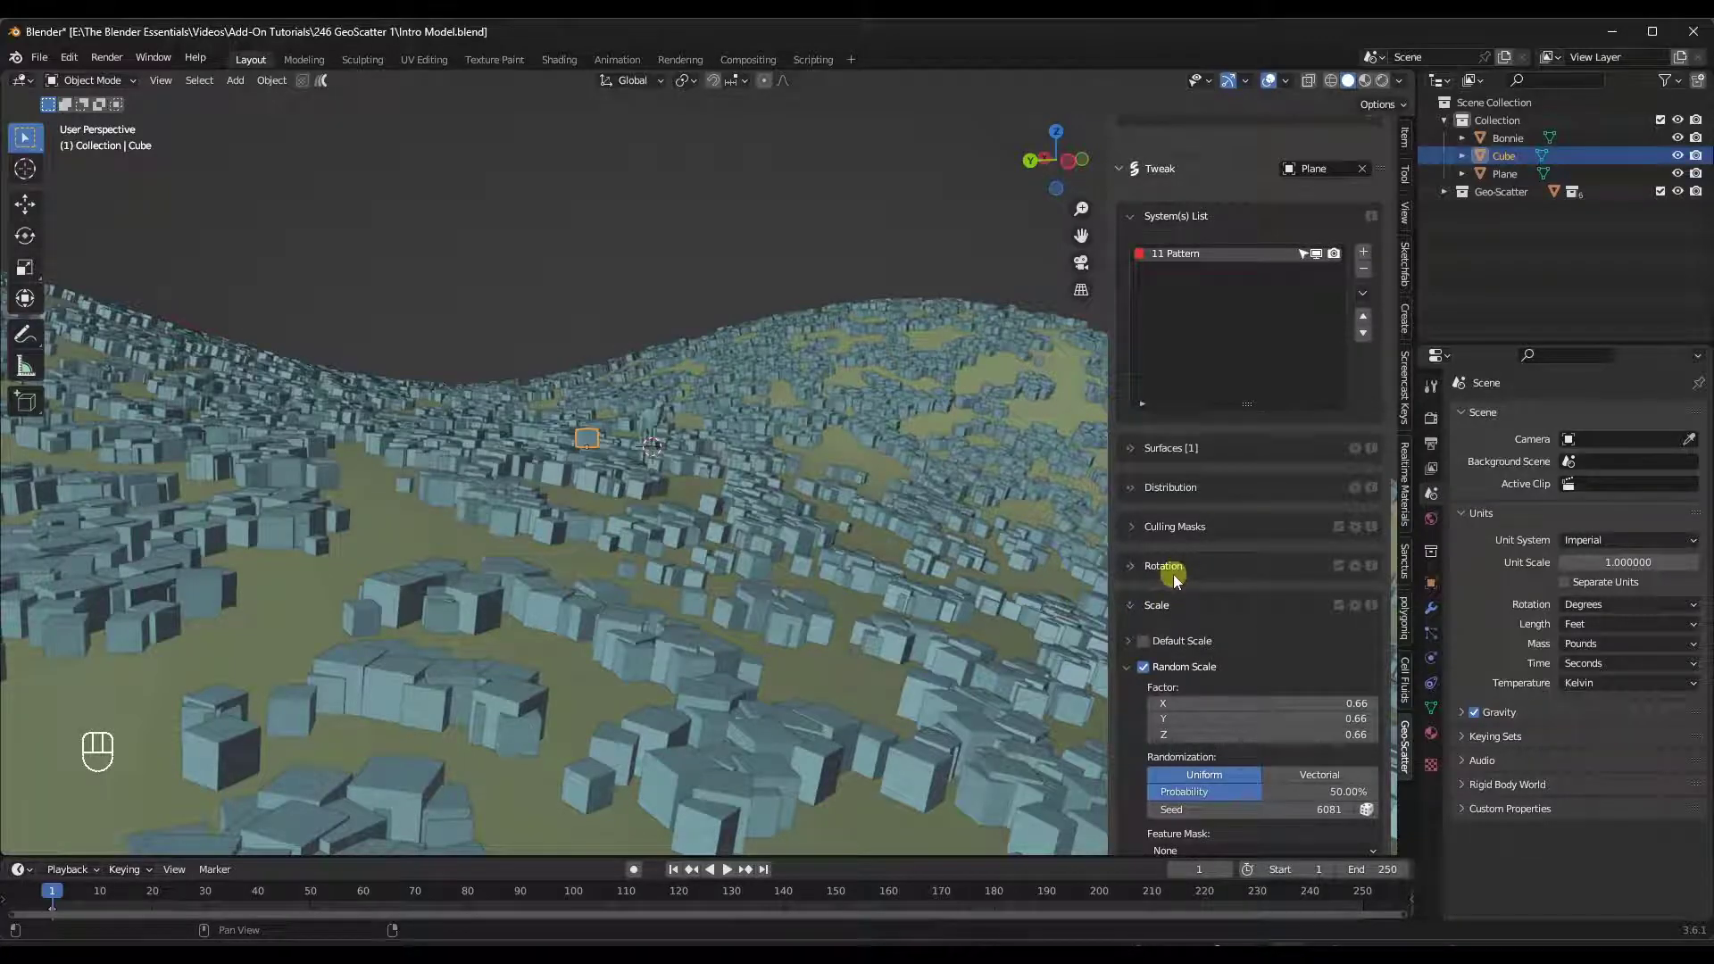
{"action": "left_click", "coordinate": [1178, 567]}
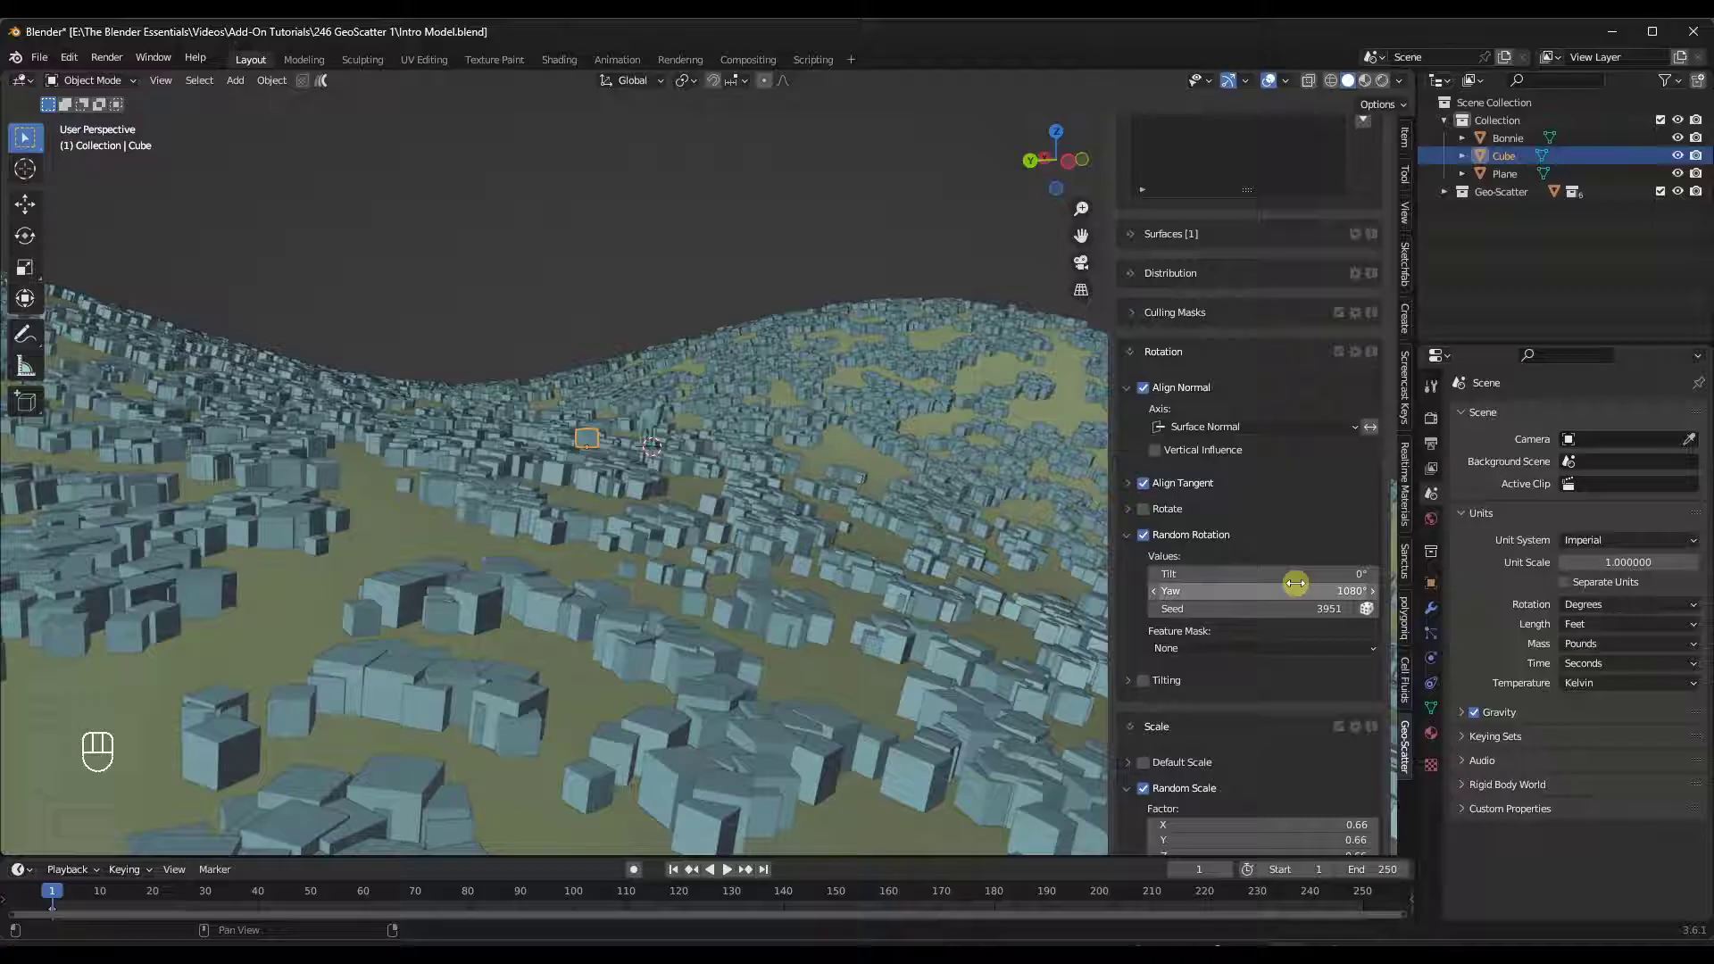
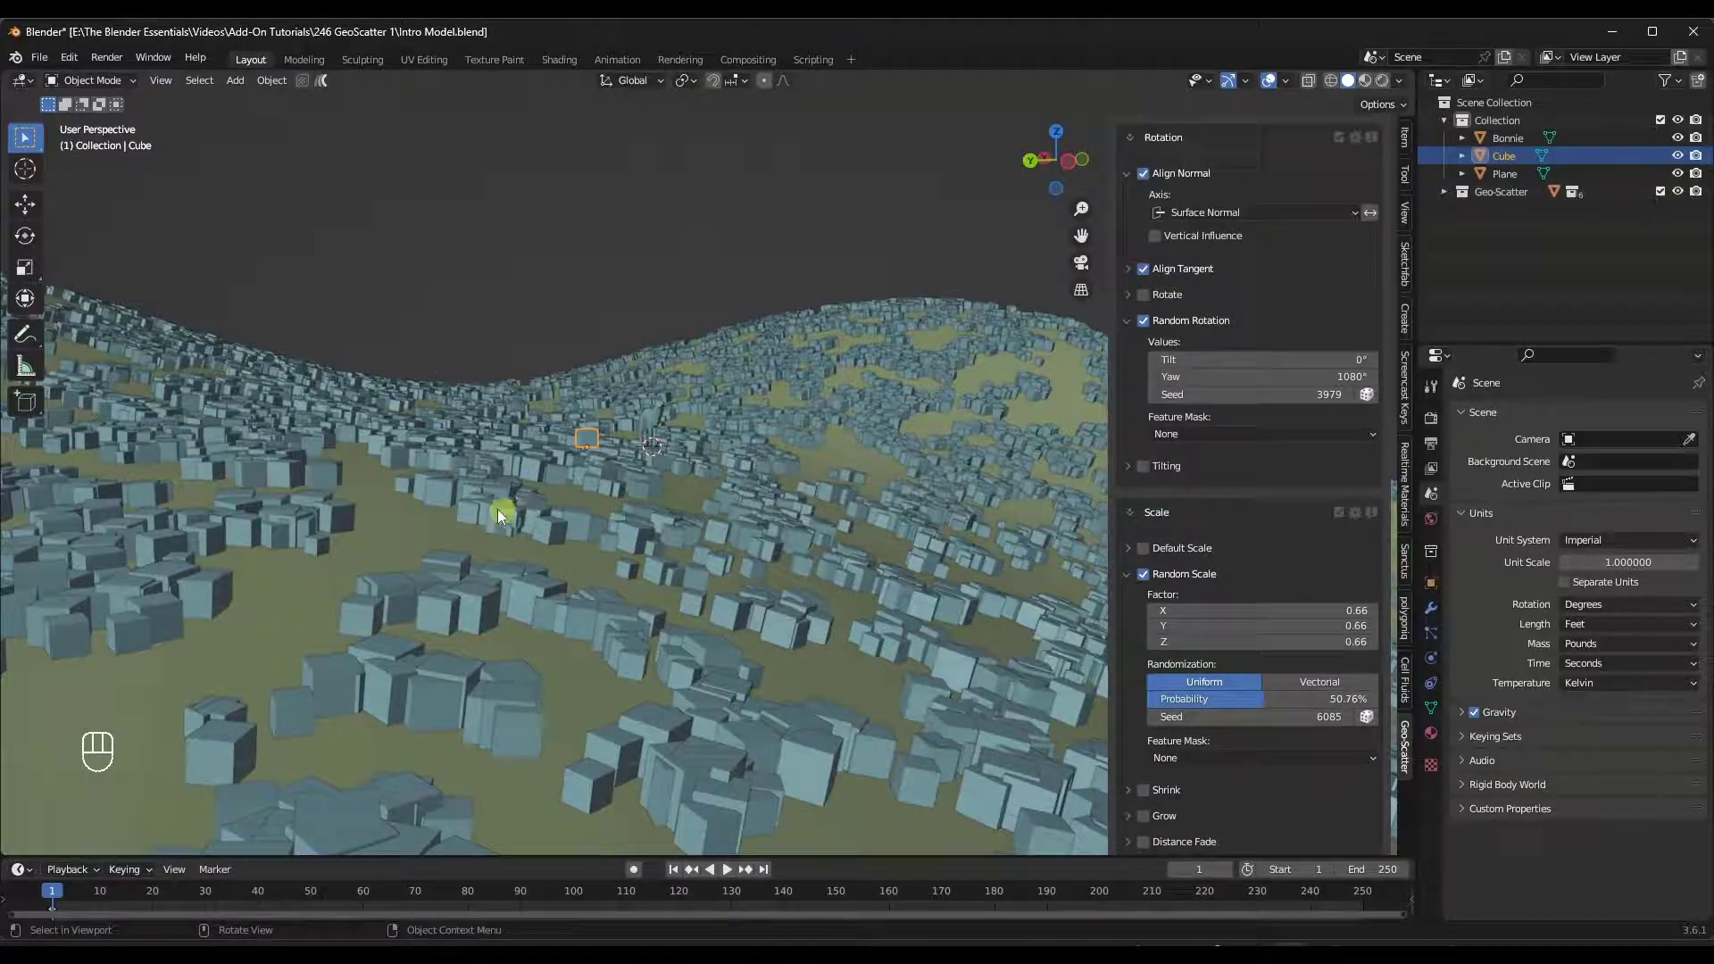
{"action": "left_click_drag", "start_coordinate": [701, 453], "coordinate": [795, 464]}
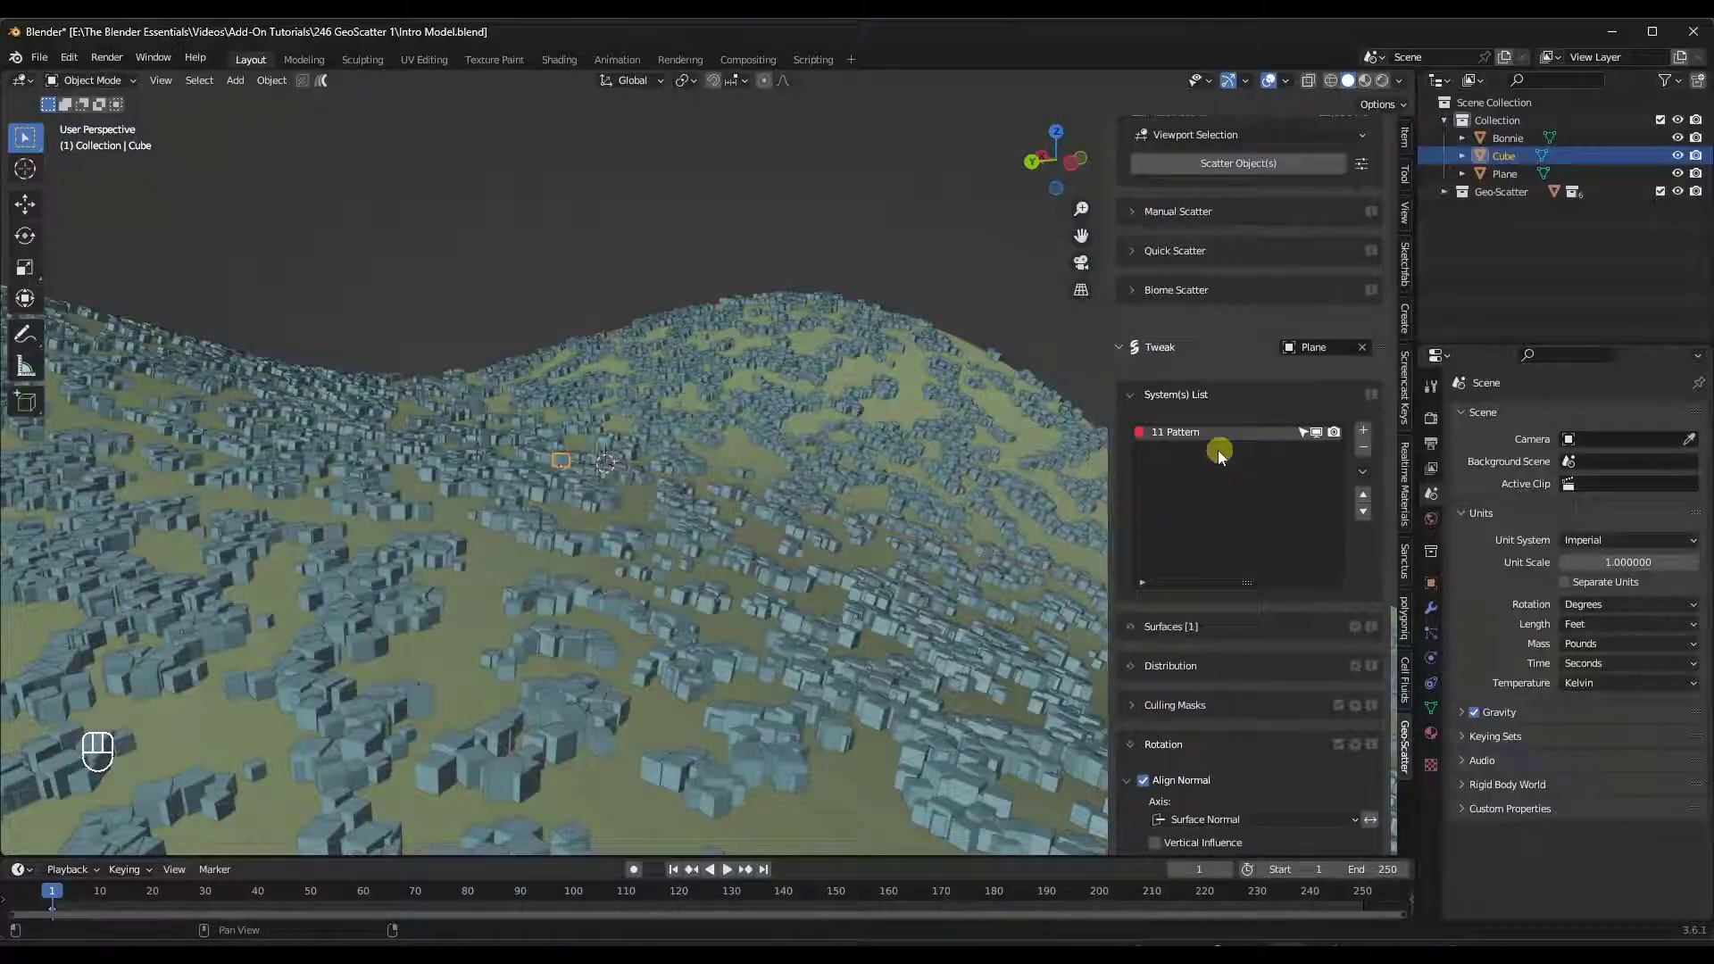
{"action": "left_click_drag", "start_coordinate": [506, 613], "coordinate": [496, 613]}
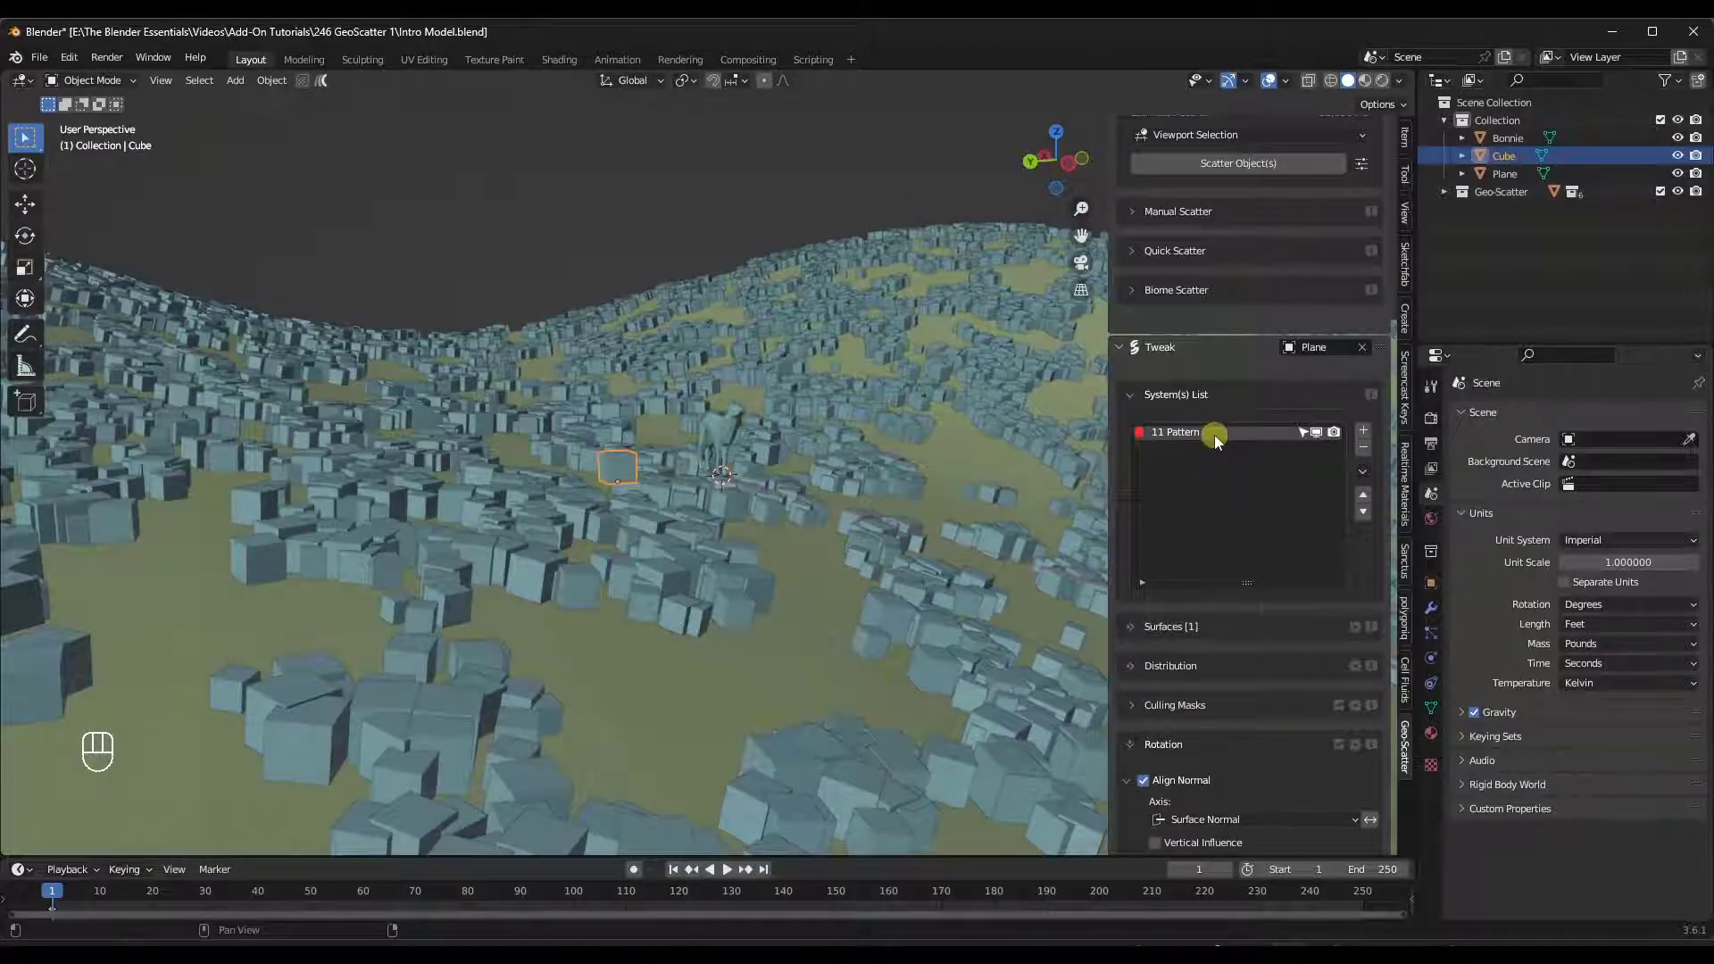
Remove the 11 Pattern system, add a Mesh > Cylinder and move it beside the cube.
{"action": "middle_click", "coordinate": [657, 500]}
{"action": "left_click_drag", "start_coordinate": [660, 507], "coordinate": [667, 540]}
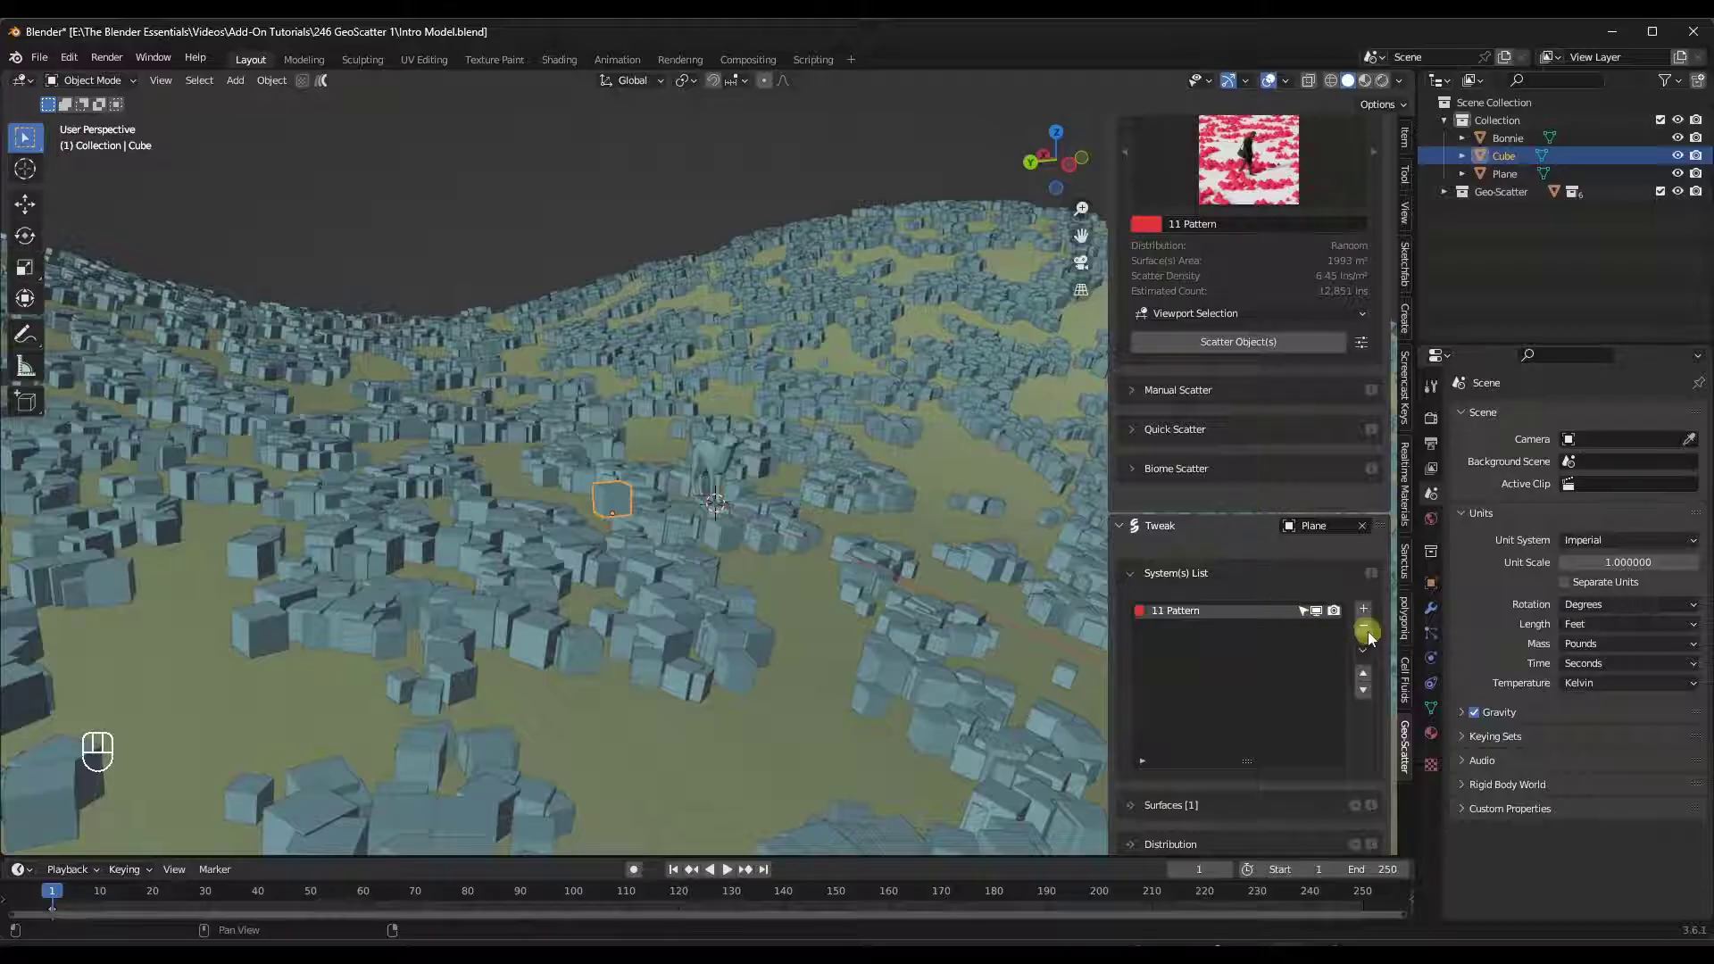
{"action": "middle_click", "coordinate": [625, 510]}
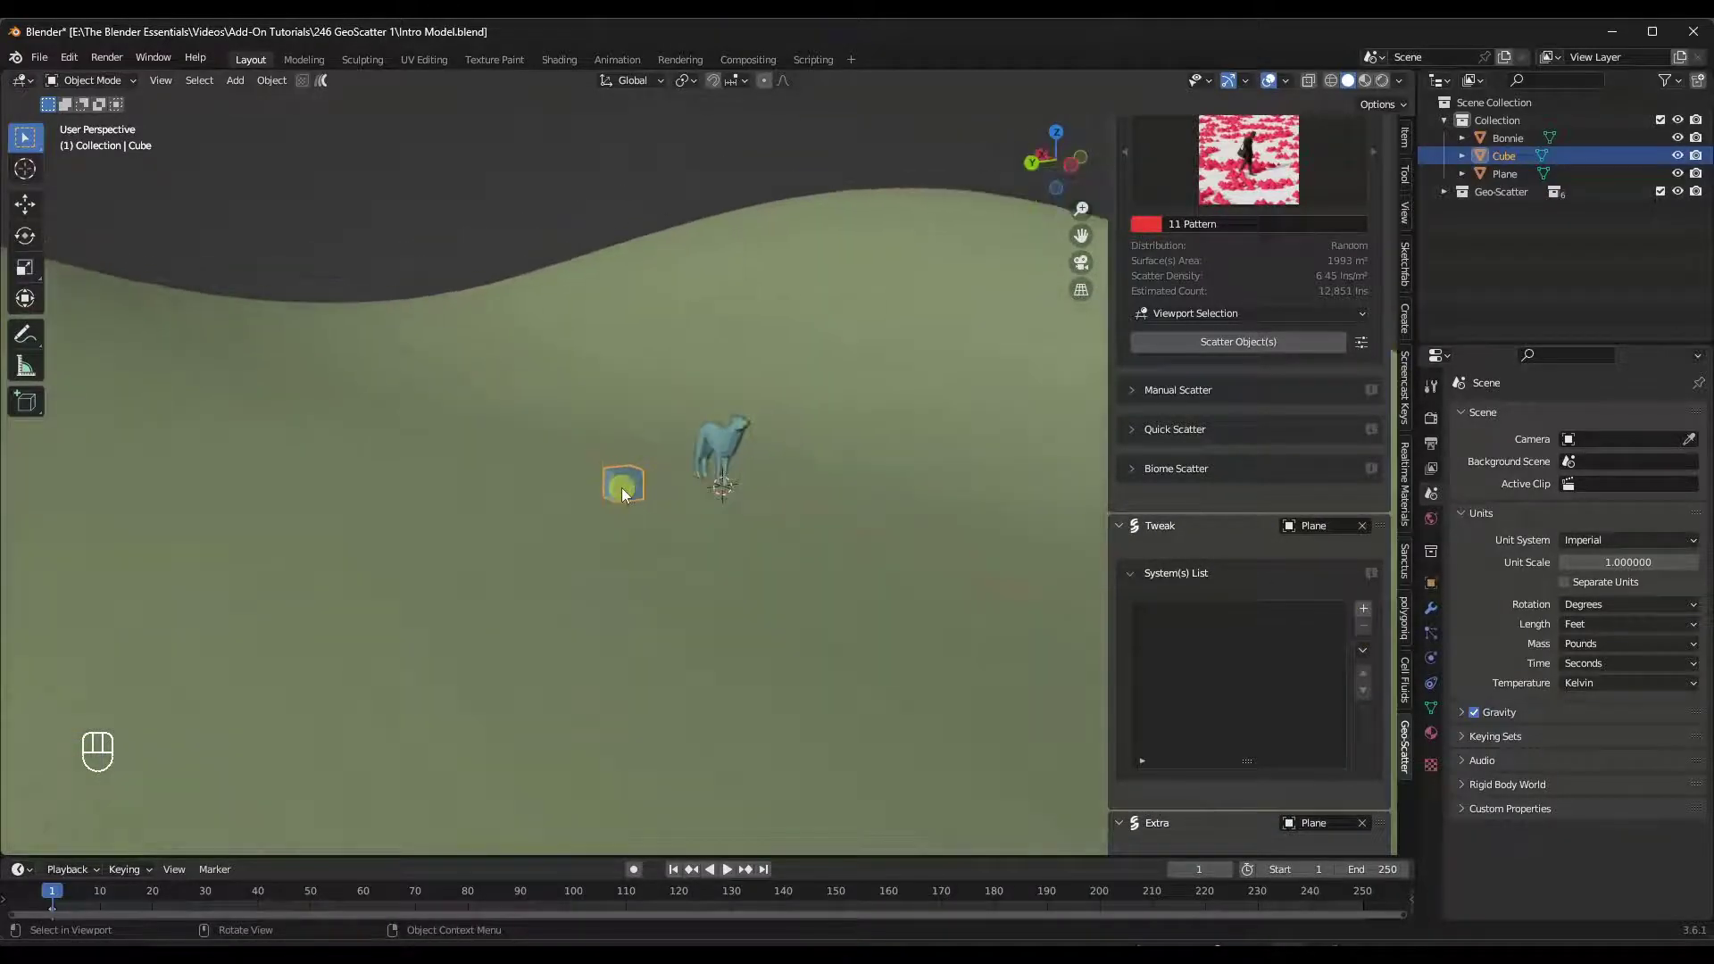
{"action": "key", "text": "shift+a"}
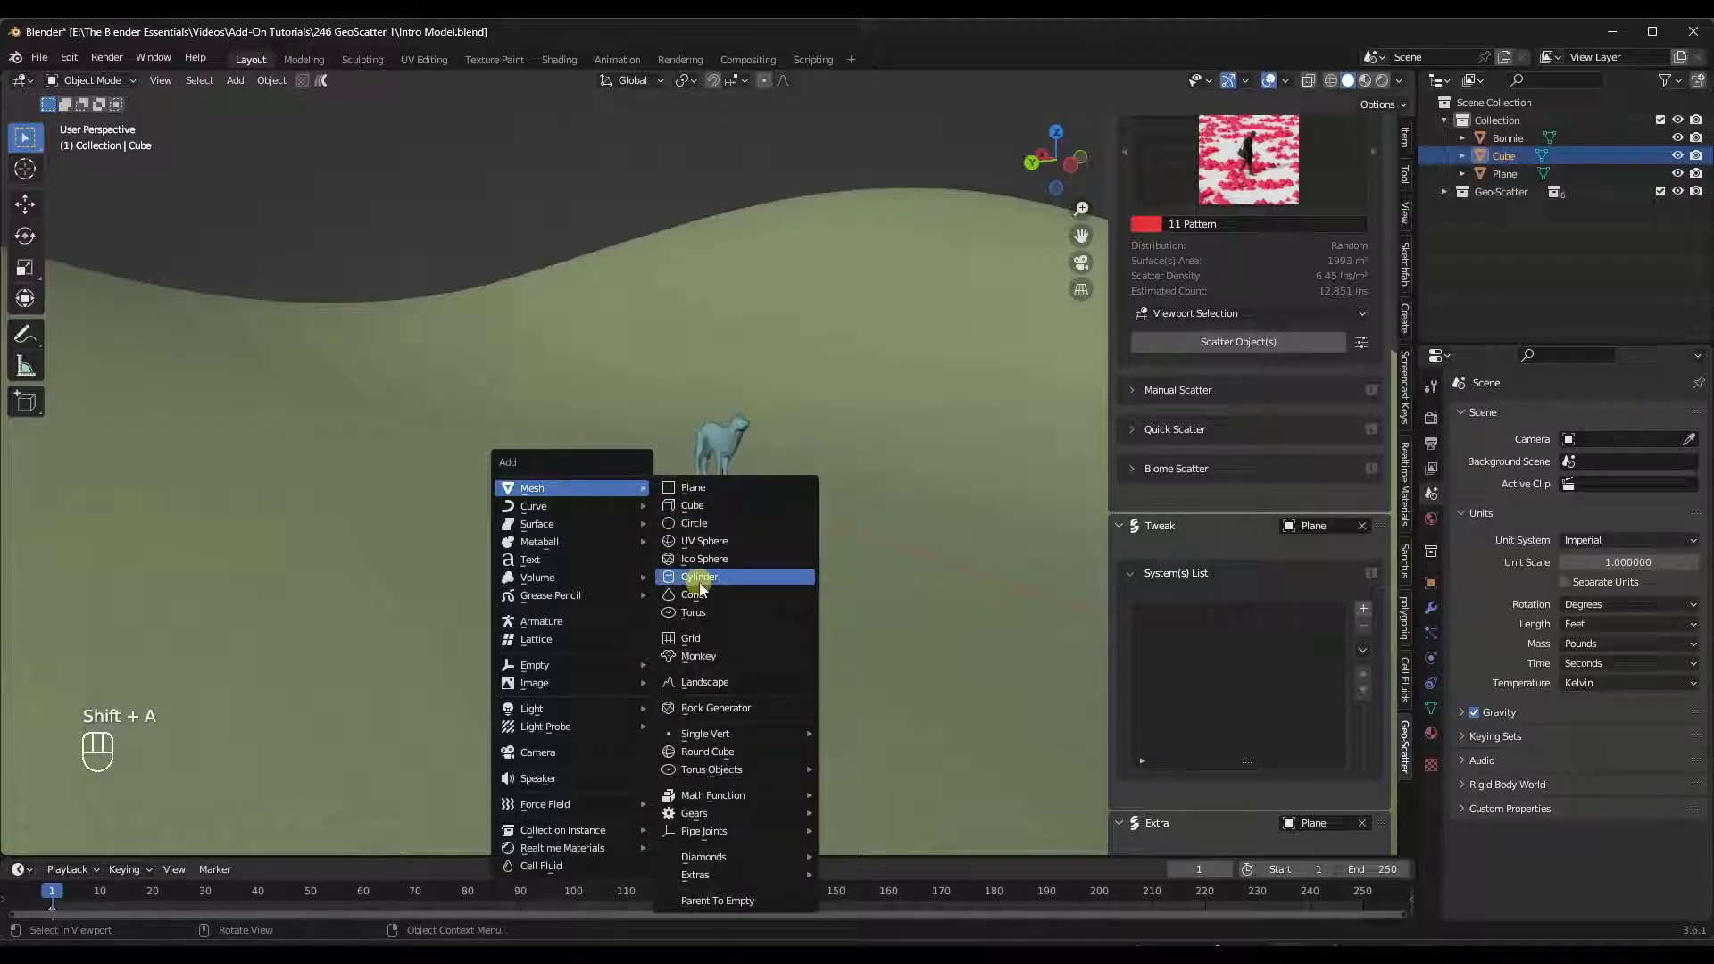
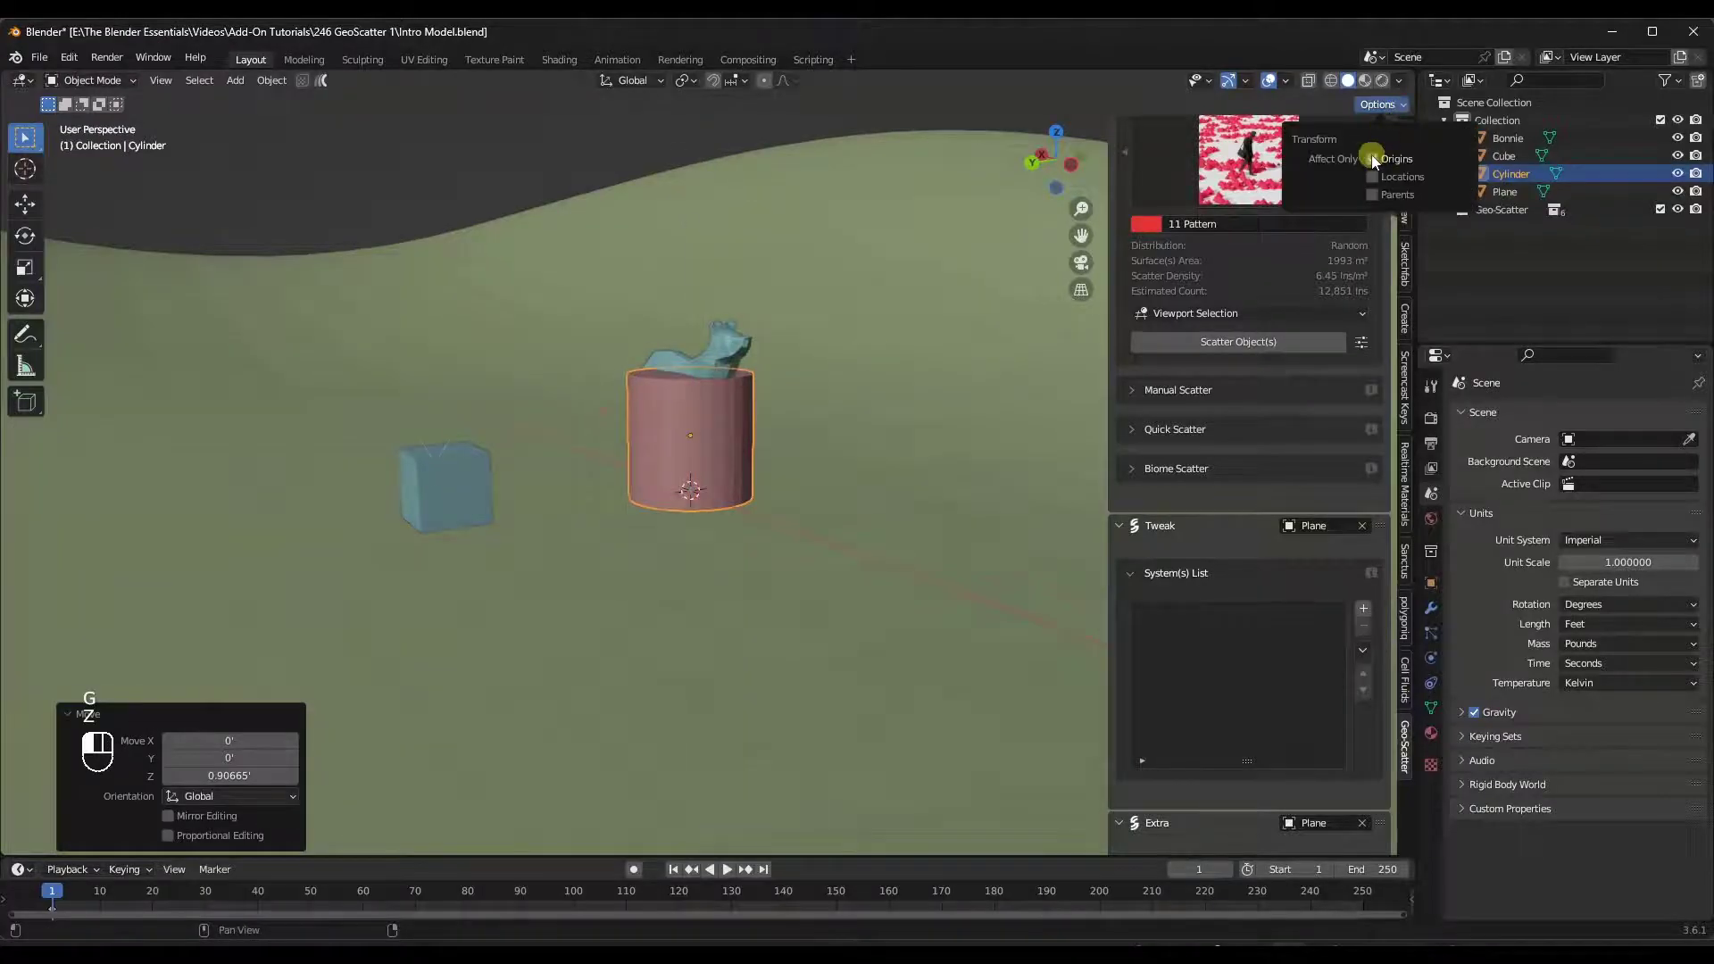
{"action": "key", "text": "g"}
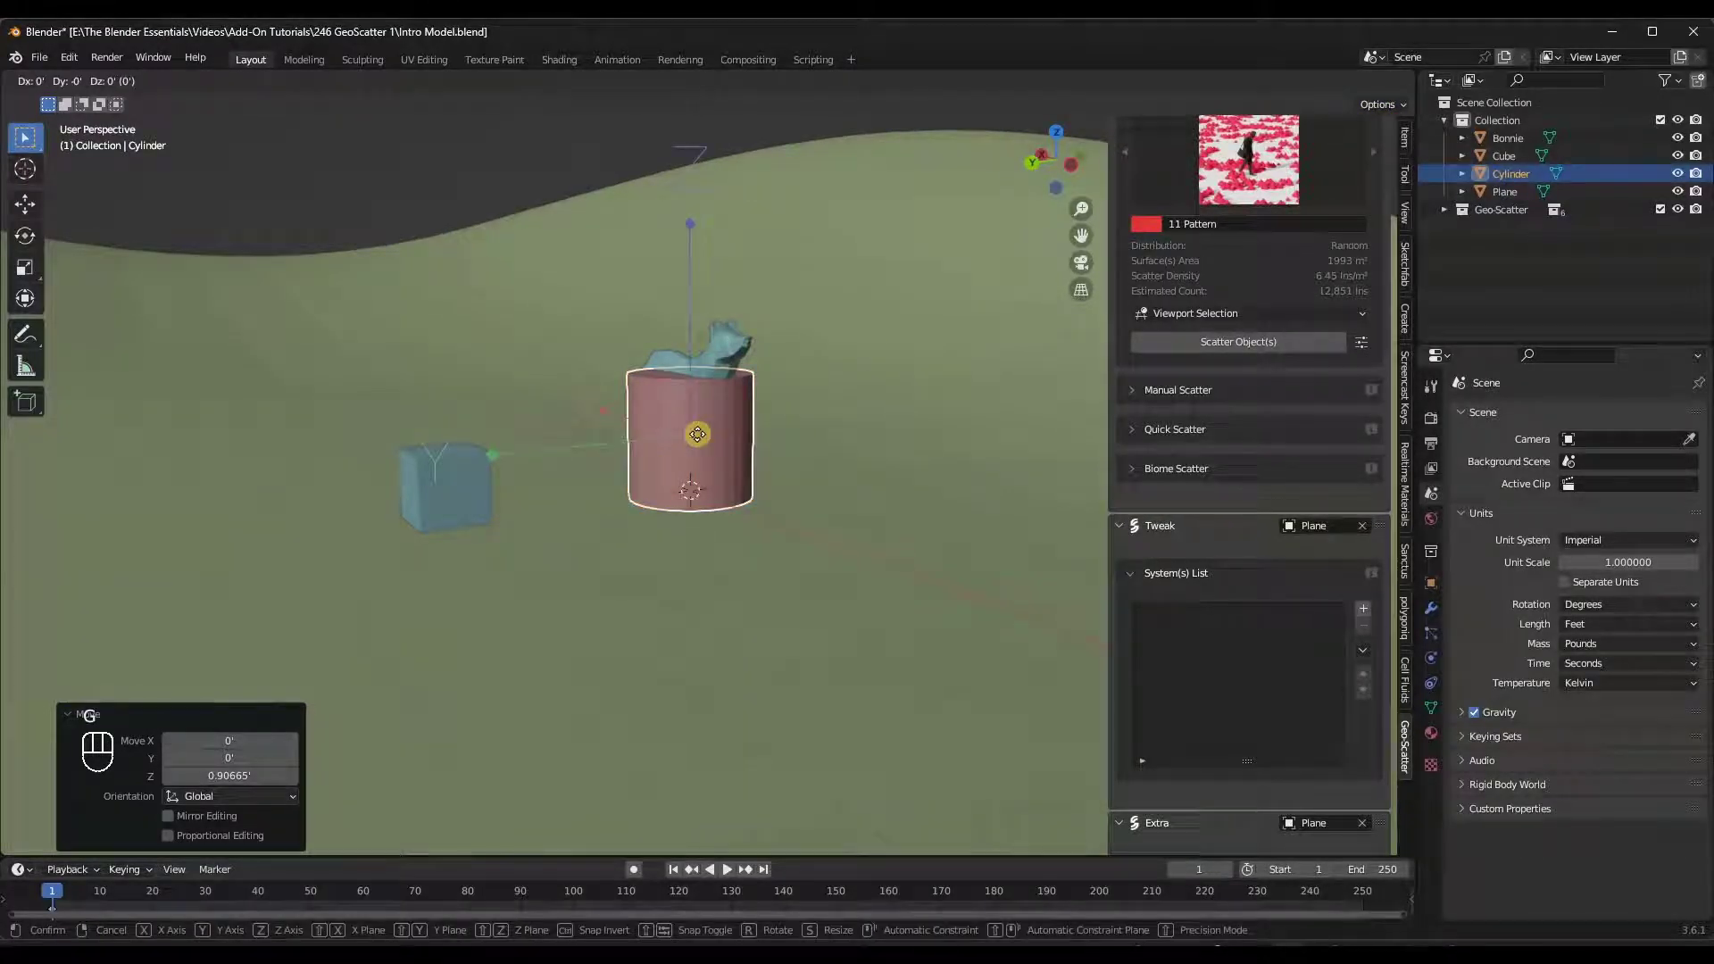
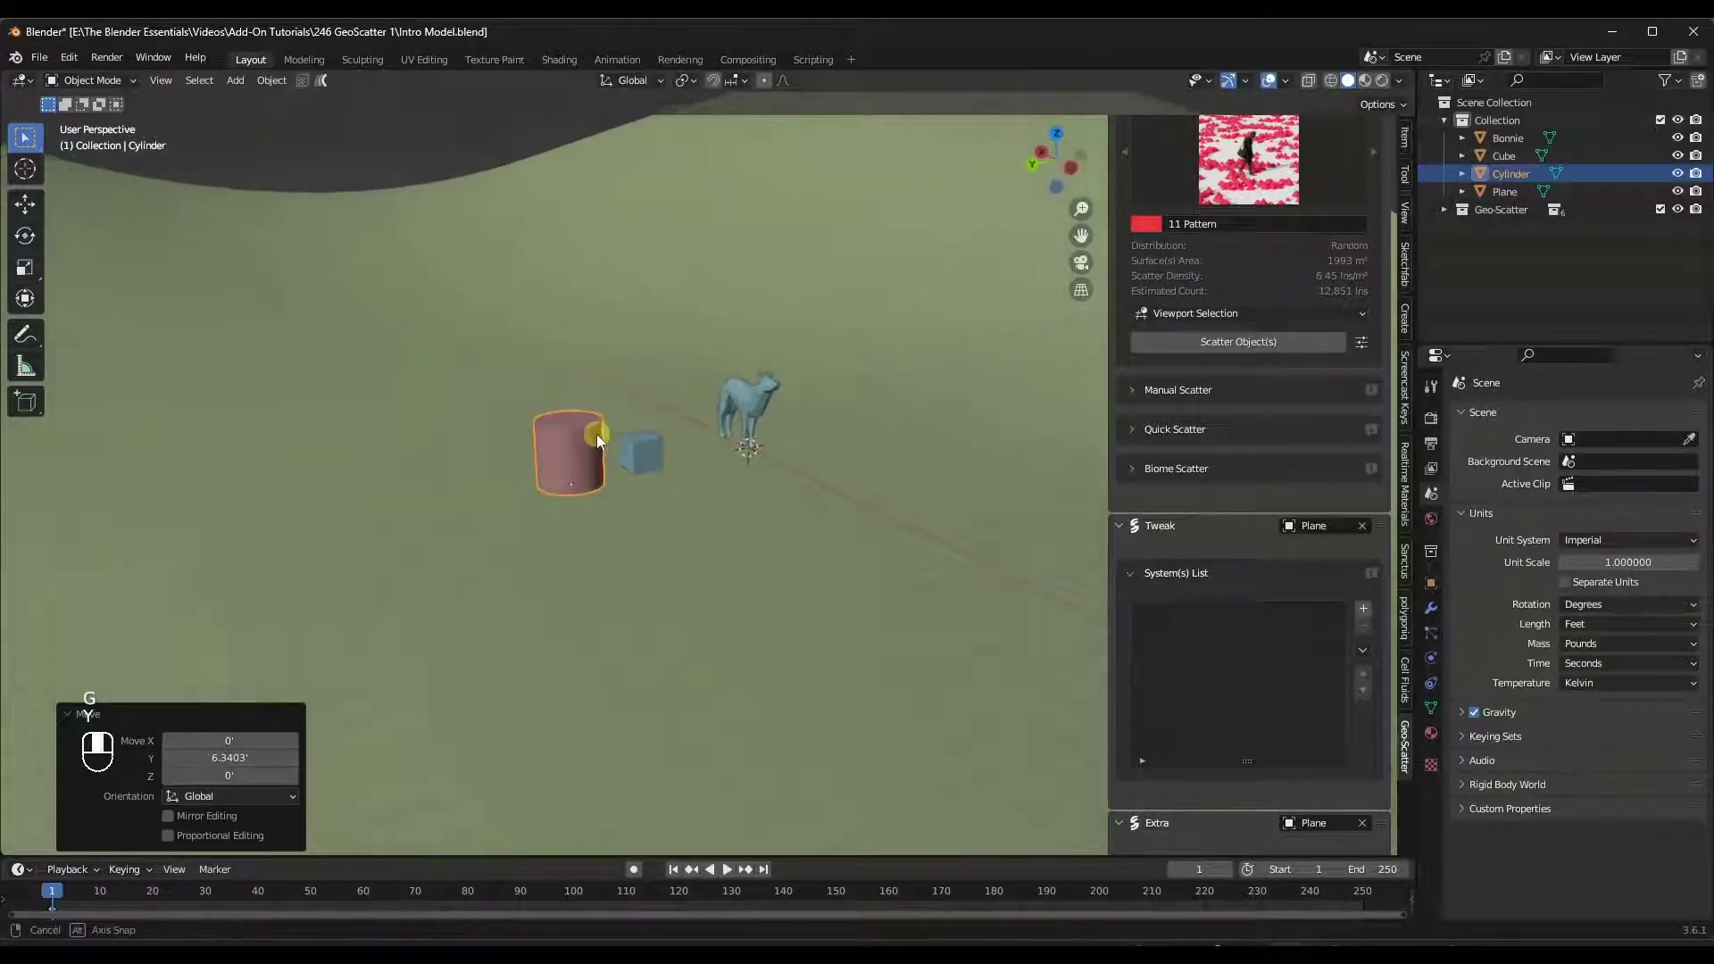
{"action": "left_click_drag", "start_coordinate": [1269, 169], "coordinate": [1238, 376]}
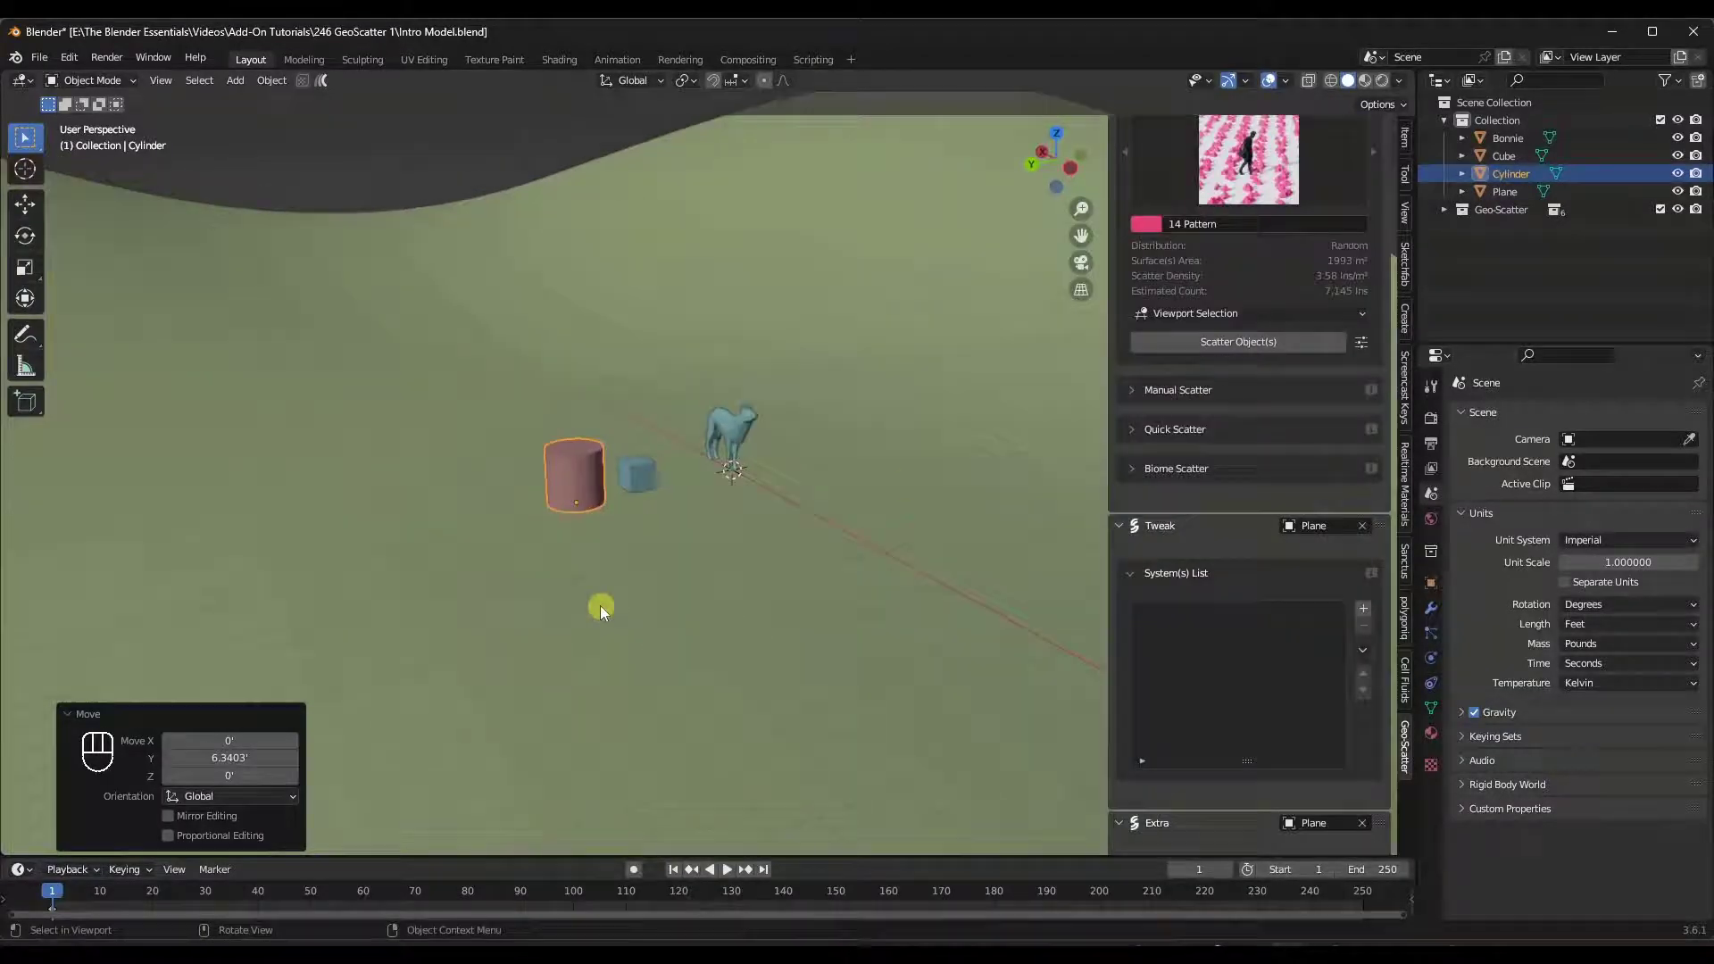
Select the cylinder and cube and test-scatter them with the 14 Pattern preset.
{"action": "left_click", "coordinate": [572, 624]}
{"action": "left_click", "coordinate": [678, 546]}
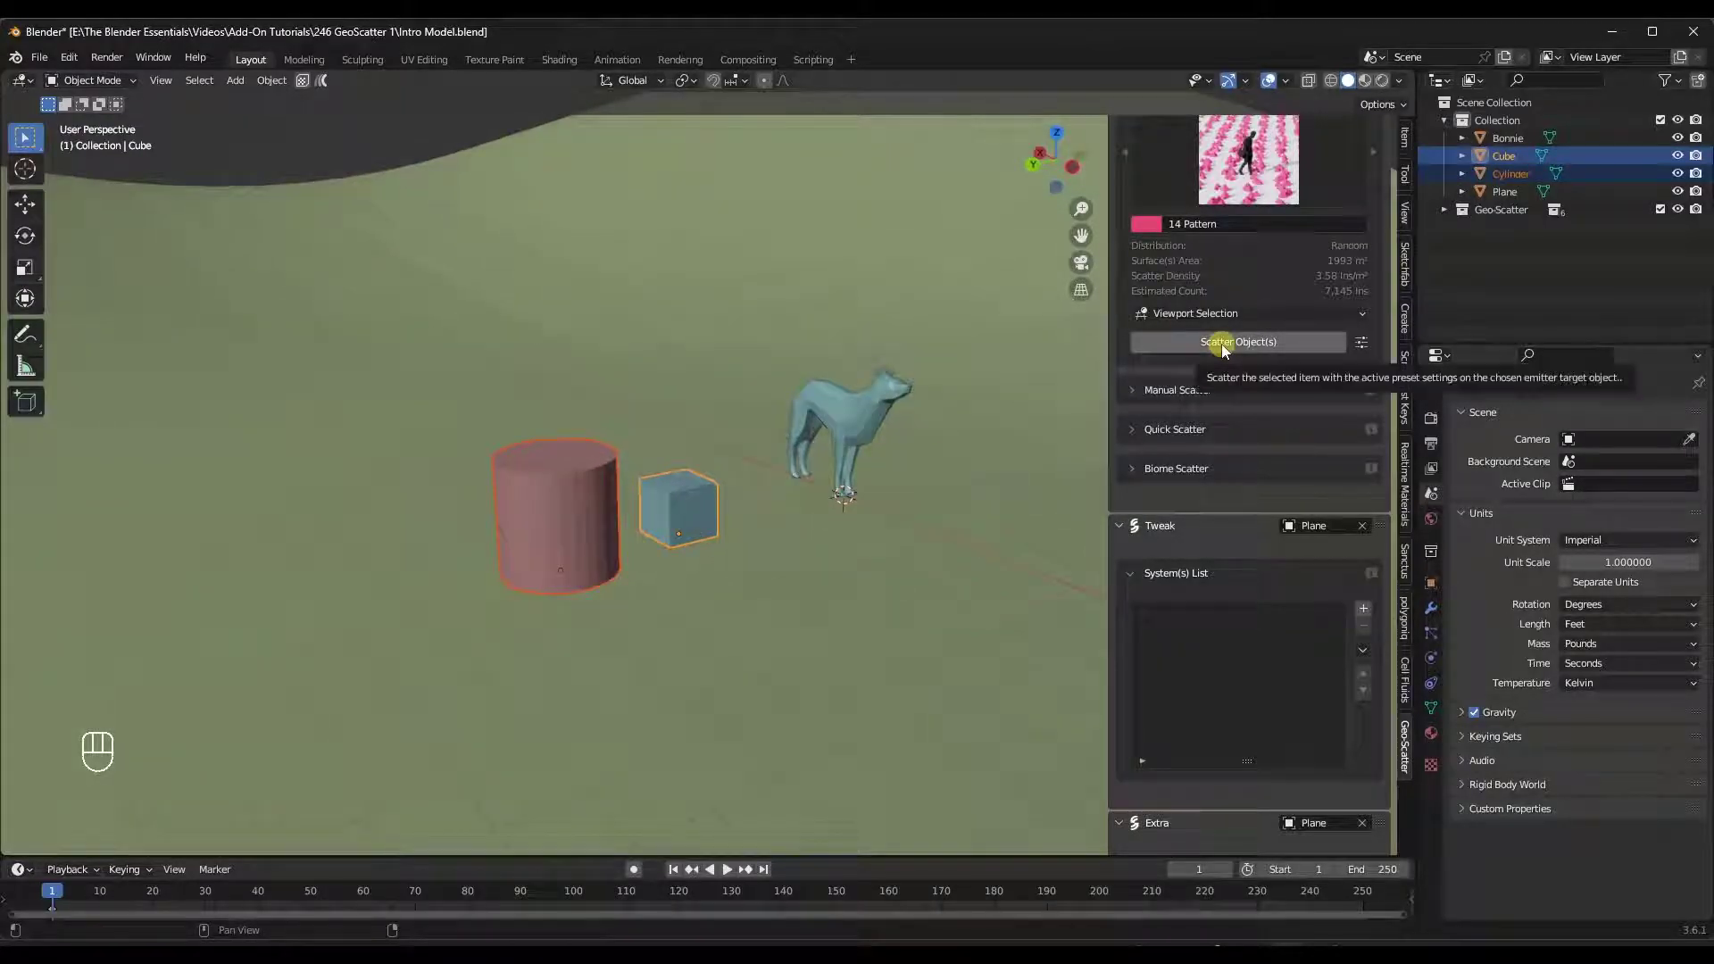
{"action": "left_click", "coordinate": [1224, 351]}
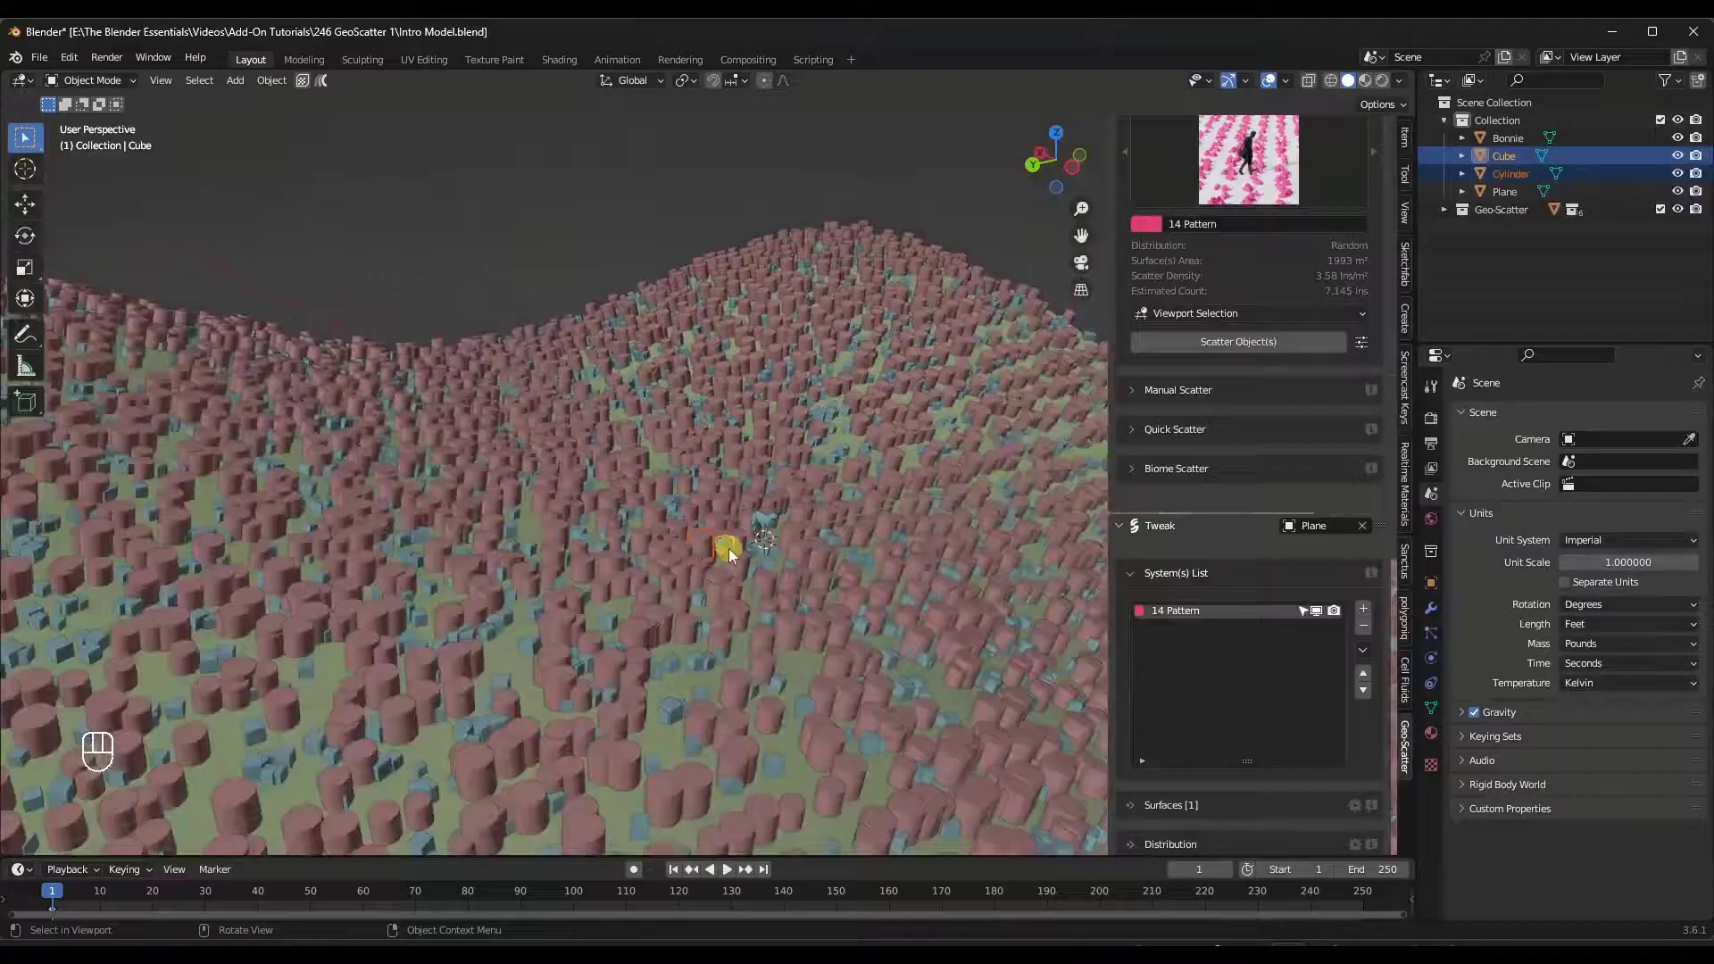
{"action": "left_click_drag", "start_coordinate": [732, 556], "coordinate": [722, 550]}
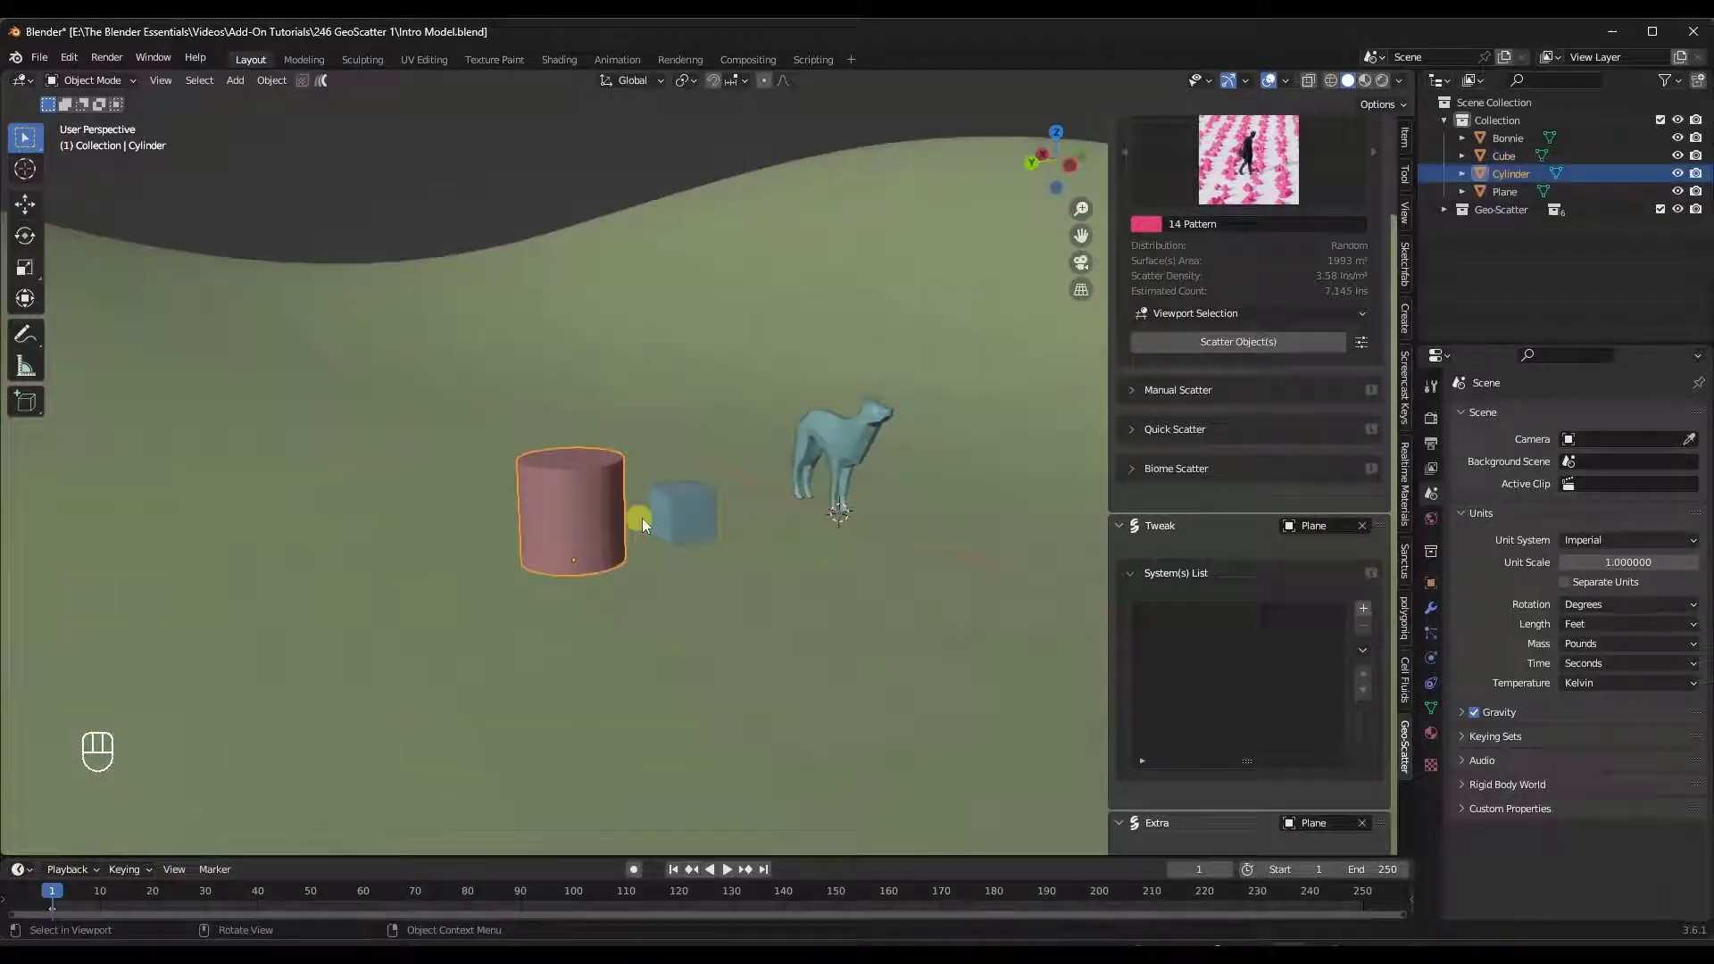
Select cylinder, cube and dog, inspect the trial scatter, then undo it to leave the plane bare.
{"action": "left_click", "coordinate": [852, 455]}
{"action": "left_click", "coordinate": [1245, 351]}
{"action": "left_click", "coordinate": [746, 603]}
{"action": "middle_click", "coordinate": [742, 637]}
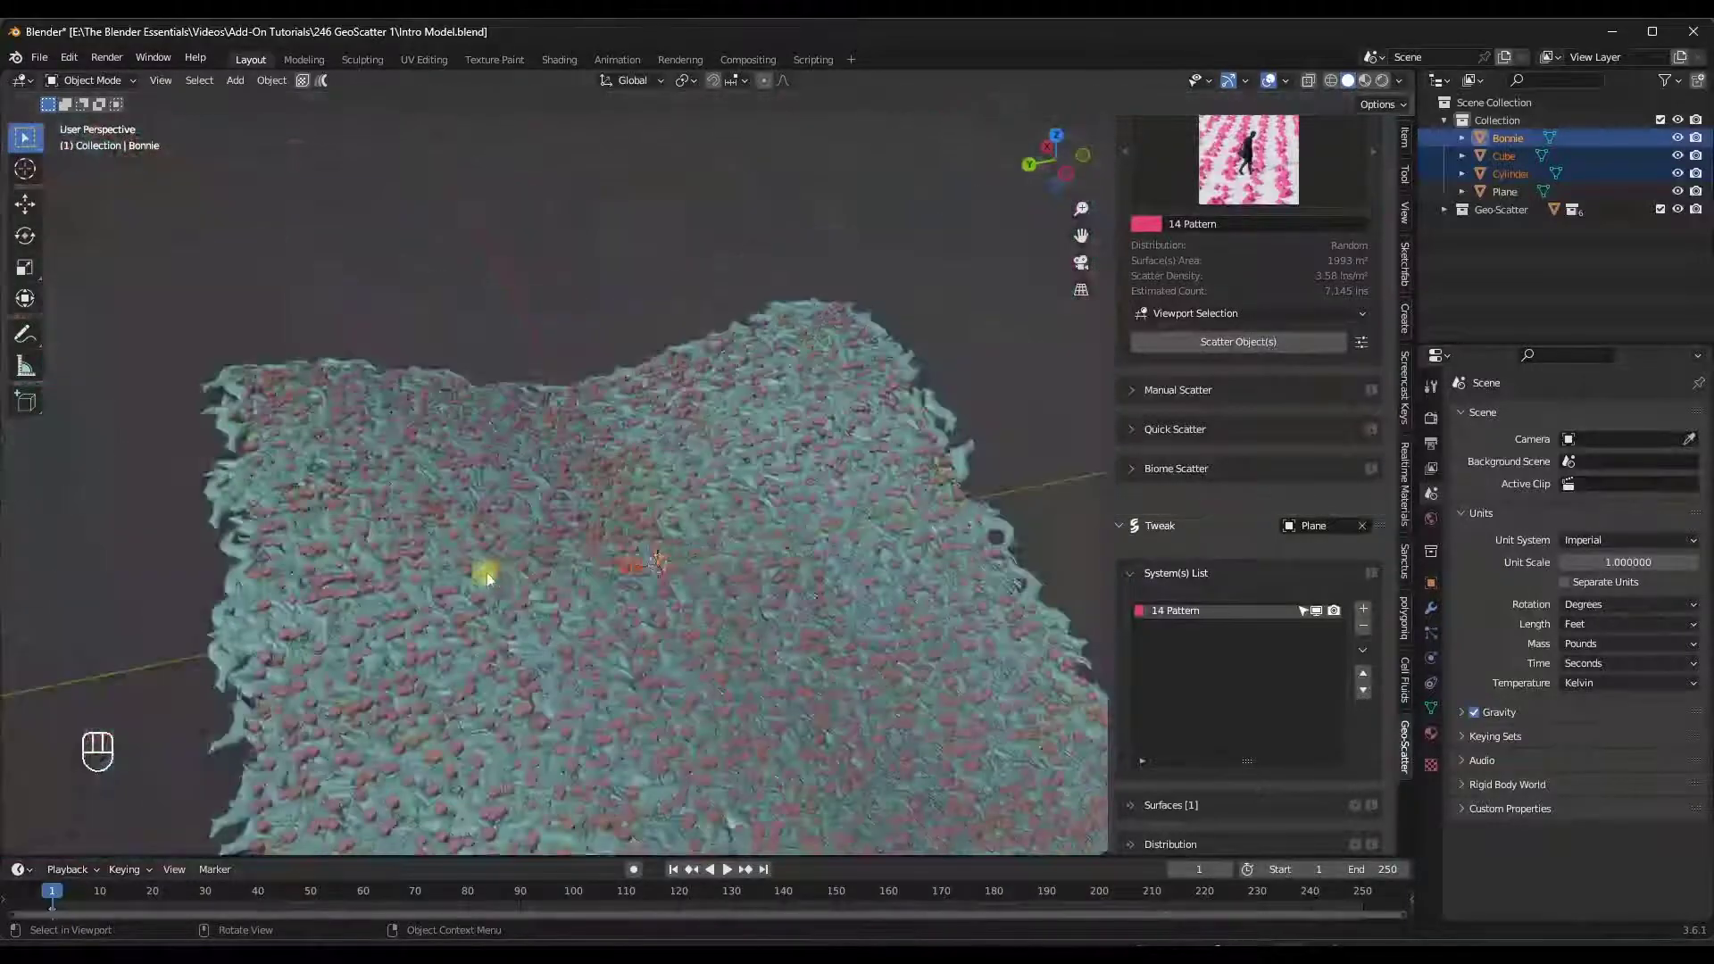
{"action": "left_click_drag", "start_coordinate": [513, 584], "coordinate": [526, 544]}
{"action": "middle_click", "coordinate": [571, 565]}
{"action": "key", "text": "ctrl+z"}
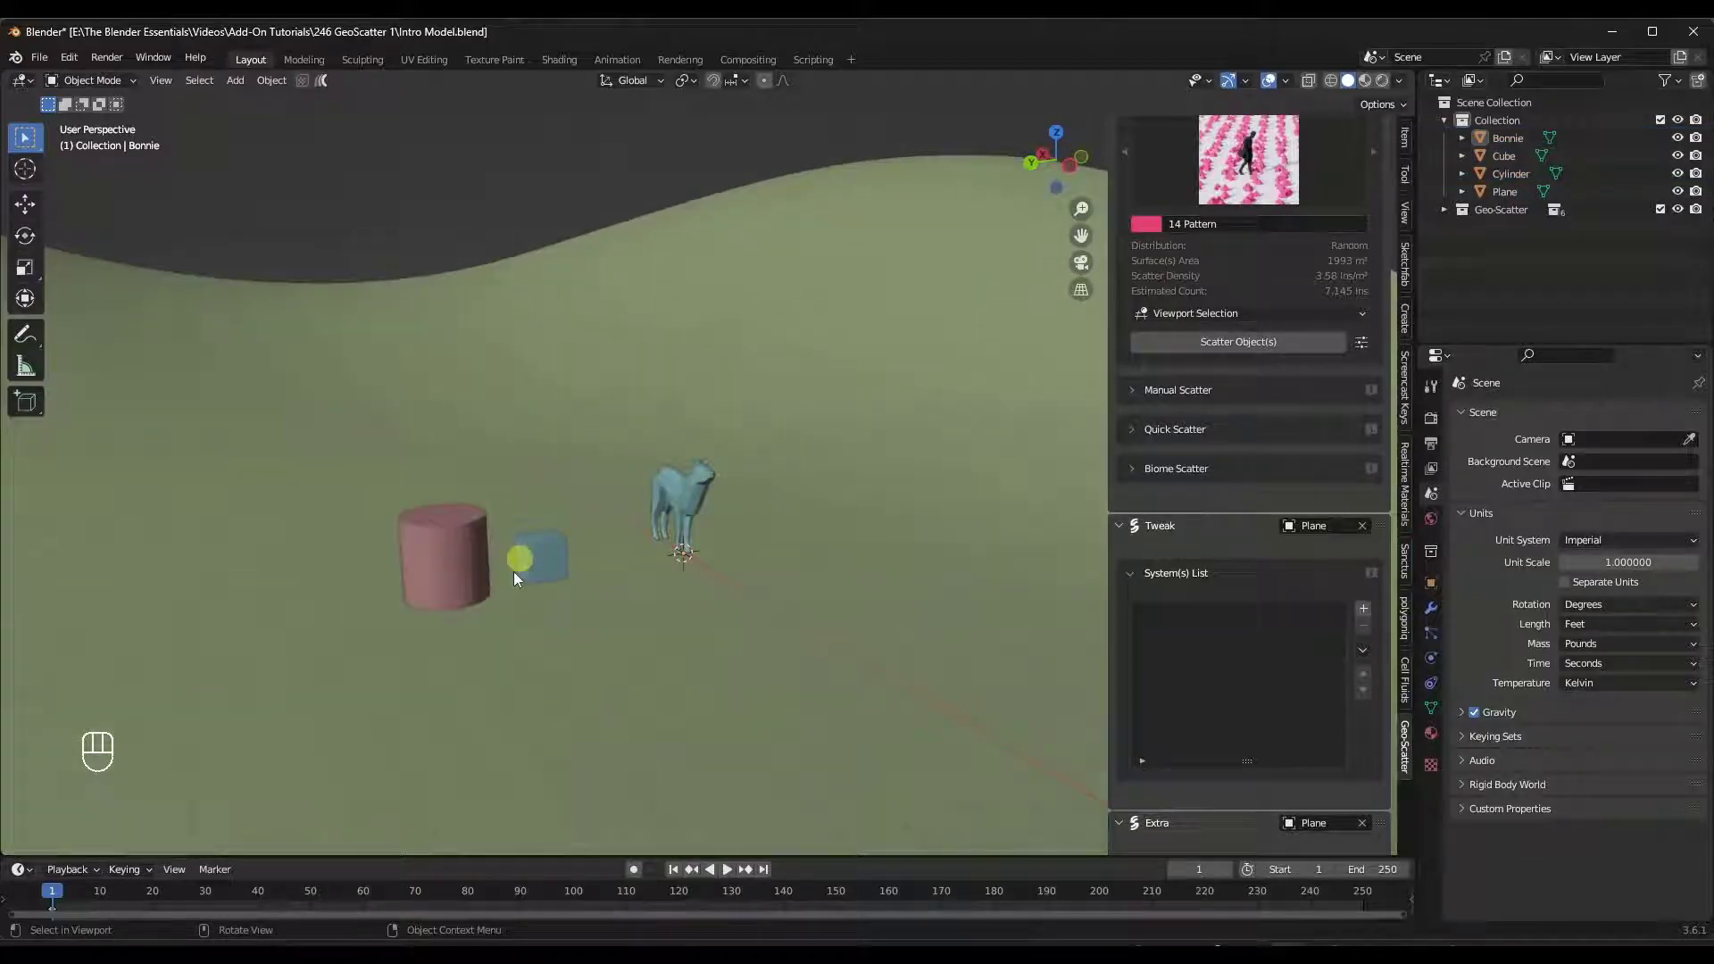
{"action": "left_click_drag", "start_coordinate": [484, 636], "coordinate": [501, 631]}
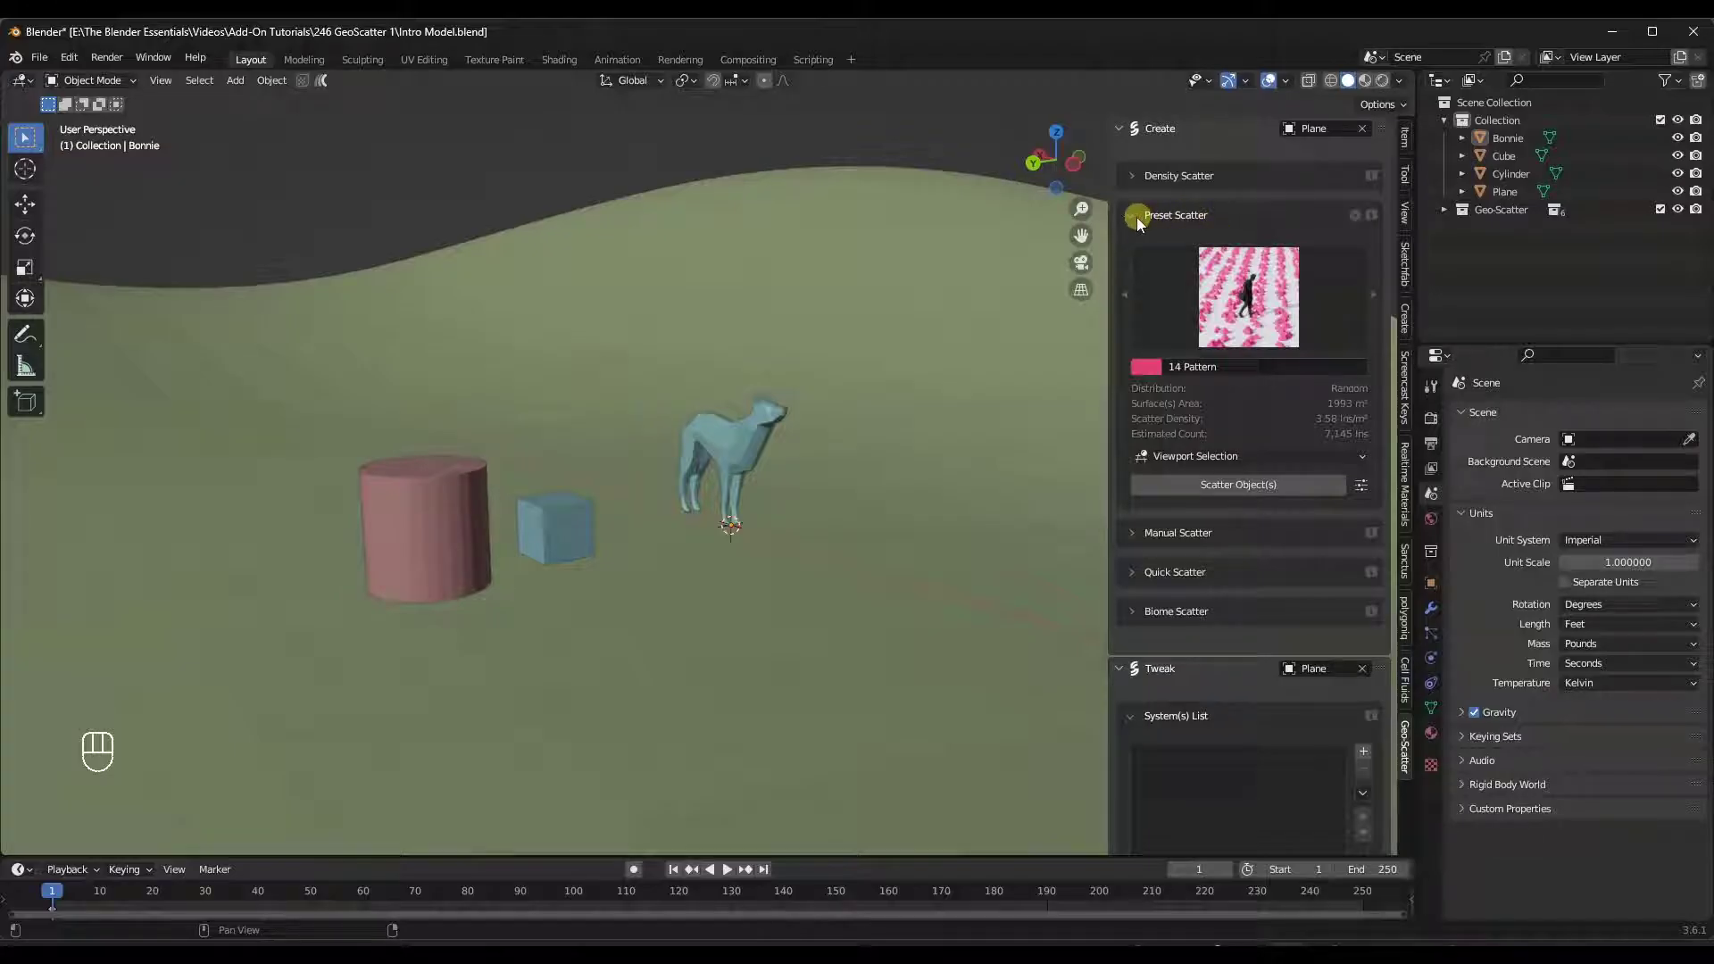
Switch to Density Scatter and scatter the cube over the Plane, undoing once and re-scattering at lower density.
{"action": "left_click", "coordinate": [1134, 224]}
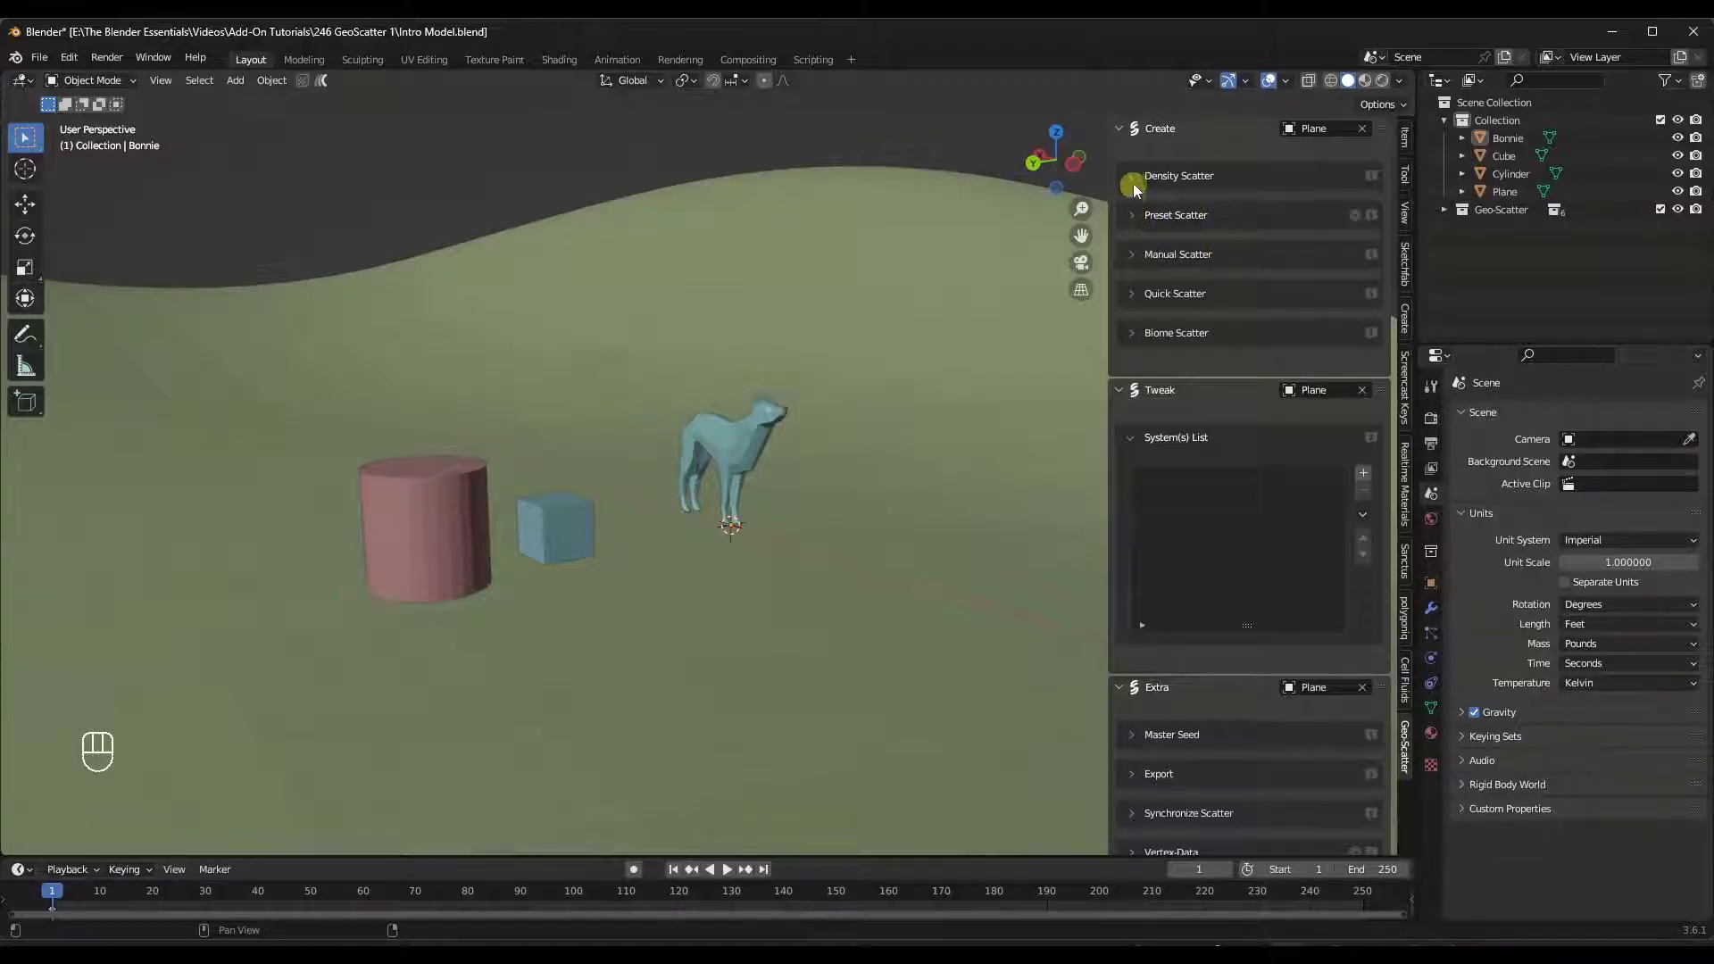
{"action": "left_click", "coordinate": [1138, 187]}
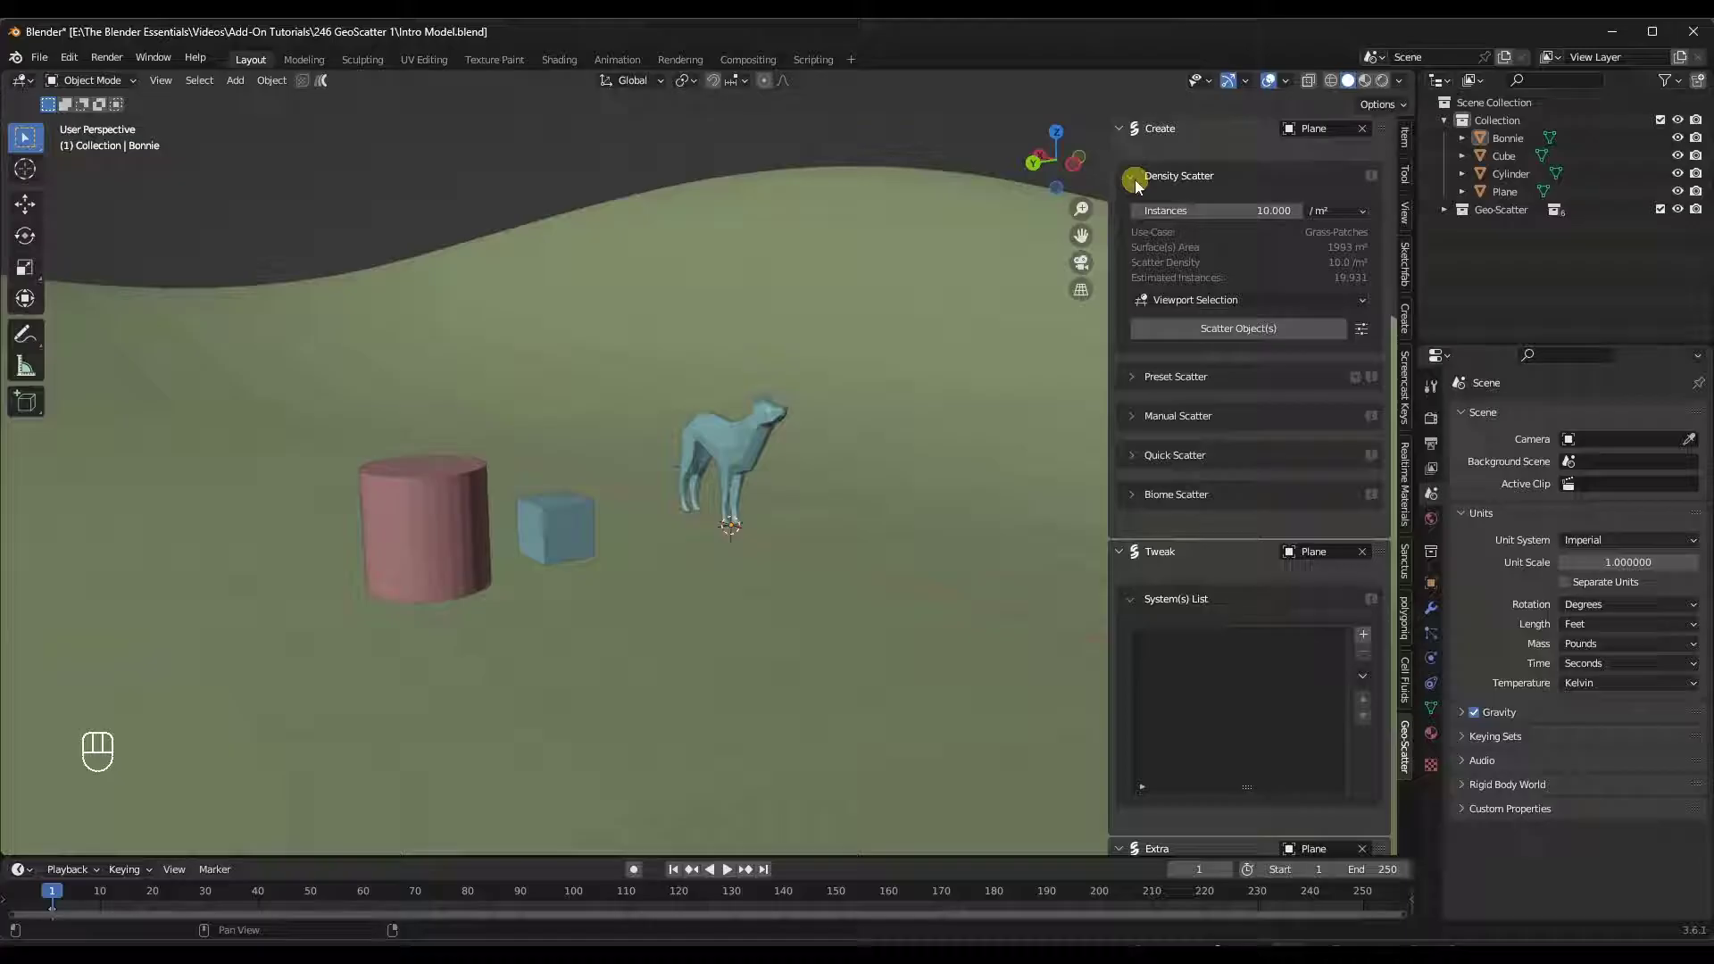
{"action": "left_click", "coordinate": [1135, 183]}
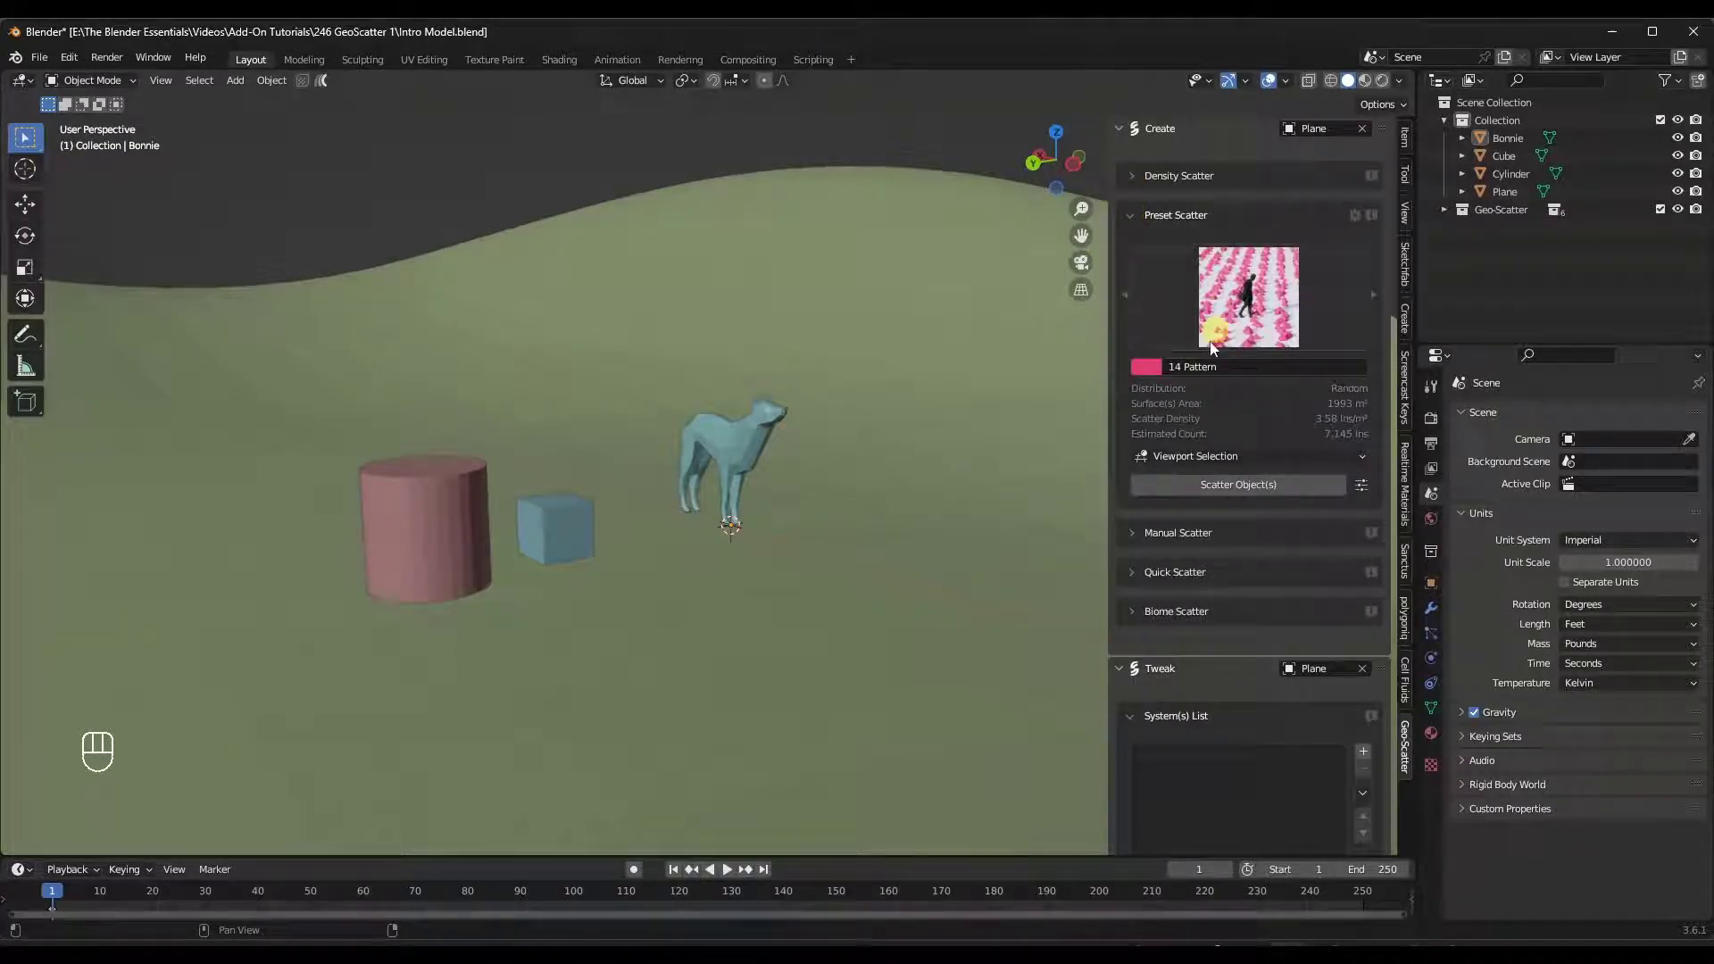
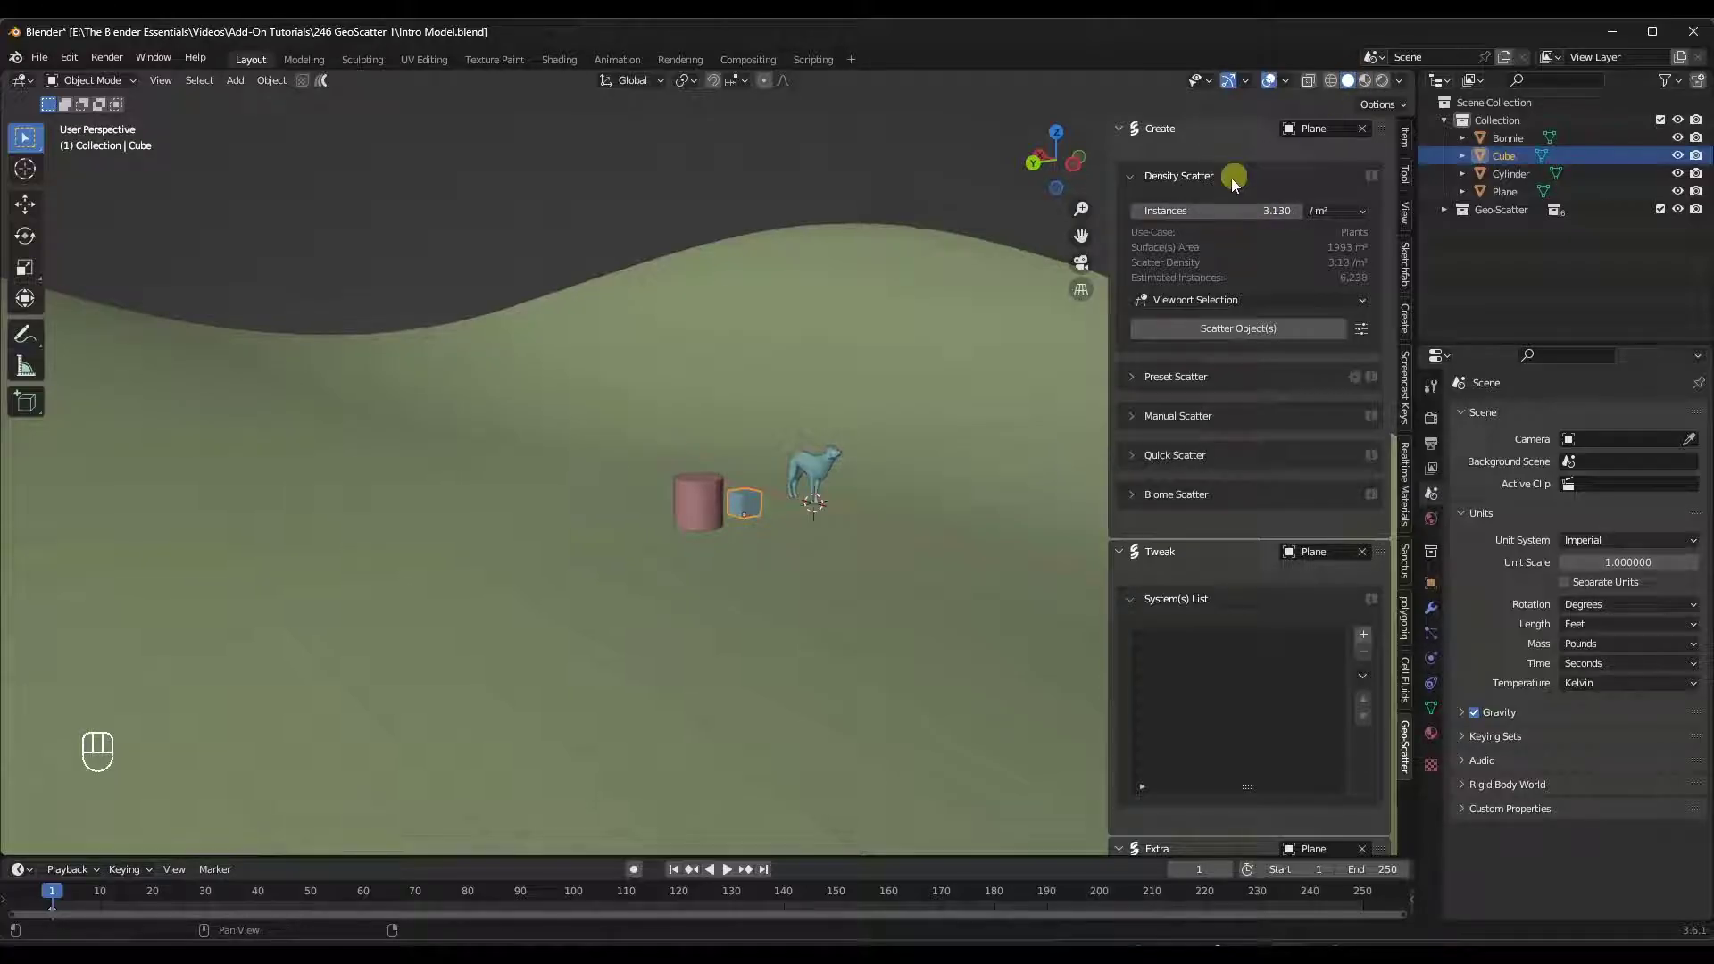
{"action": "left_click", "coordinate": [1257, 335]}
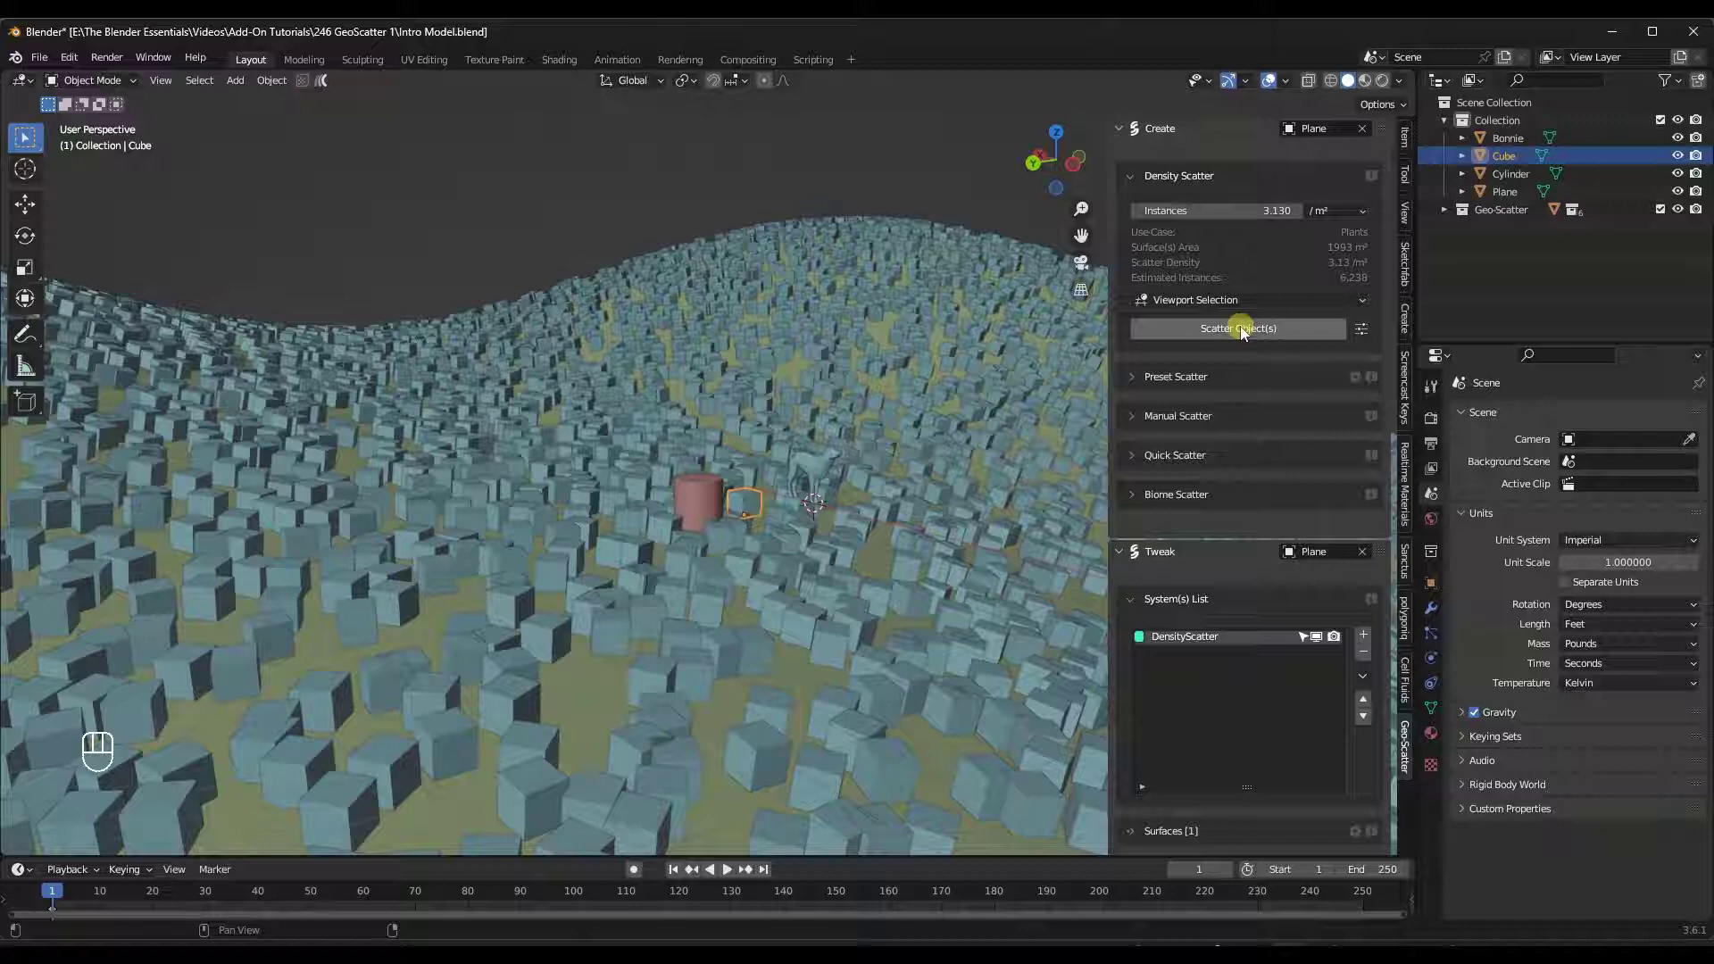
{"action": "key", "text": "ctrl+z"}
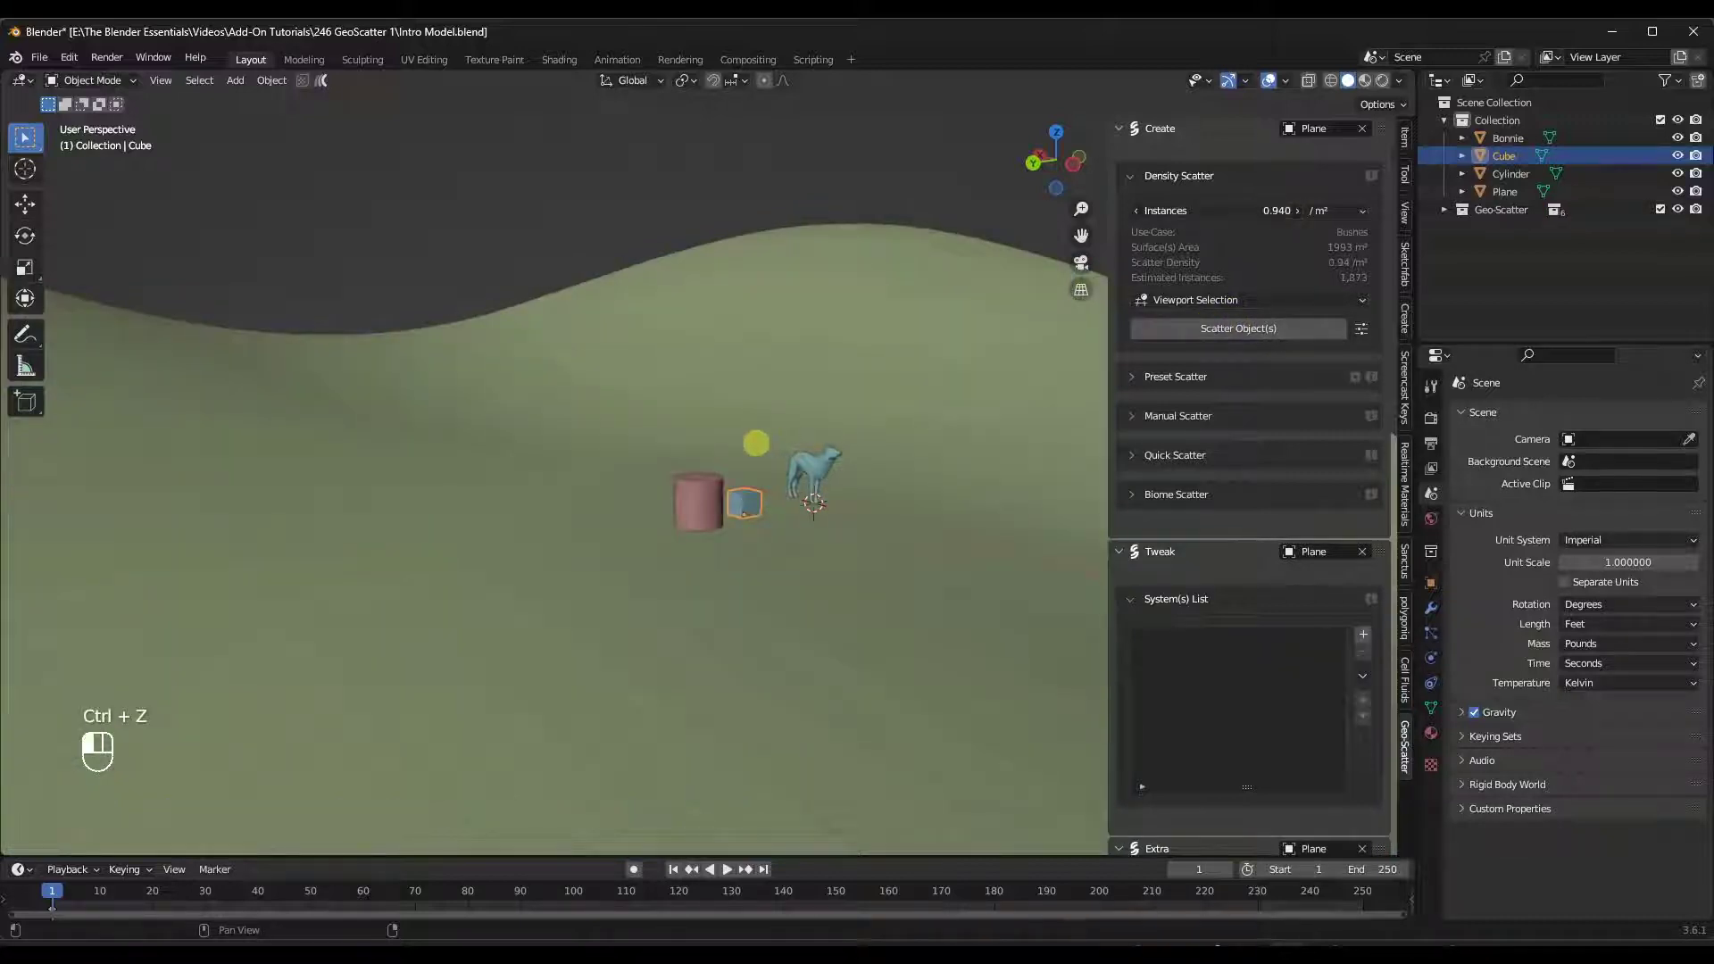
{"action": "left_click", "coordinate": [1259, 329]}
{"action": "left_click_drag", "start_coordinate": [607, 480], "coordinate": [607, 476]}
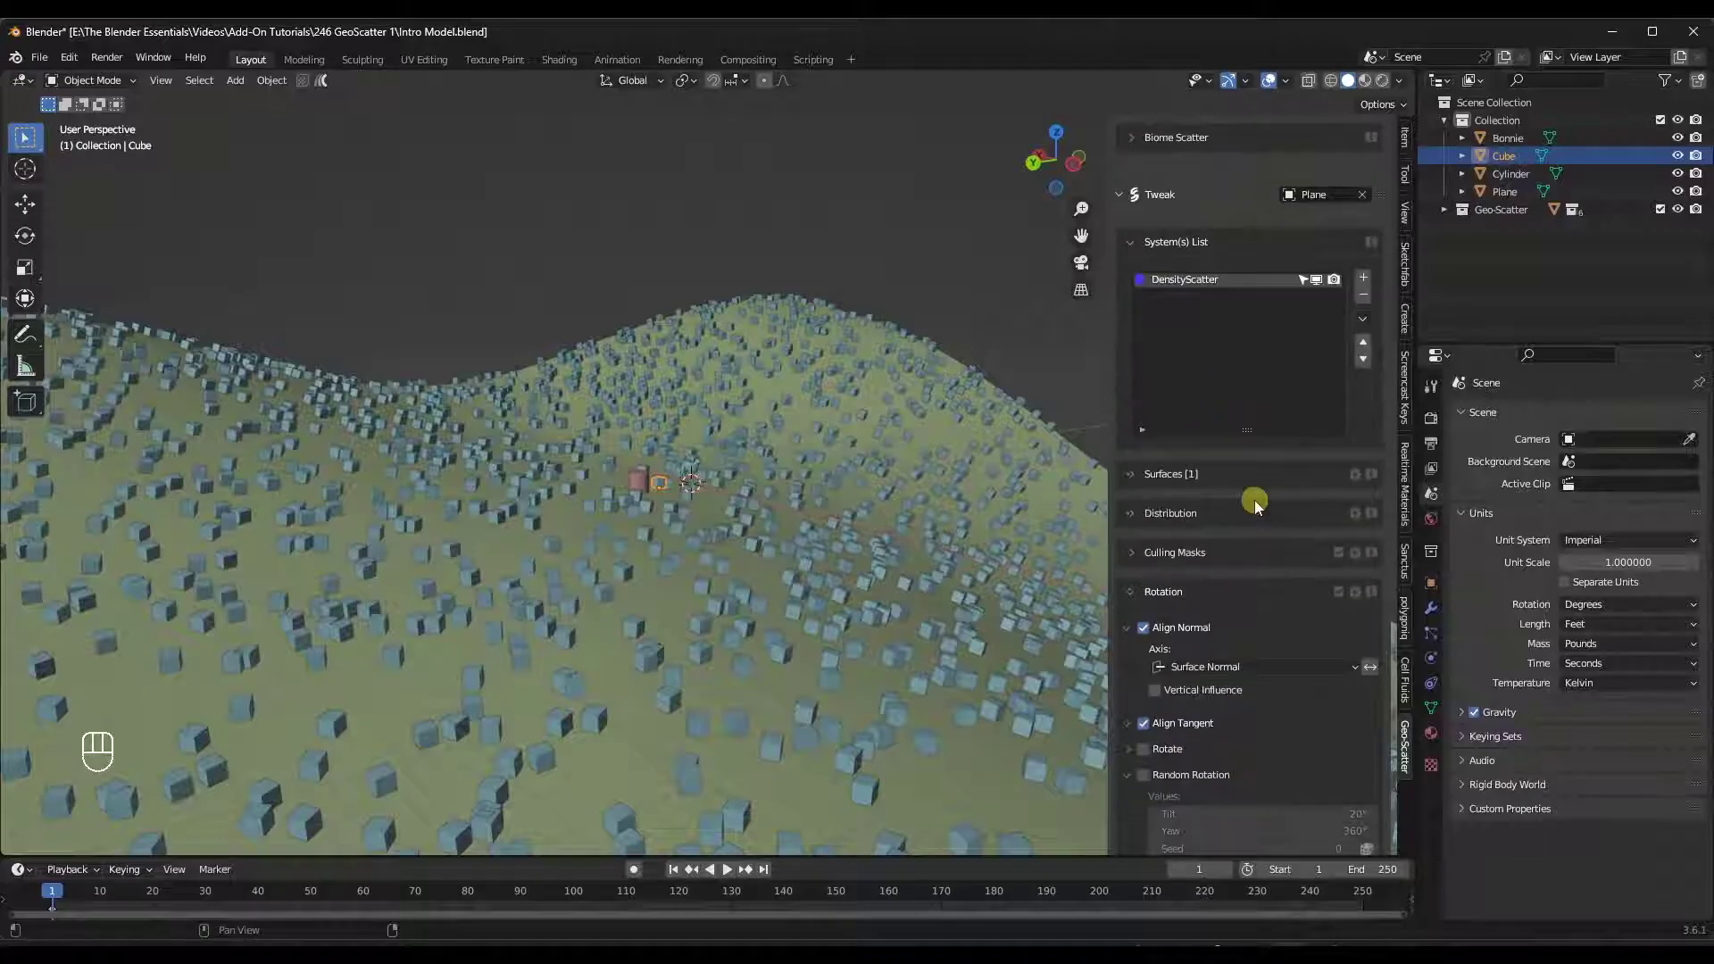
Collapse the rotation settings and adjust options in the new system's Tweak panel.
{"action": "left_click", "coordinate": [1171, 490]}
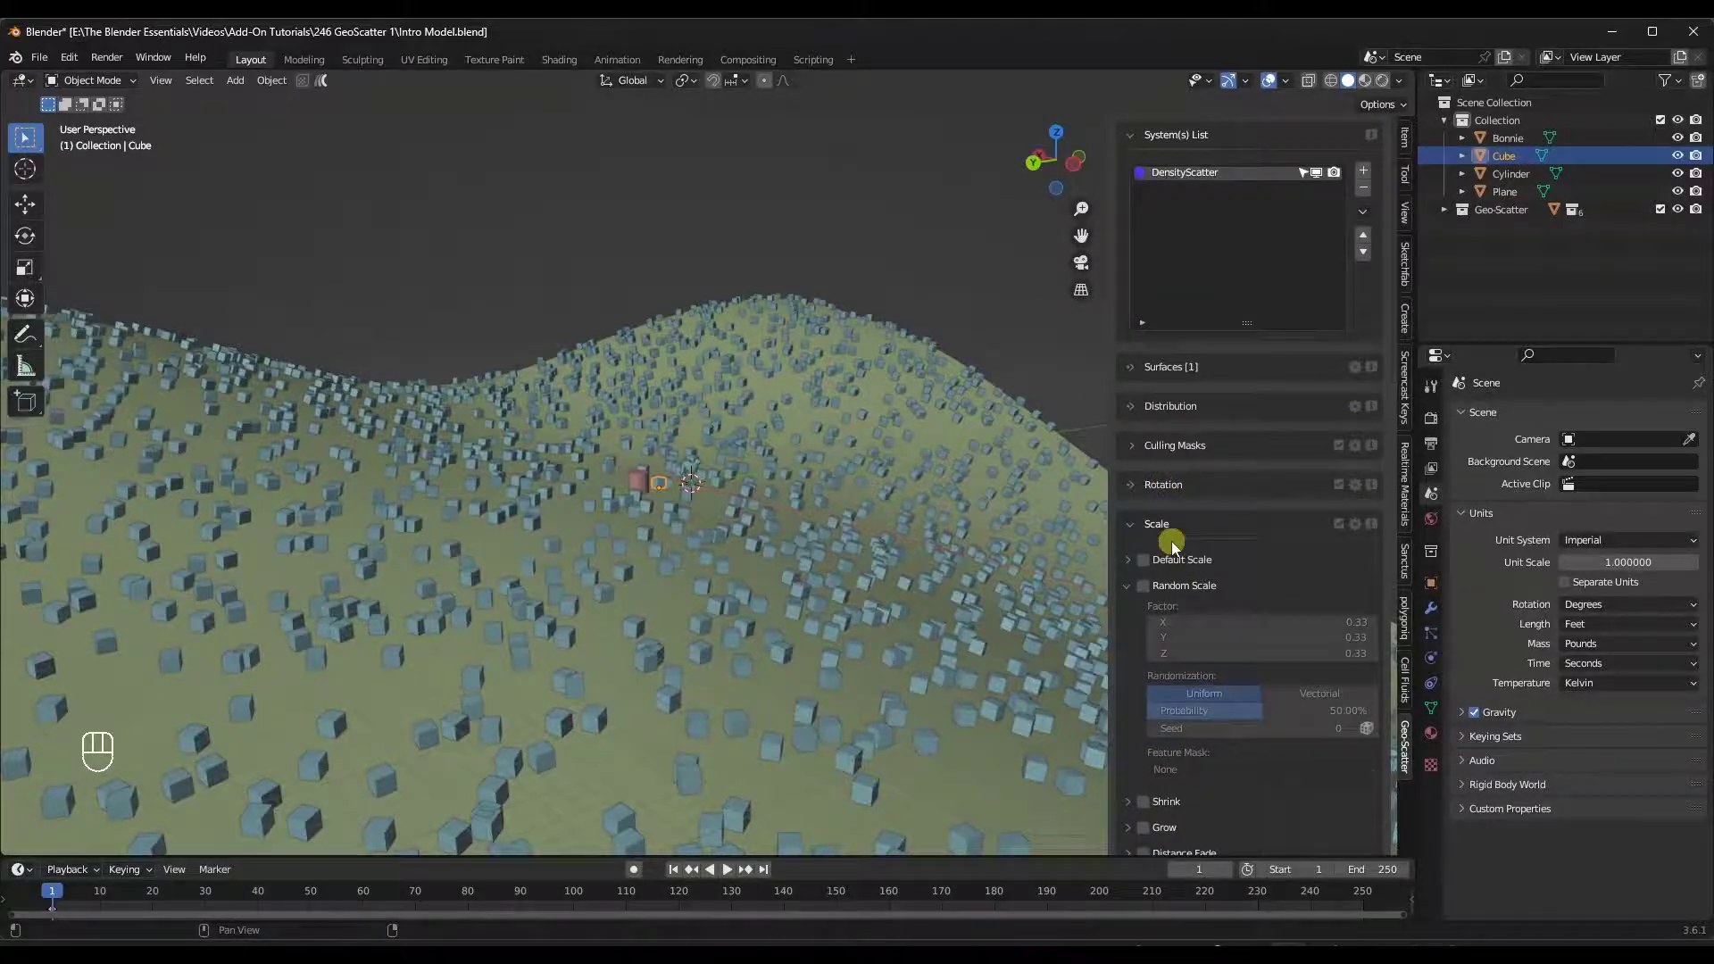
{"action": "left_click_drag", "start_coordinate": [1166, 664], "coordinate": [1296, 616]}
{"action": "left_click", "coordinate": [1181, 696]}
{"action": "left_click", "coordinate": [1176, 707]}
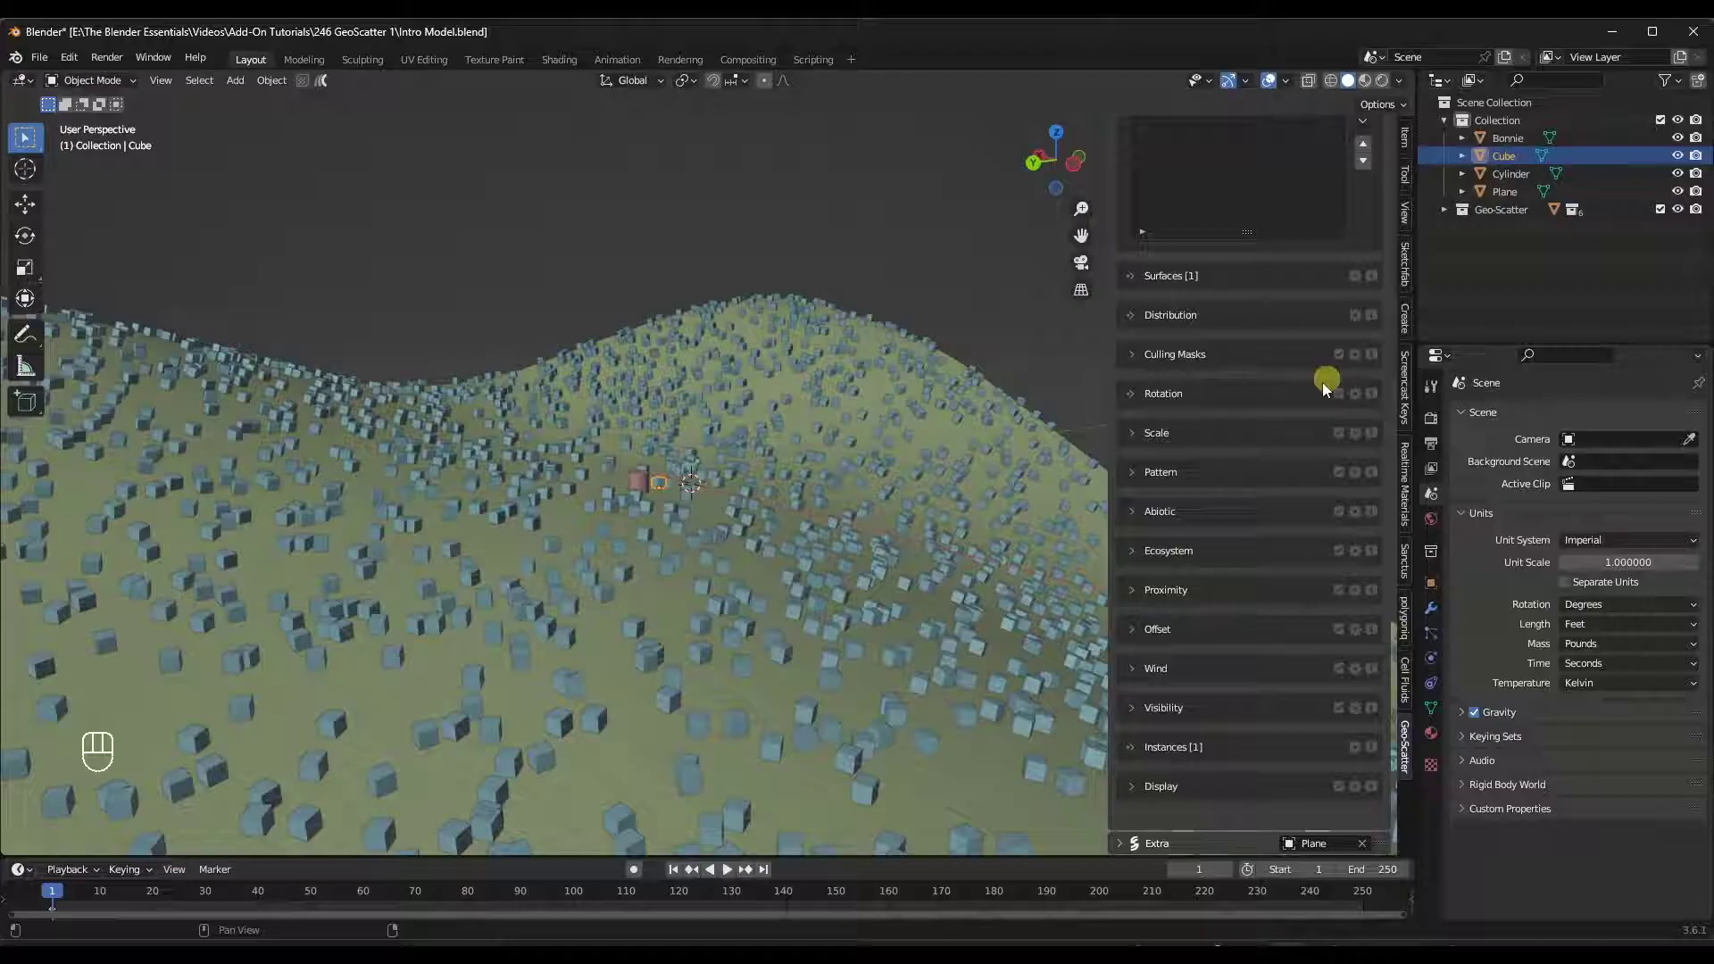
Expand Distribution and lower Instances /m² from 0.940 to 0.670 for a sparser cube field.
{"action": "left_click", "coordinate": [1194, 357]}
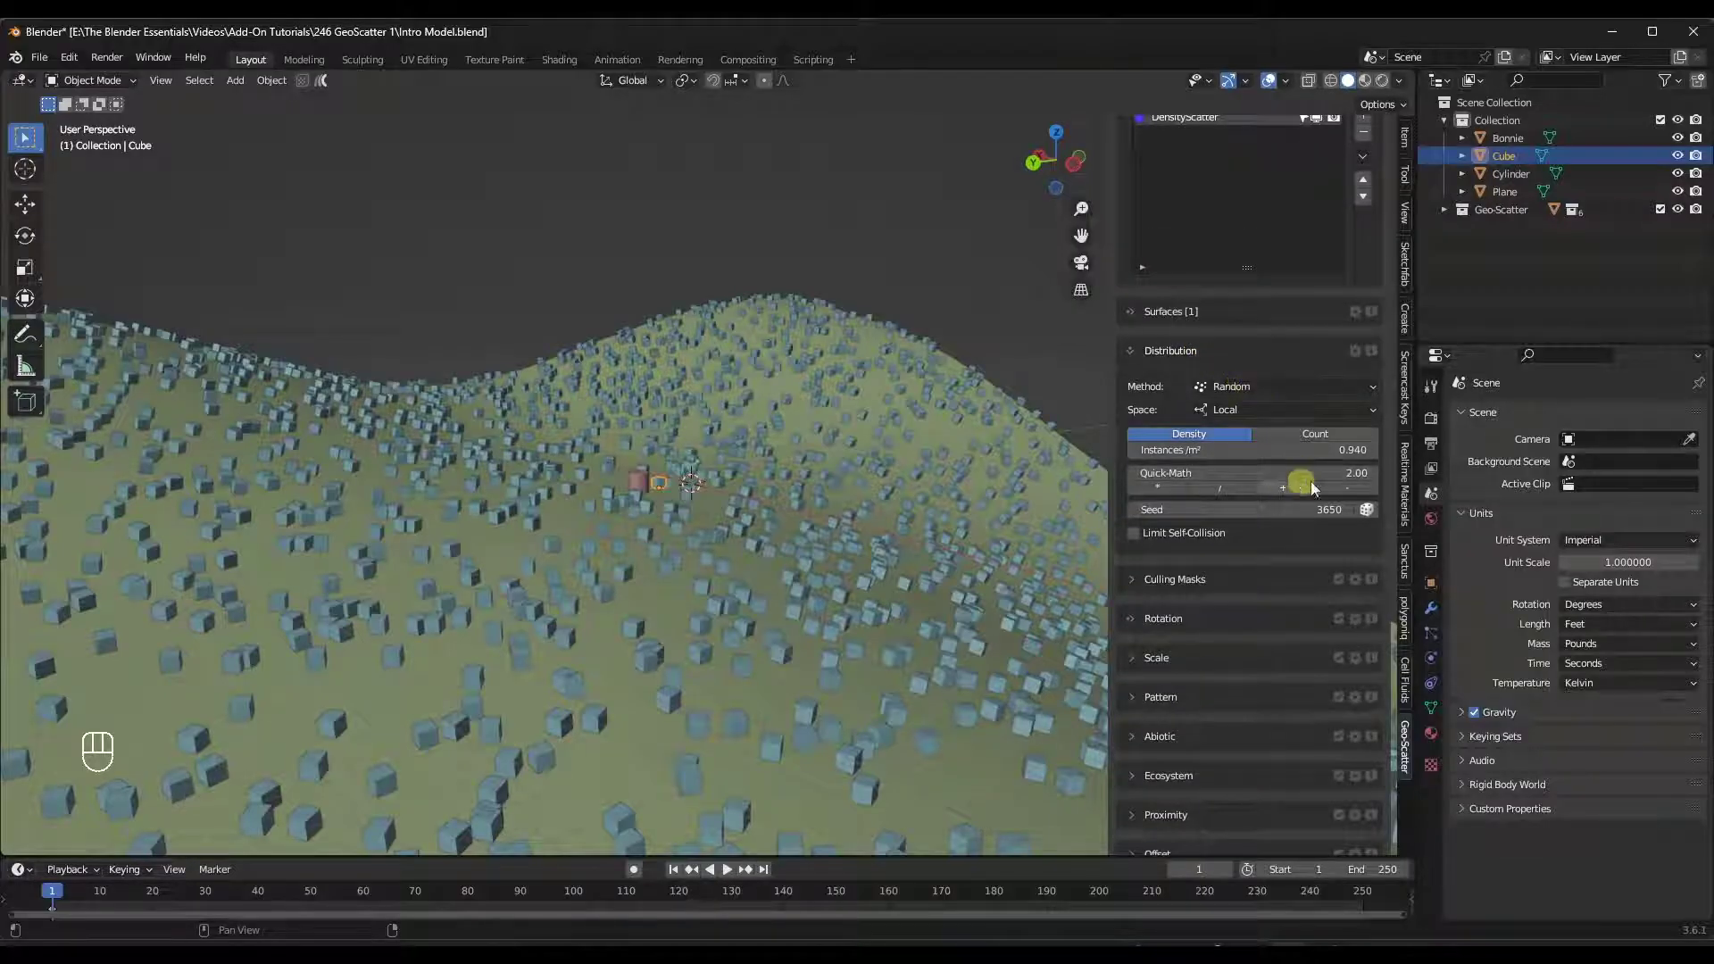
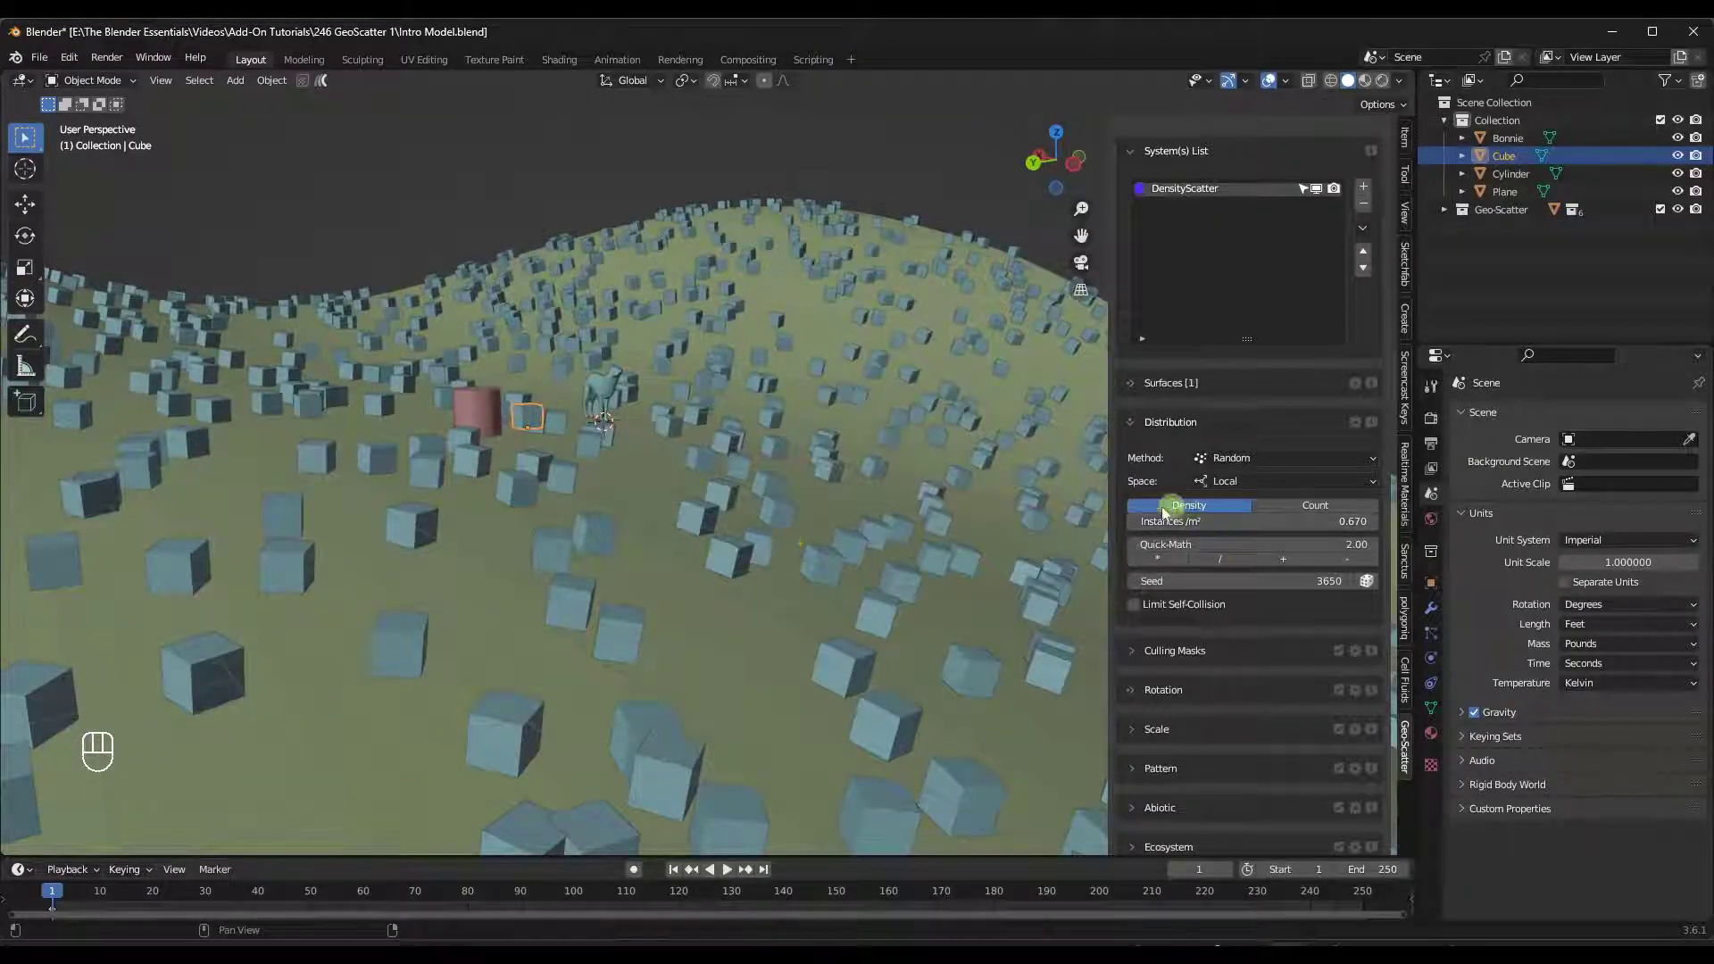
{"action": "middle_click", "coordinate": [780, 418]}
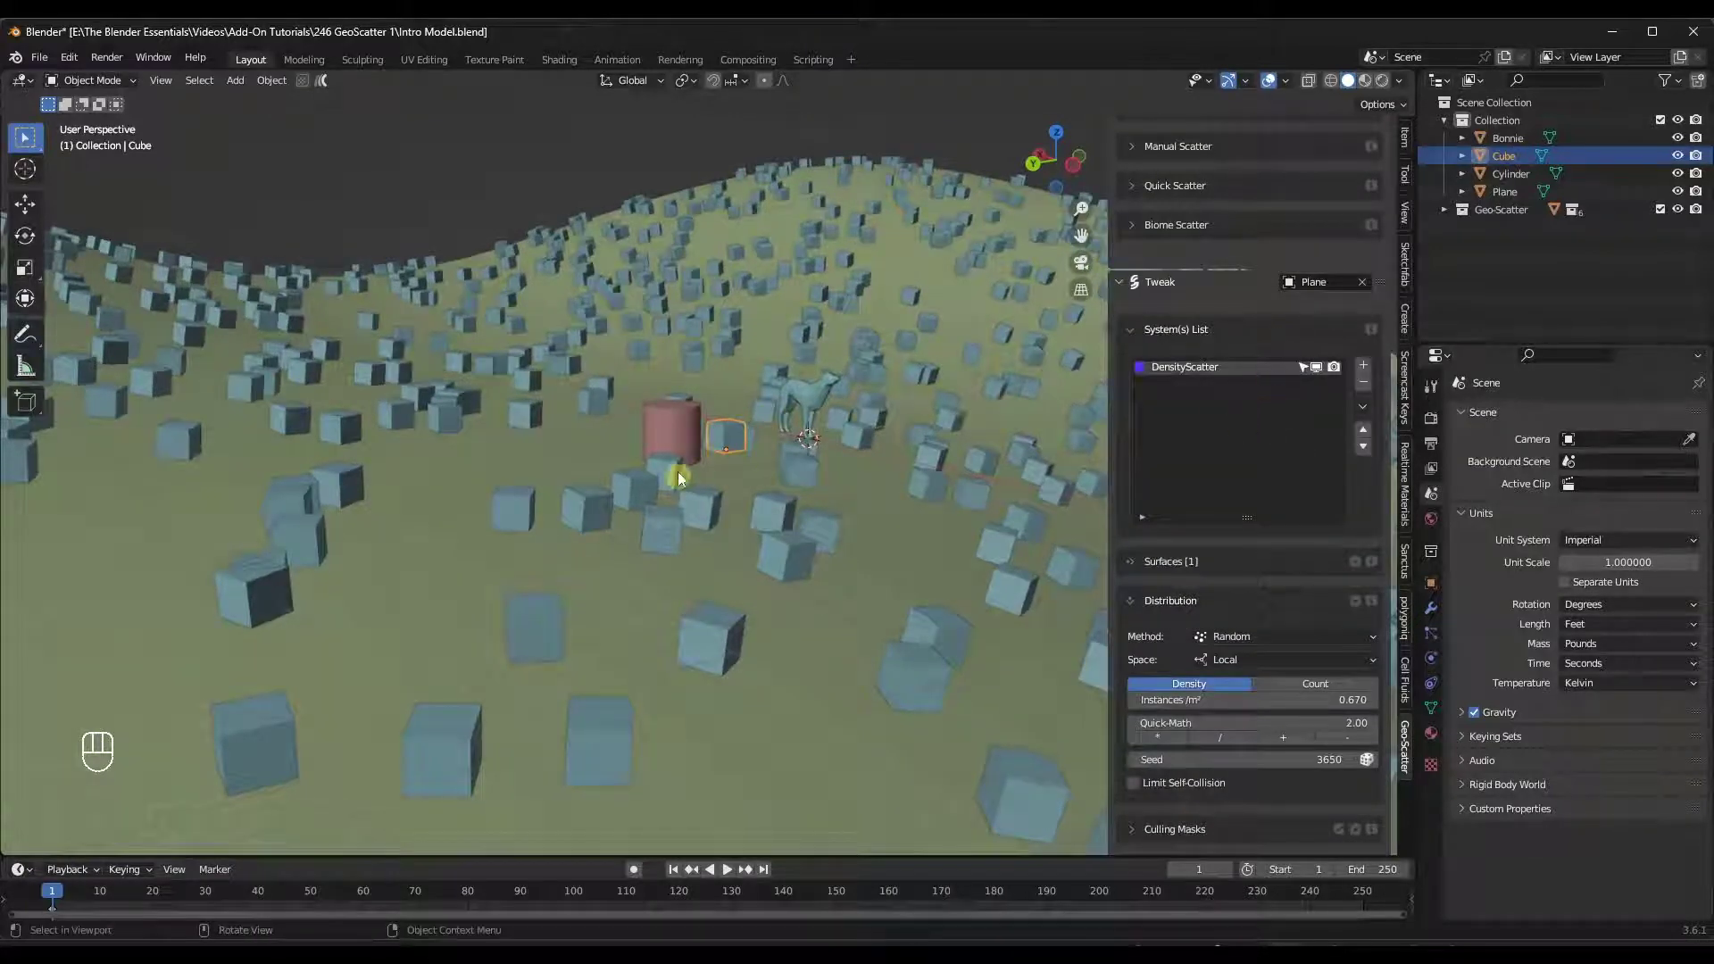
Scatter the Cylinder as a second DensityScatter system at 0.340 instances and select it in the Systems list.
{"action": "left_click", "coordinate": [673, 436]}
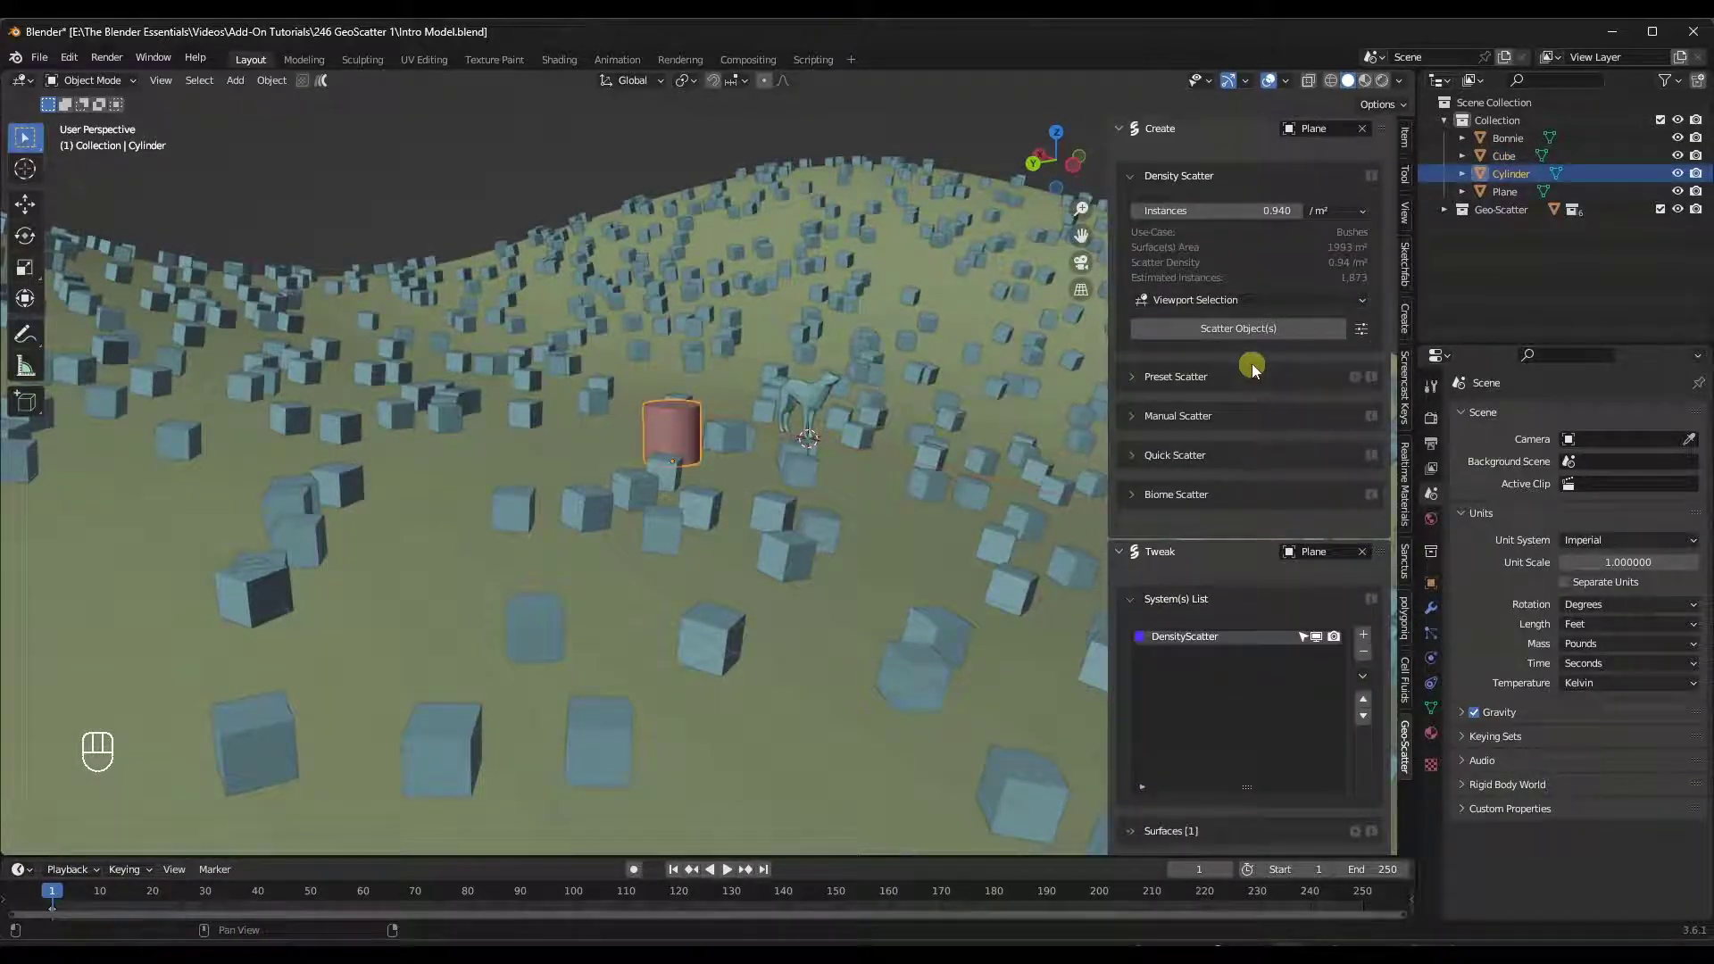
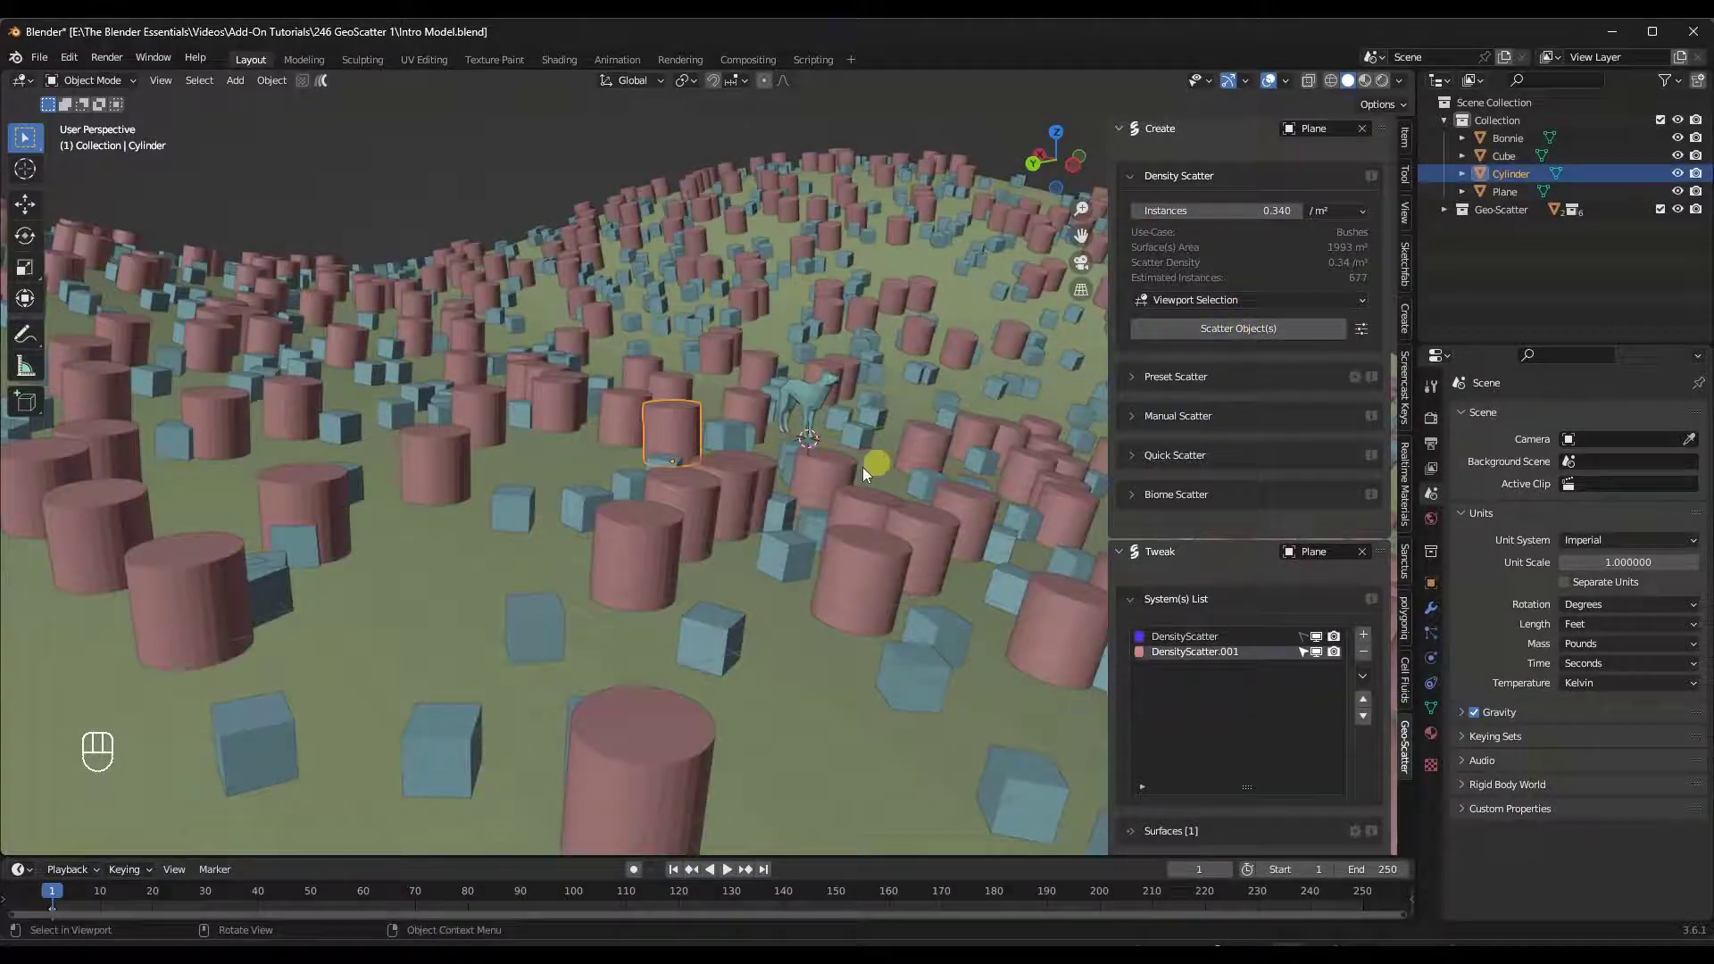
{"action": "left_click_drag", "start_coordinate": [656, 458], "coordinate": [669, 452]}
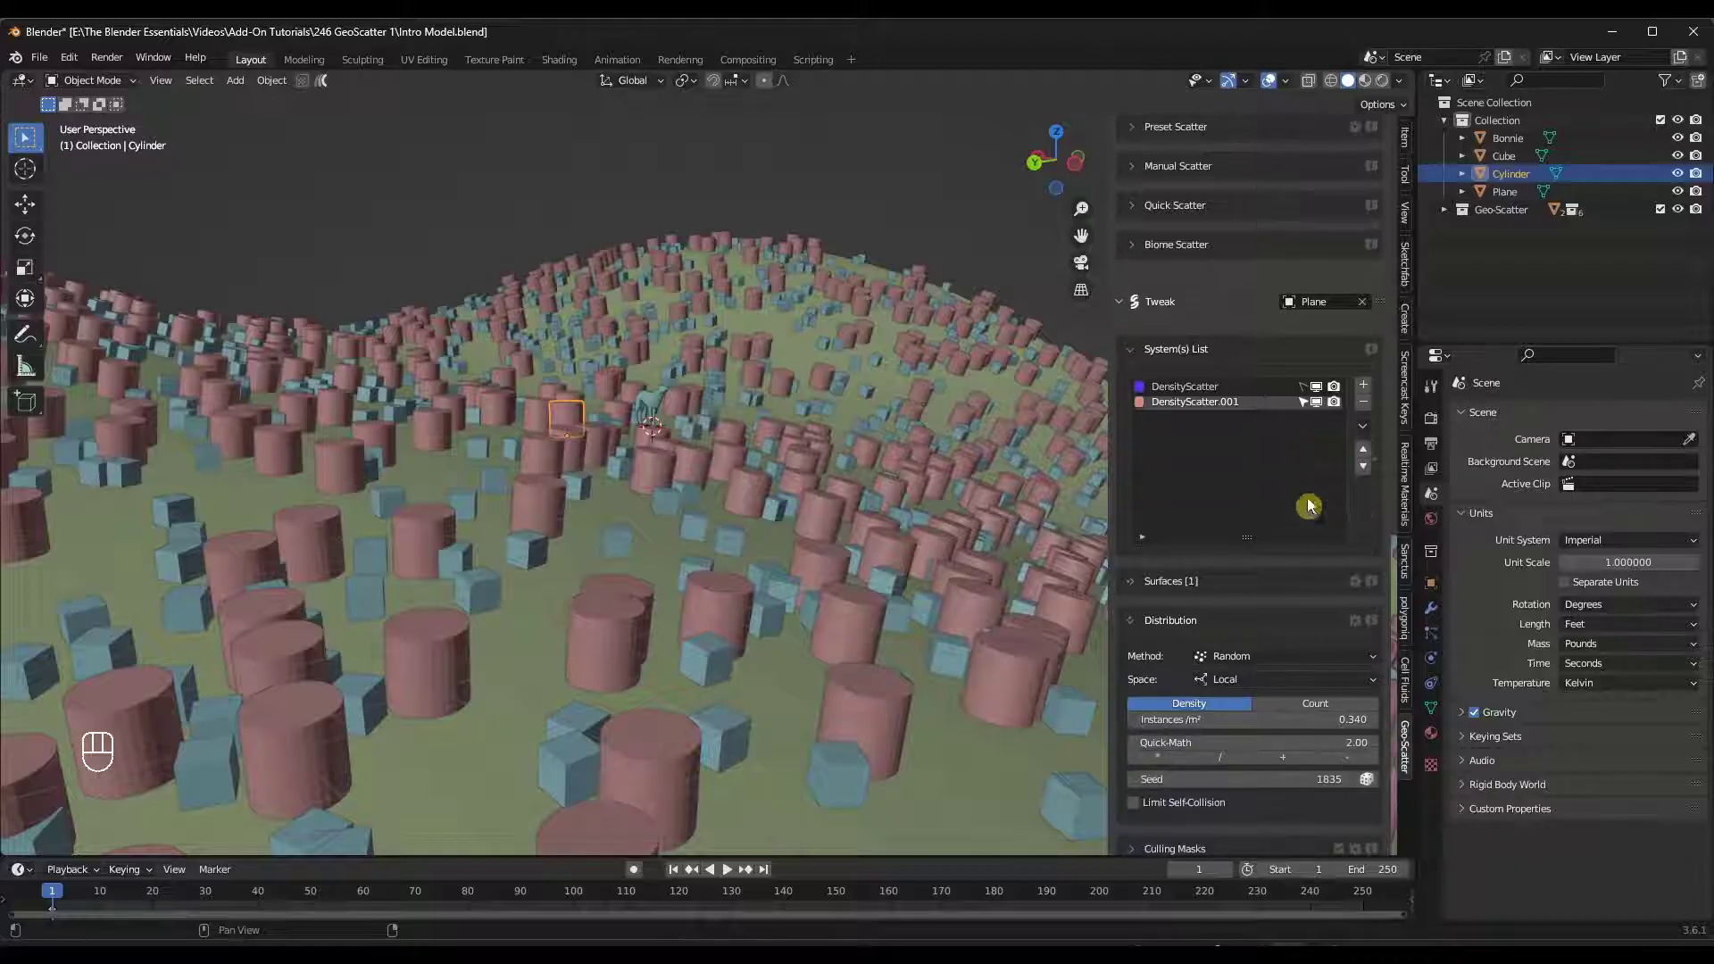
{"action": "left_click_drag", "start_coordinate": [1176, 392], "coordinate": [1231, 708]}
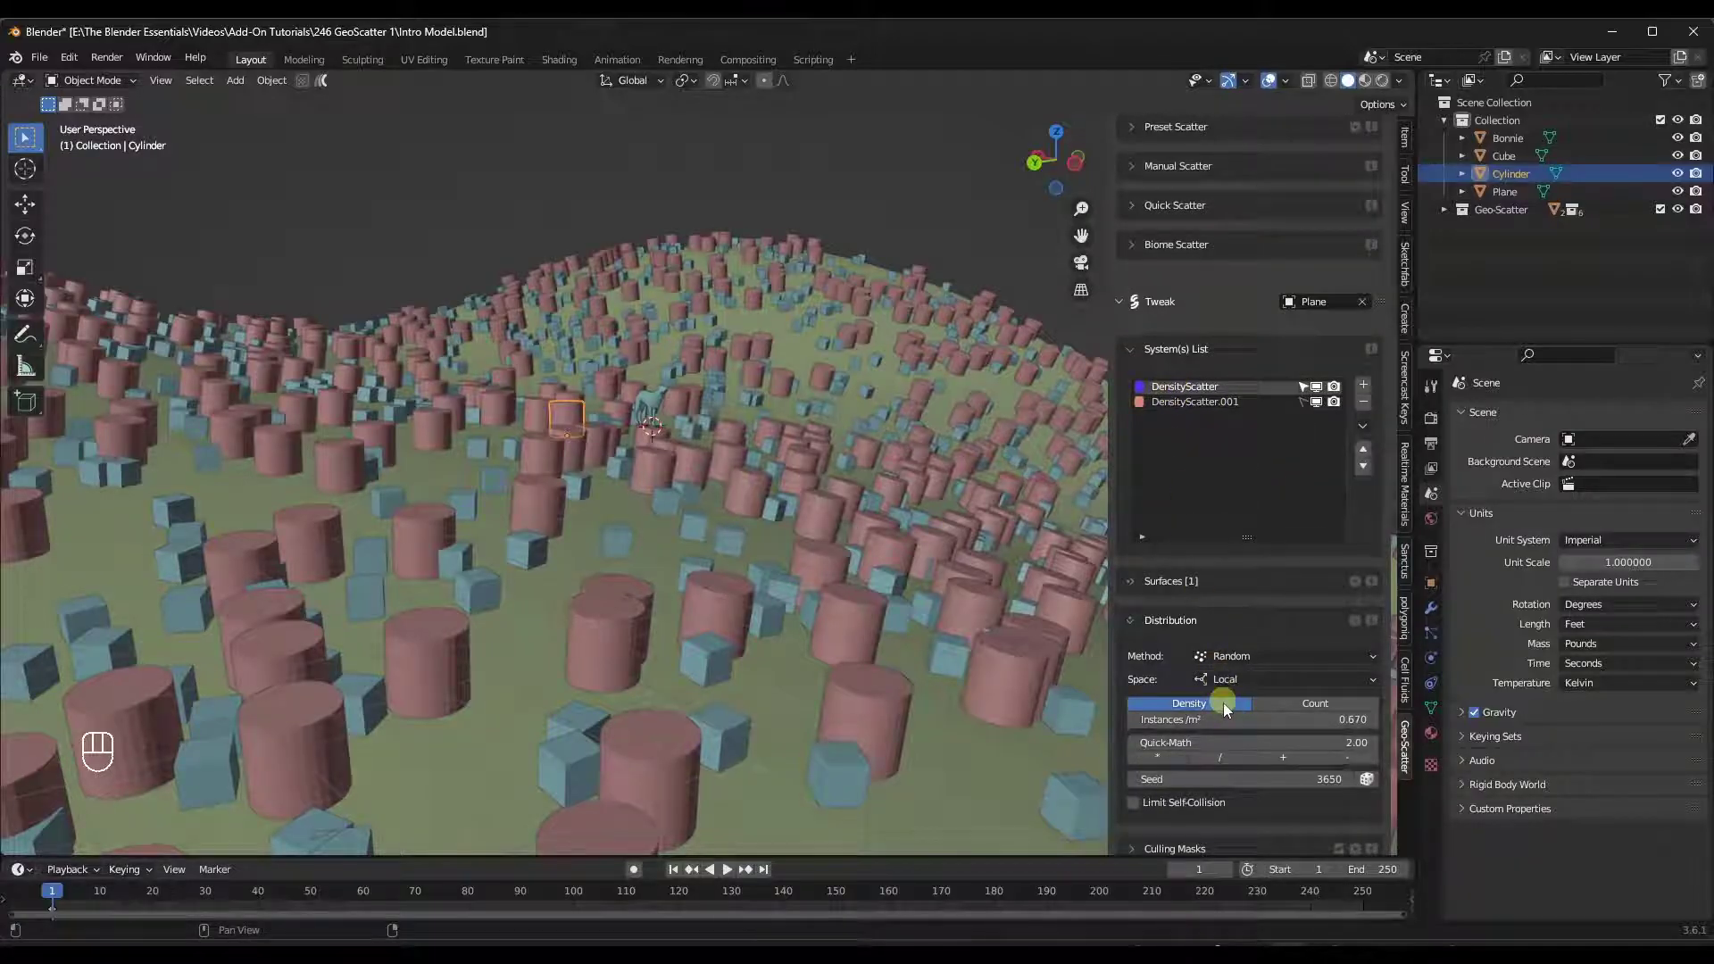
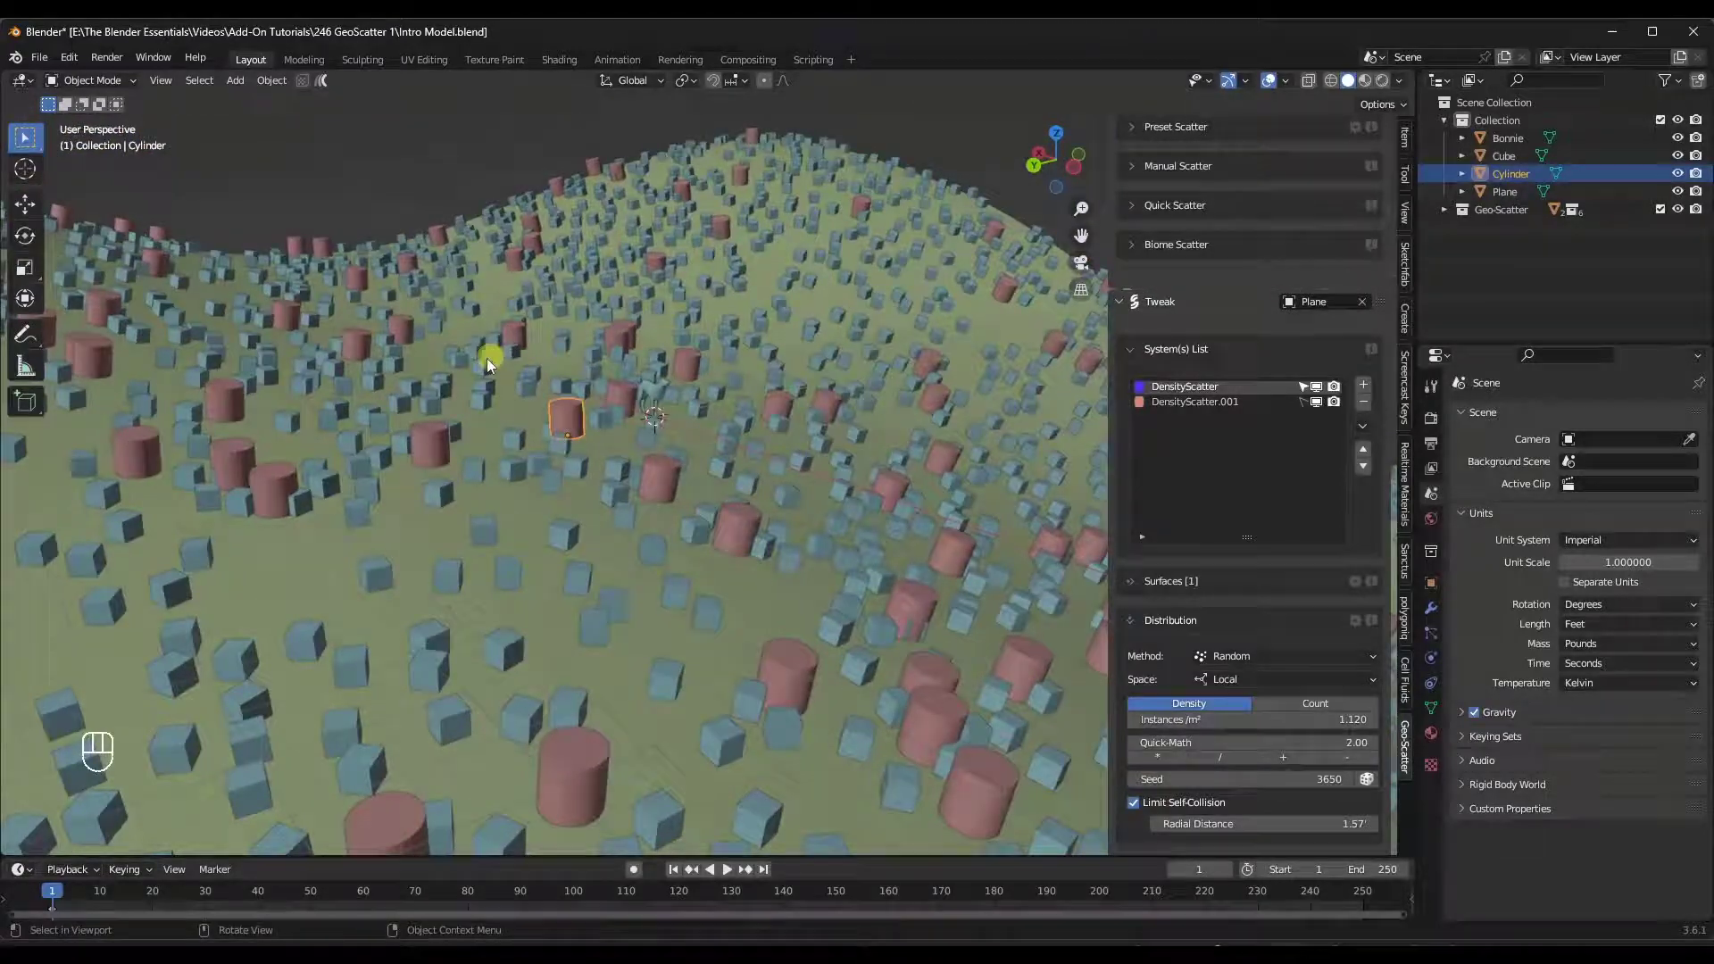
Survey the scattered ground while experimenting with Instances and turning off Limit Self-Collision.
{"action": "left_click_drag", "start_coordinate": [451, 406], "coordinate": [452, 442]}
{"action": "left_click_drag", "start_coordinate": [452, 443], "coordinate": [446, 489]}
{"action": "middle_click", "coordinate": [446, 488]}
{"action": "left_click", "coordinate": [445, 499]}
{"action": "middle_click", "coordinate": [435, 388]}
{"action": "left_click", "coordinate": [534, 418]}
{"action": "left_click_drag", "start_coordinate": [539, 445], "coordinate": [532, 426]}
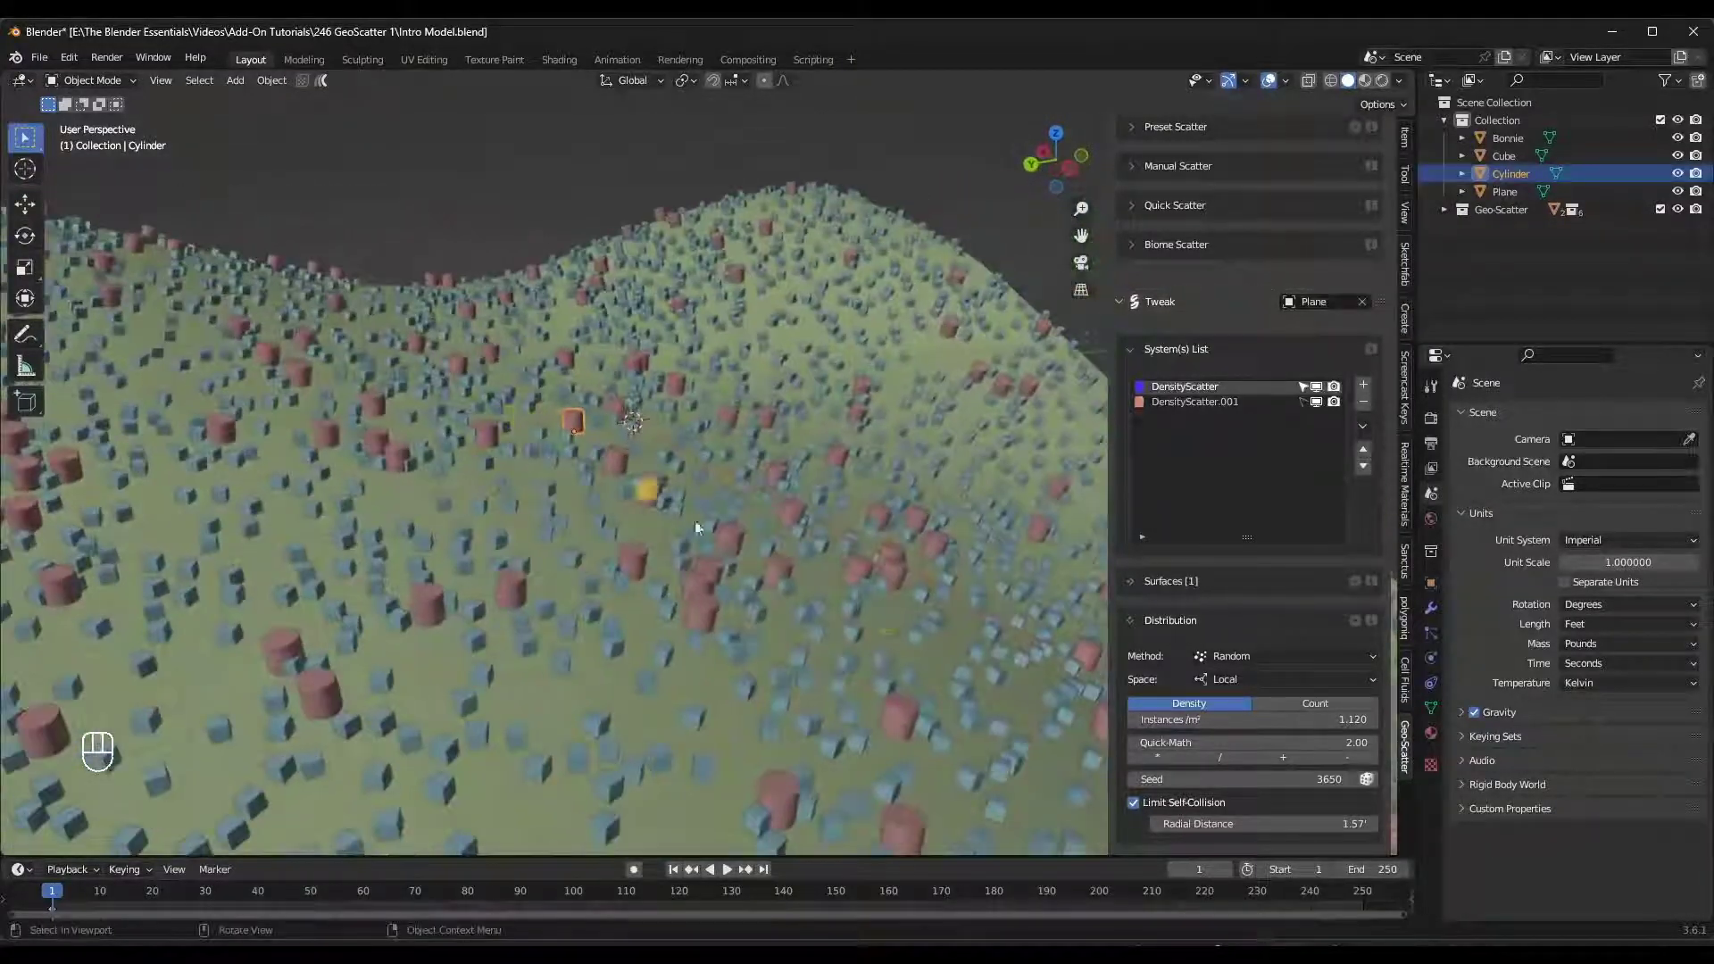
{"action": "left_click", "coordinate": [1144, 811]}
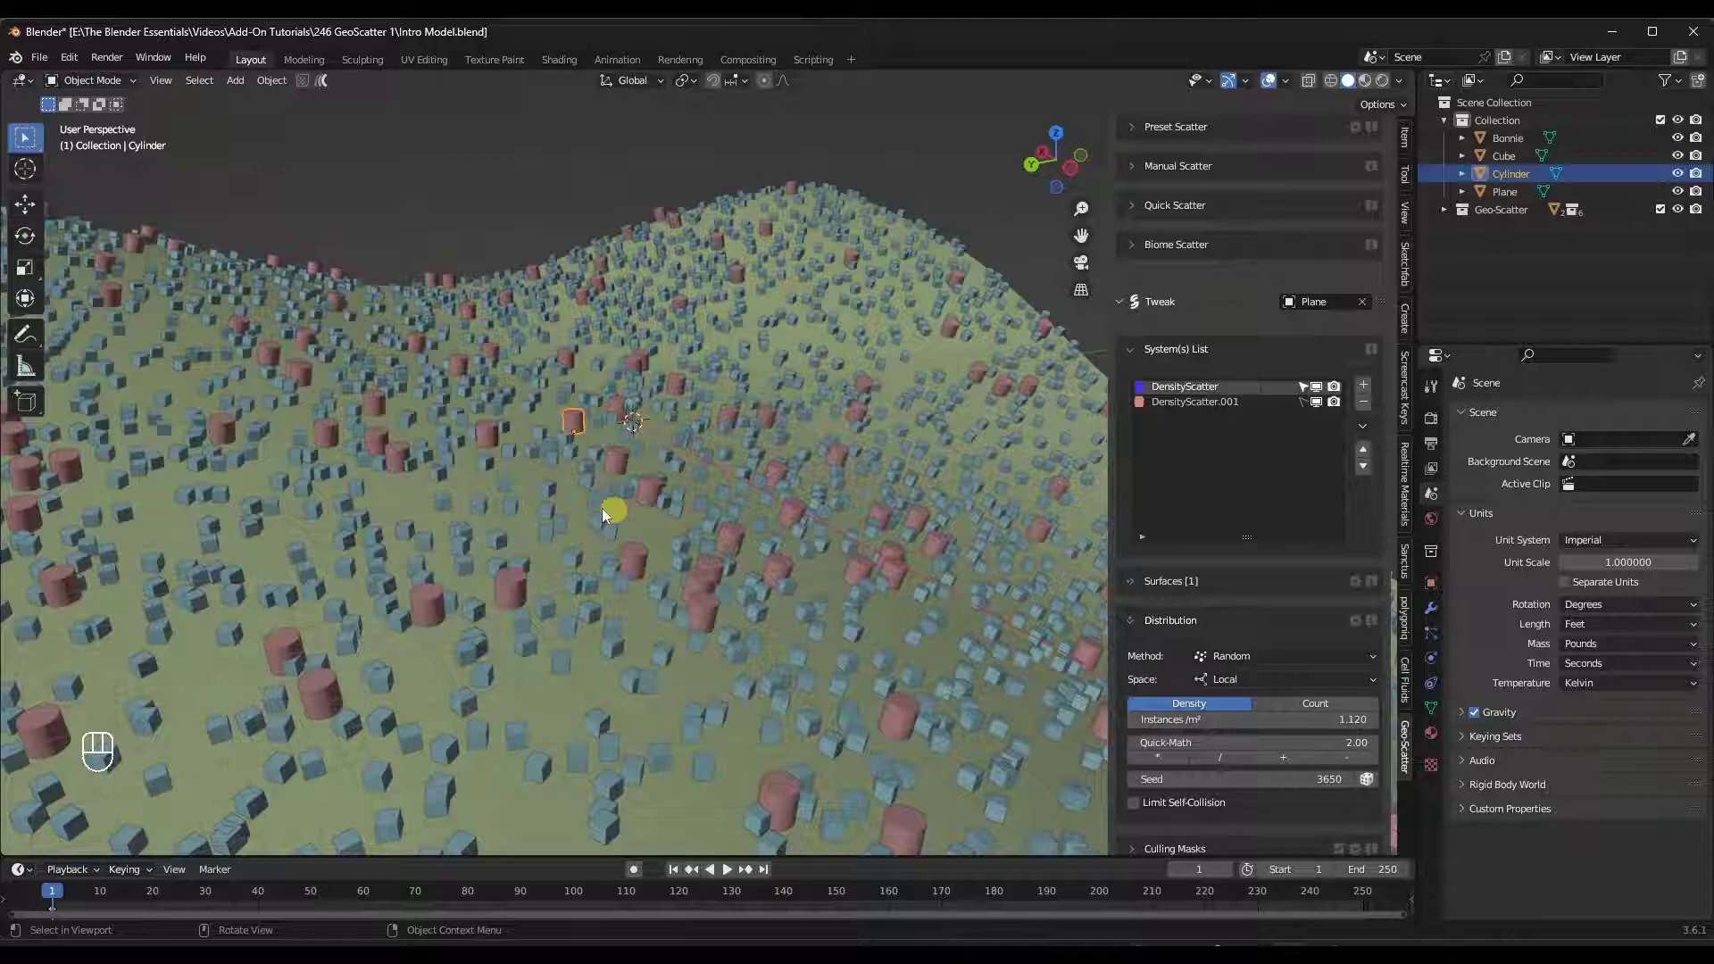
{"action": "left_click", "coordinate": [623, 414]}
{"action": "middle_click", "coordinate": [623, 420]}
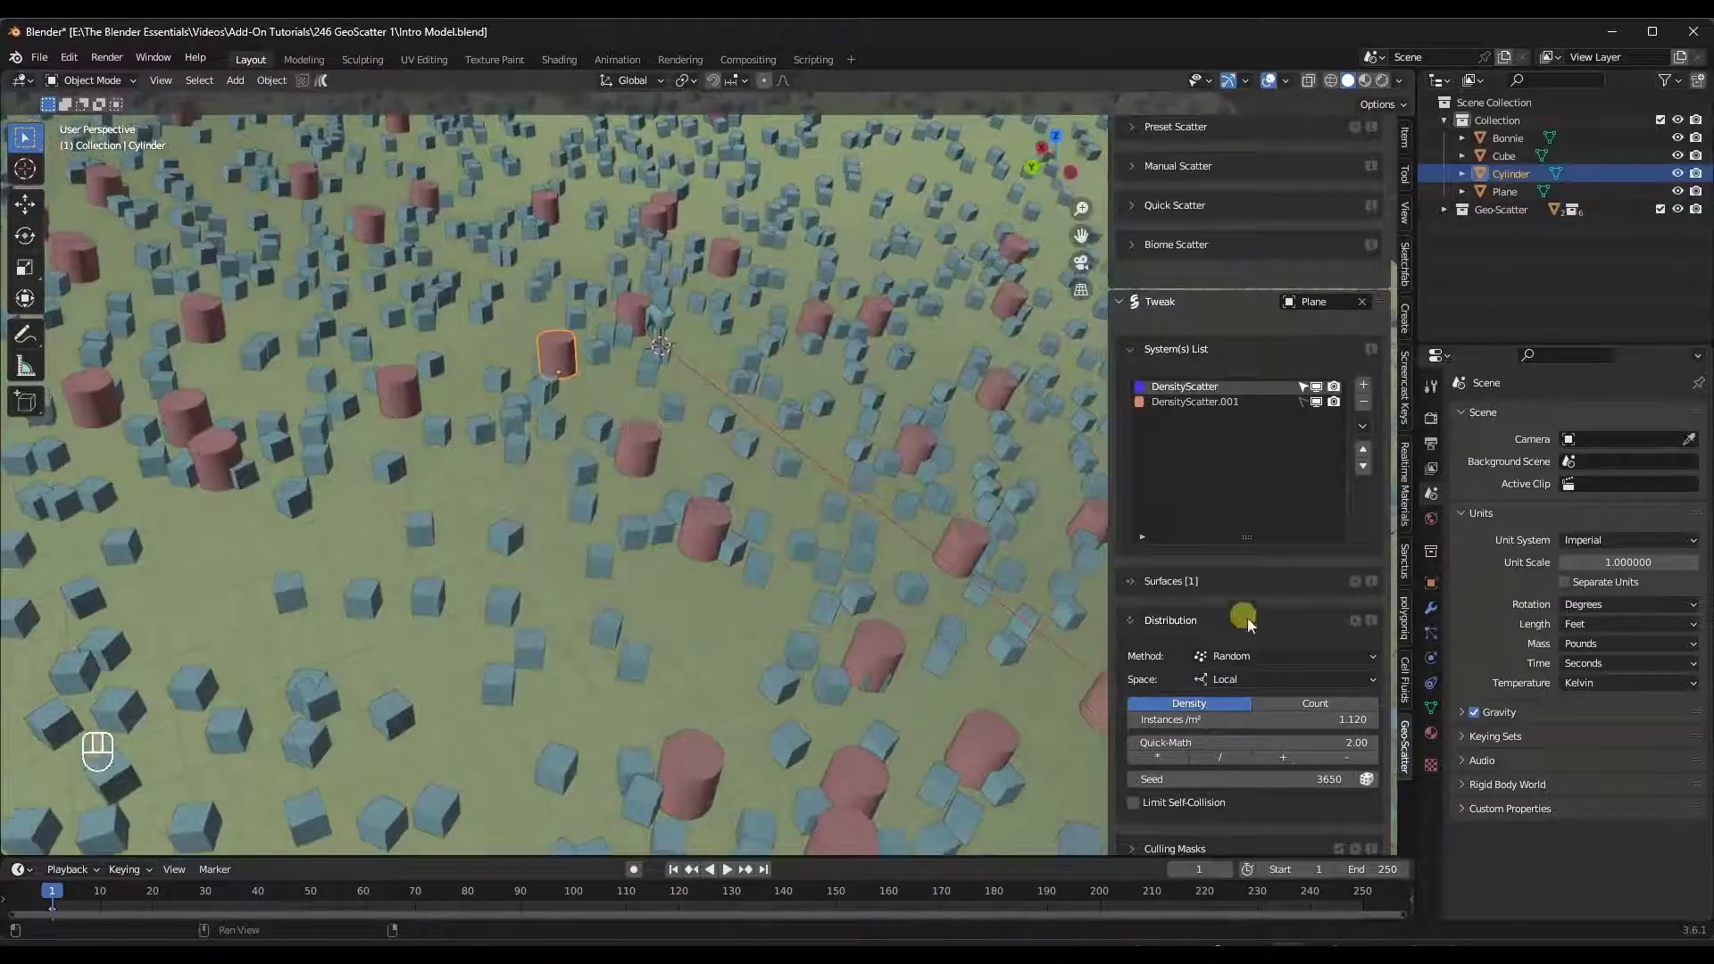
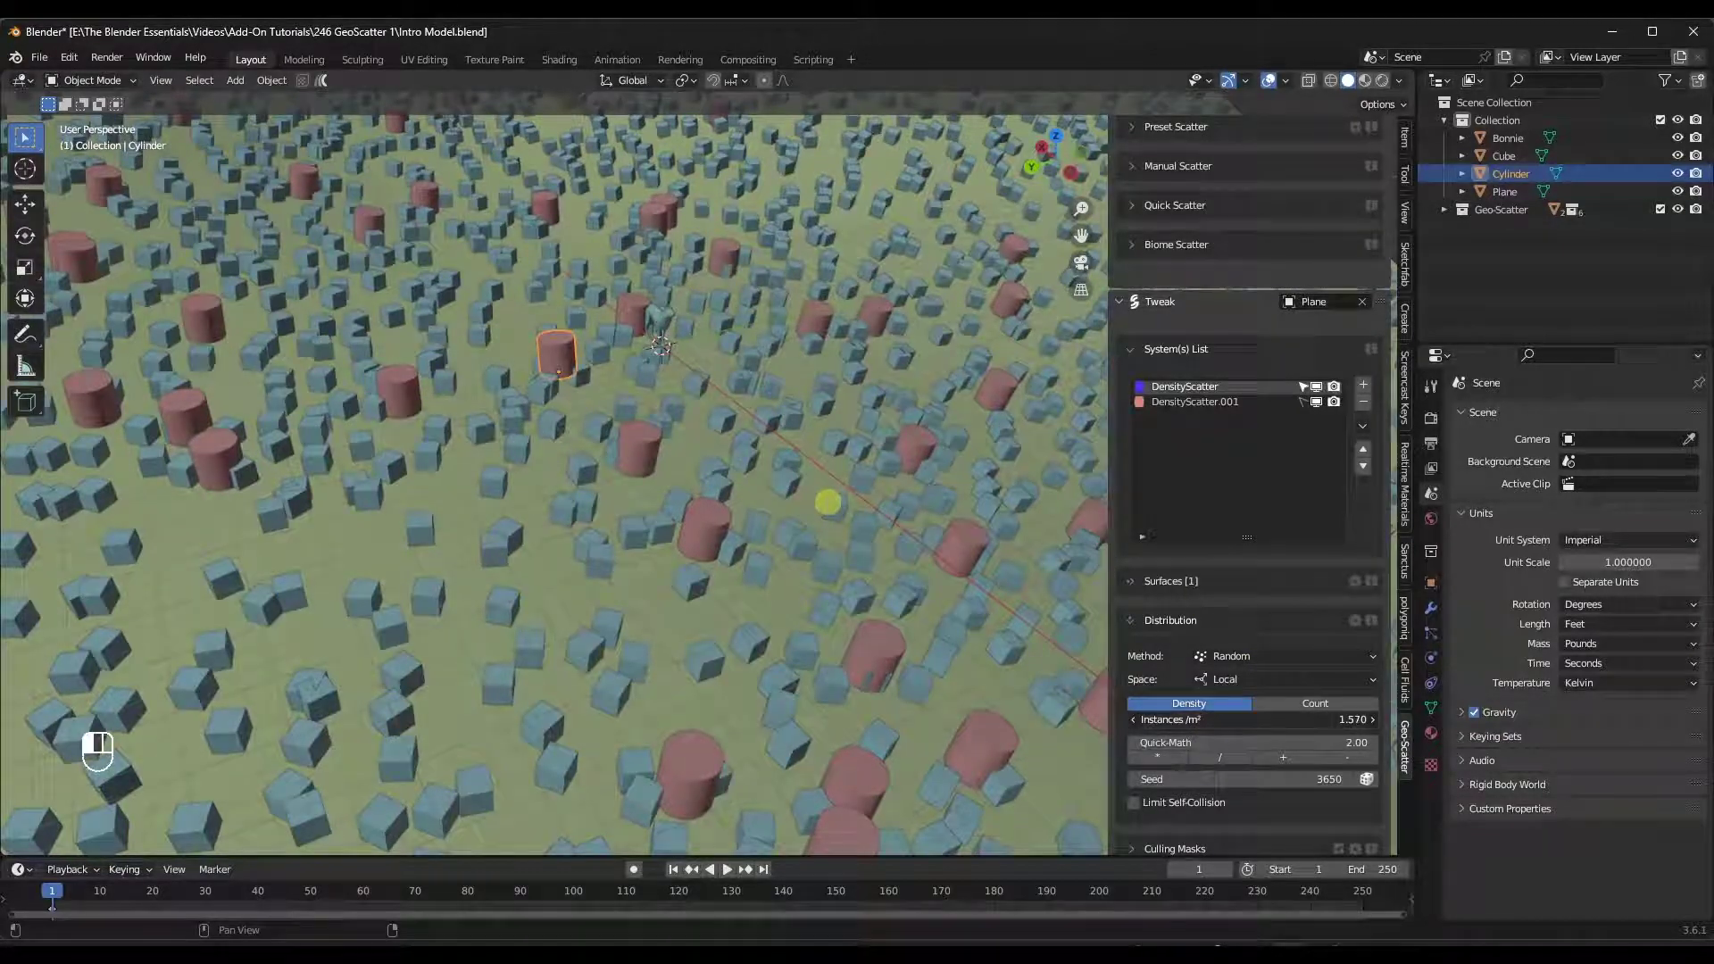
{"action": "left_click", "coordinate": [1172, 669]}
{"action": "left_click_drag", "start_coordinate": [710, 645], "coordinate": [716, 617]}
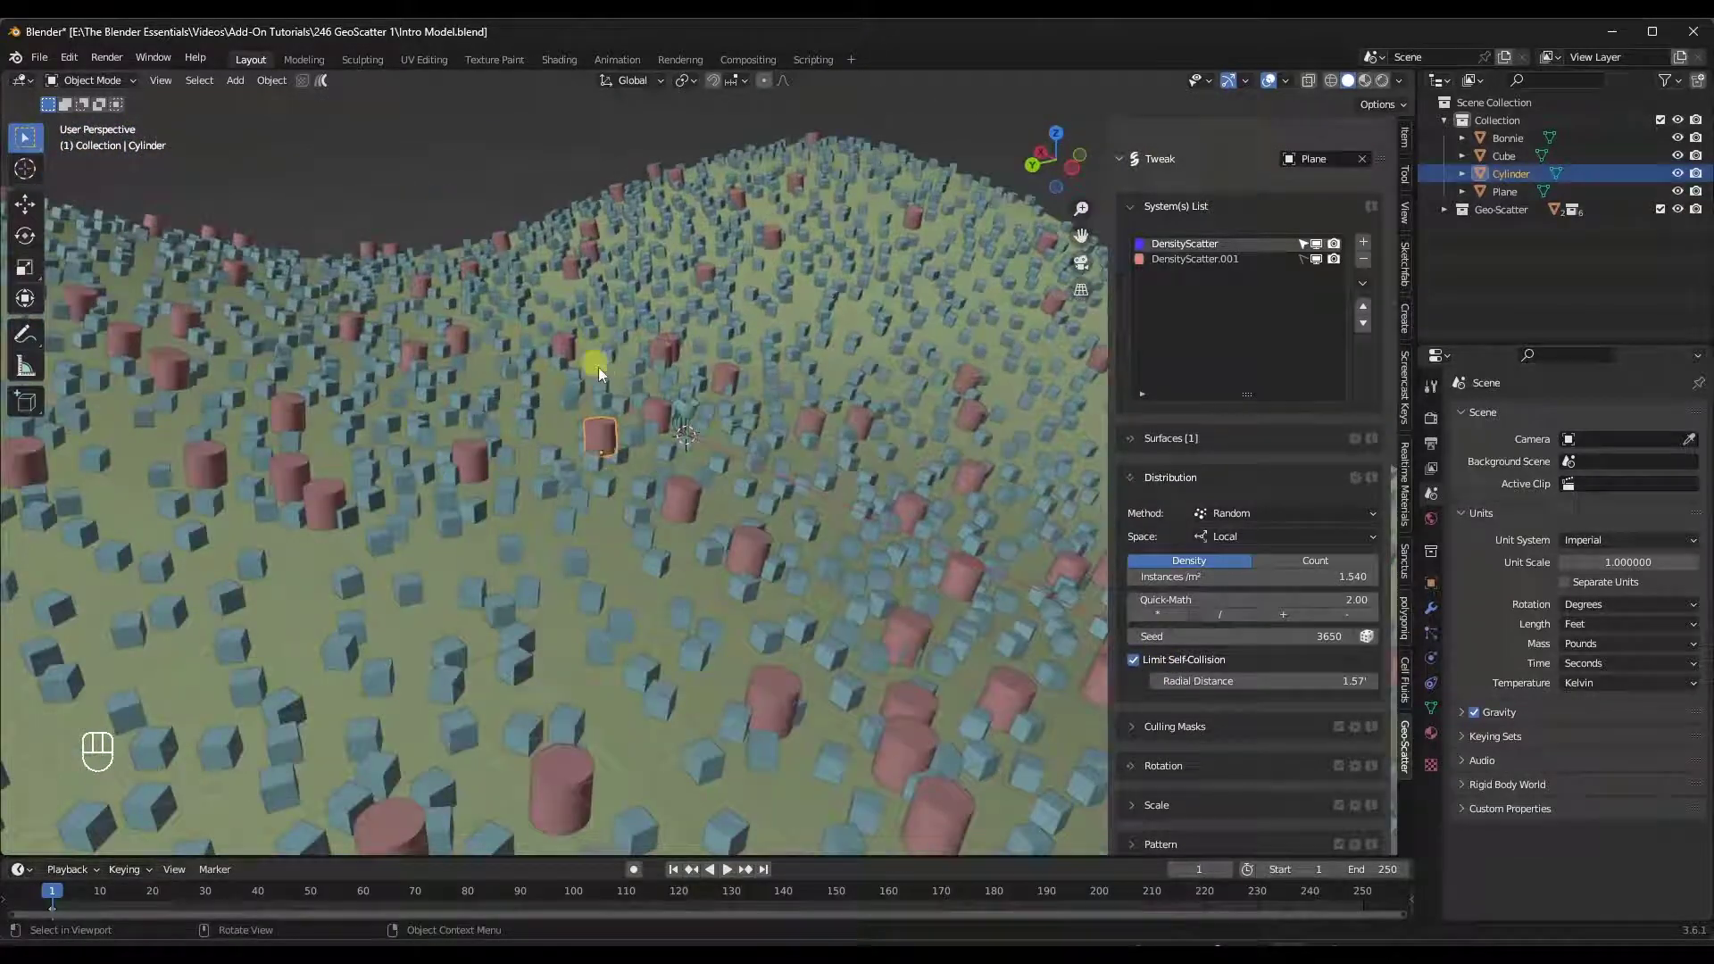
Delete DensityScatter and DensityScatter.001 from the System(s) List, leaving the plane bare.
{"action": "key", "text": "ctrl+z"}
{"action": "left_click", "coordinate": [1372, 734]}
{"action": "left_click", "coordinate": [1373, 733]}
Switch to Manual Scatter and choose the Cylinder and Cube as the objects to paint onto the plane.
{"action": "left_click", "coordinate": [1136, 181]}
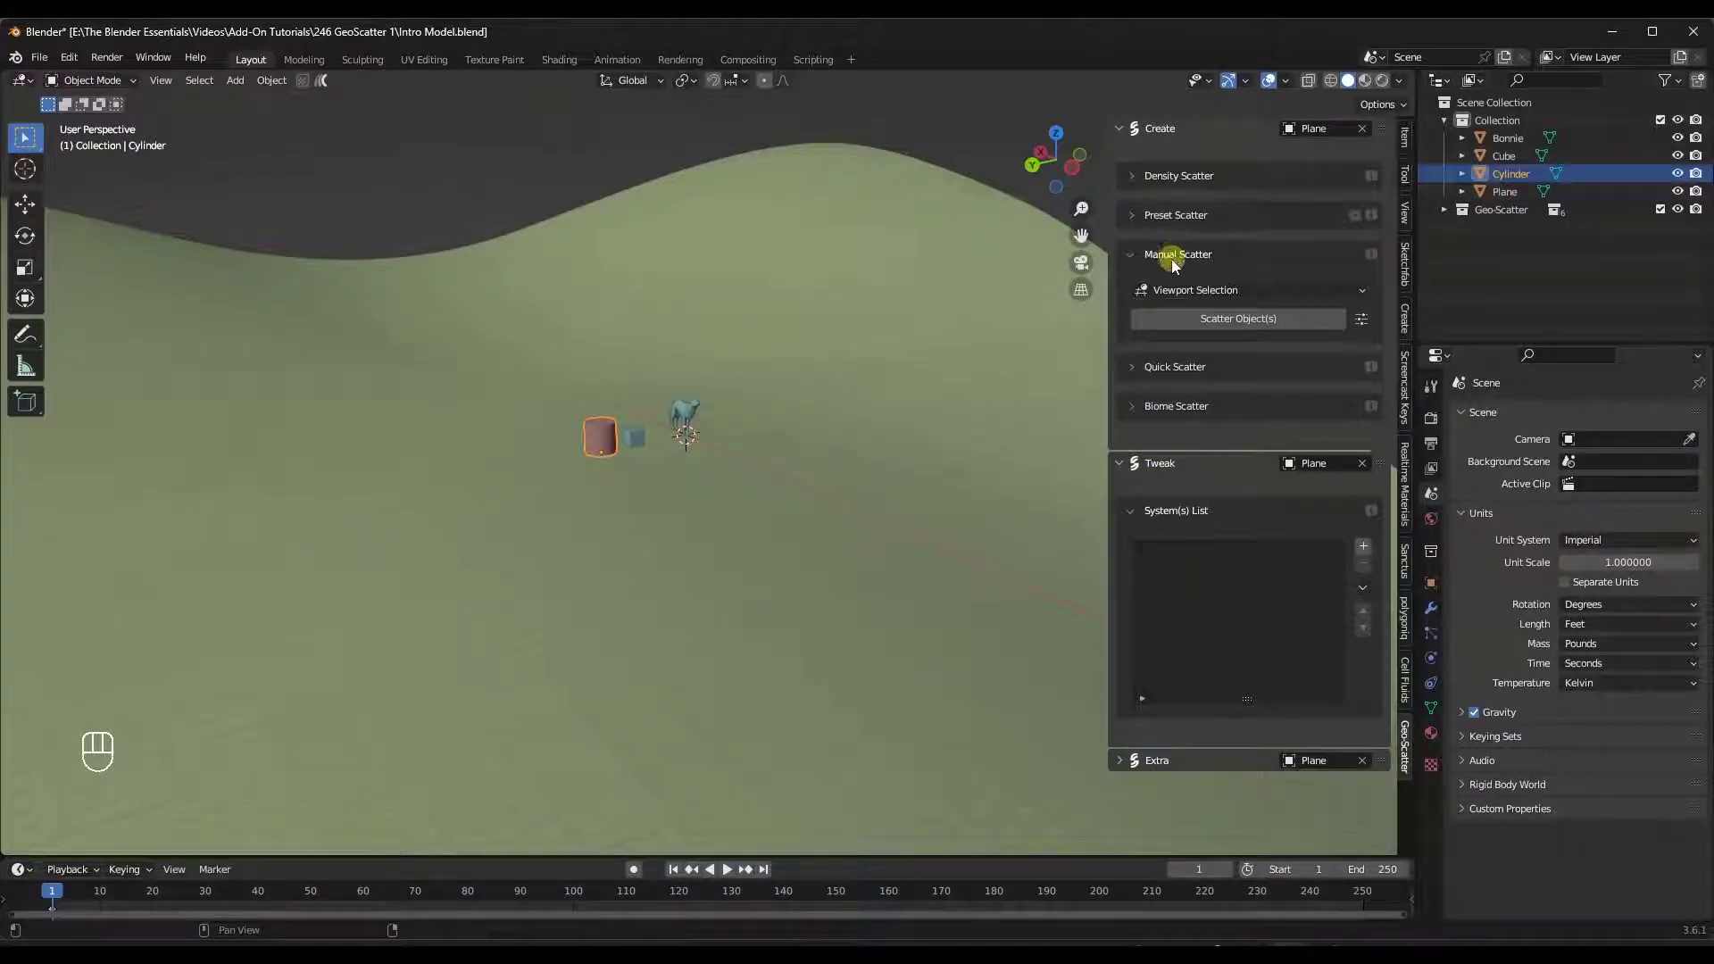
{"action": "left_click", "coordinate": [649, 415]}
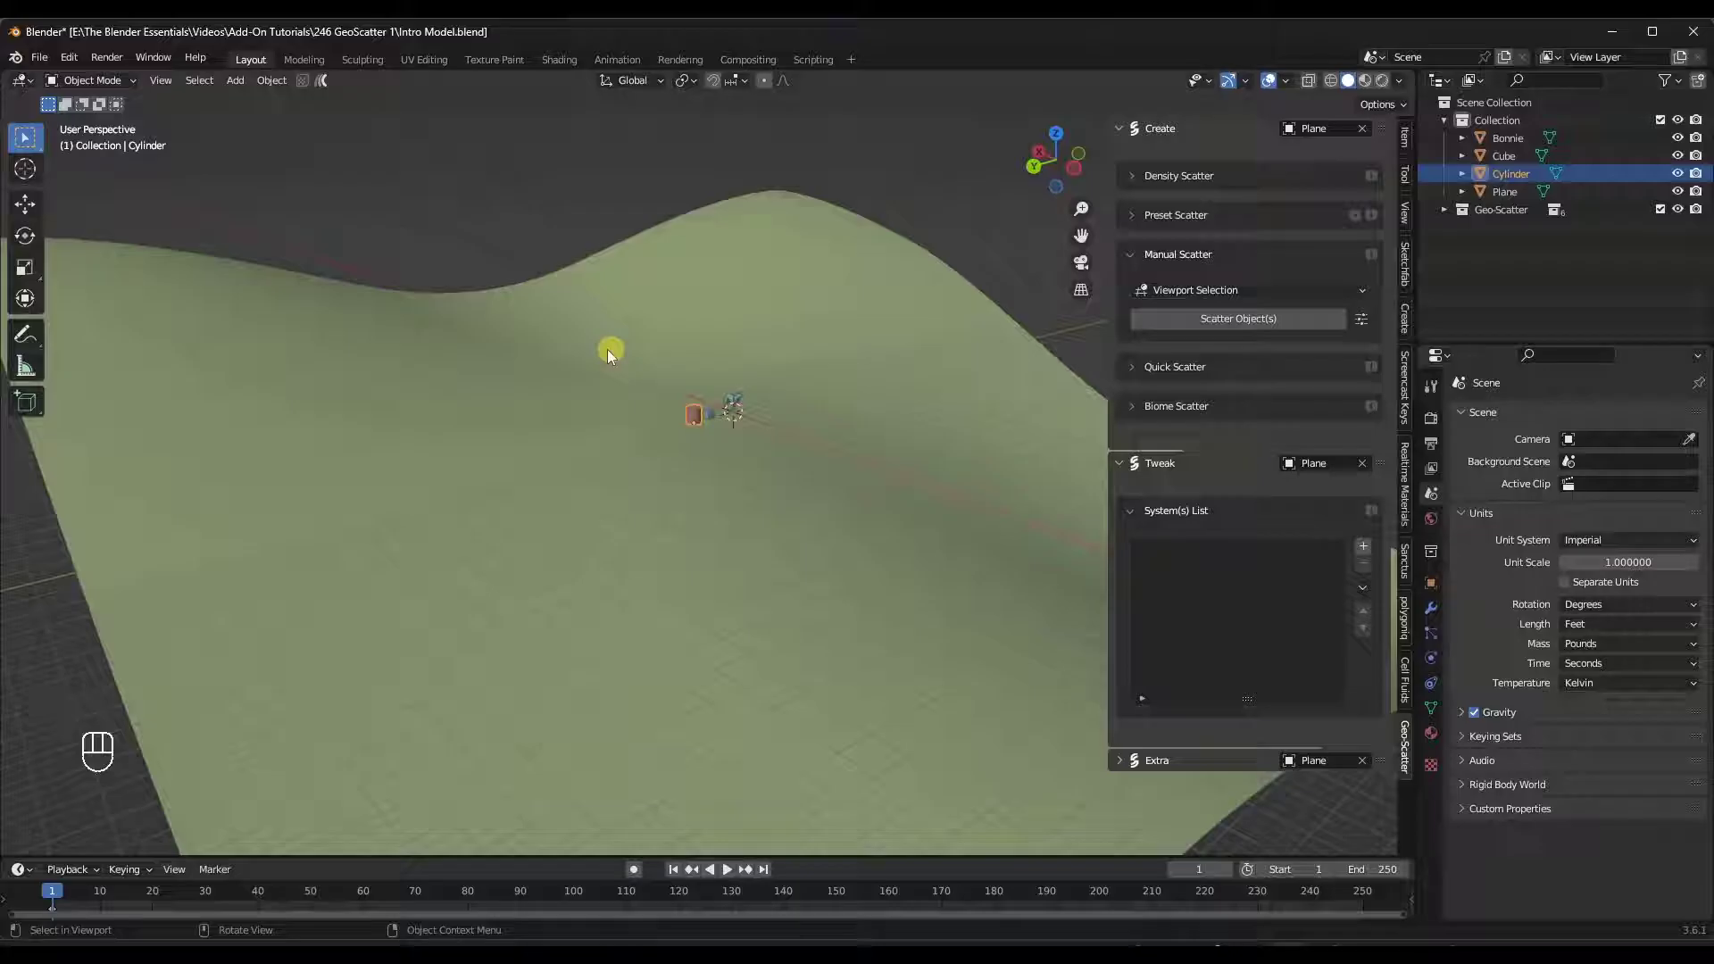
{"action": "left_click", "coordinate": [761, 409]}
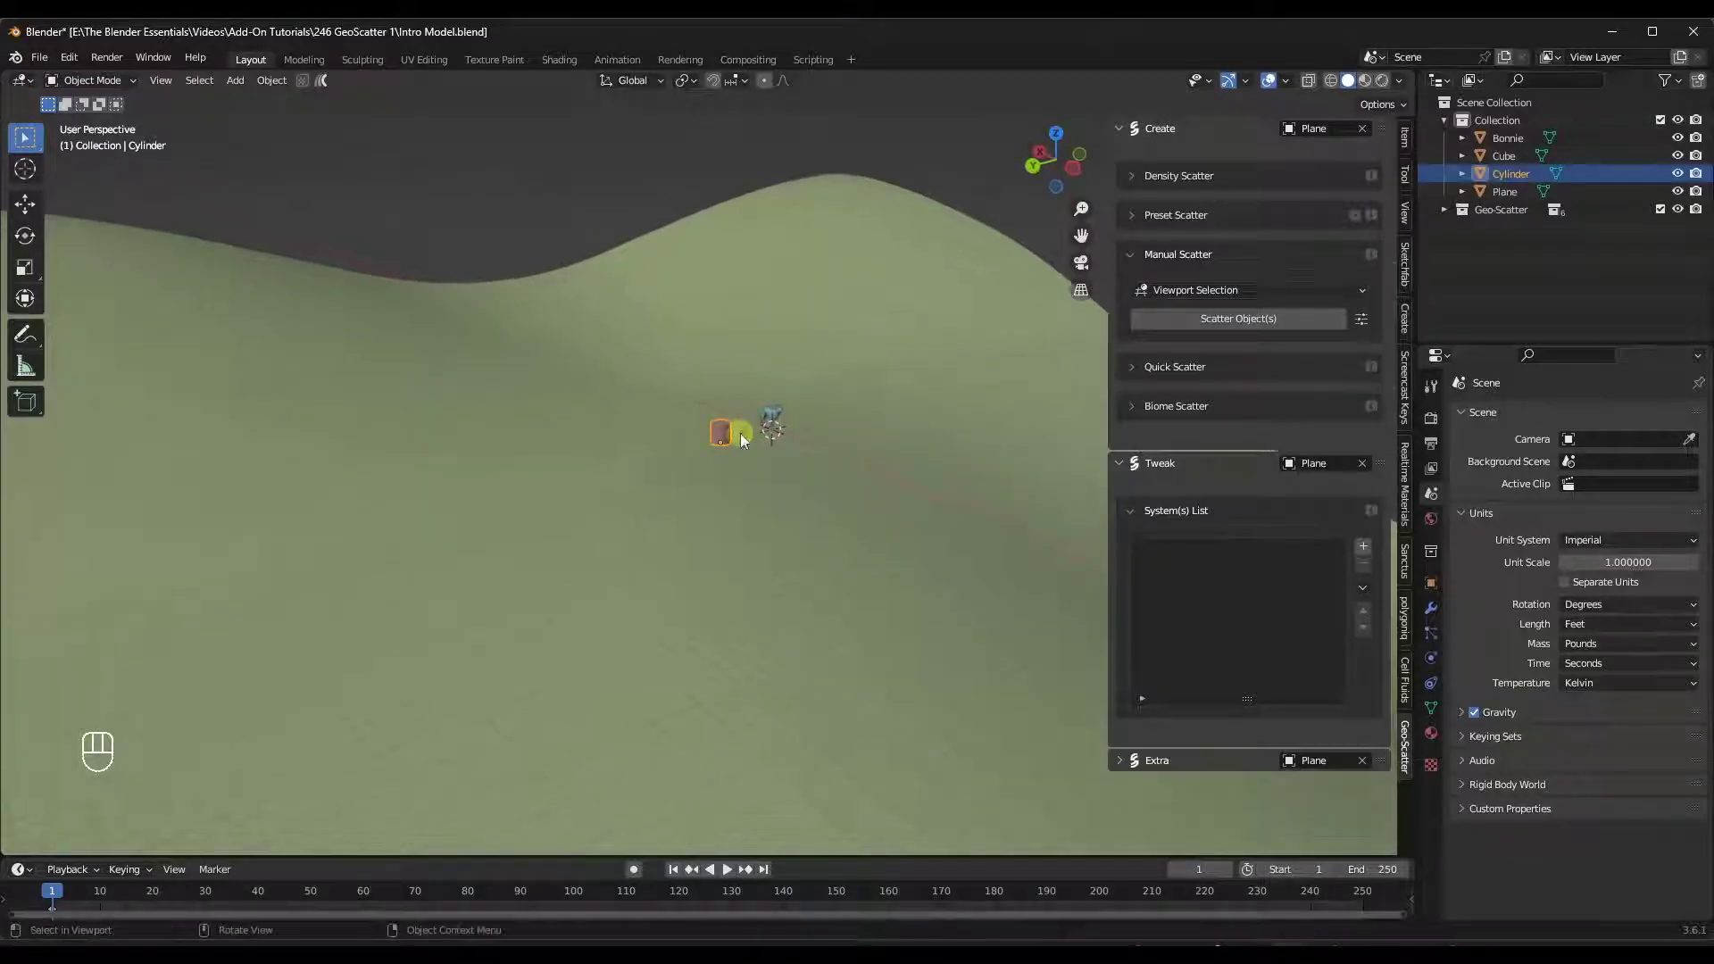
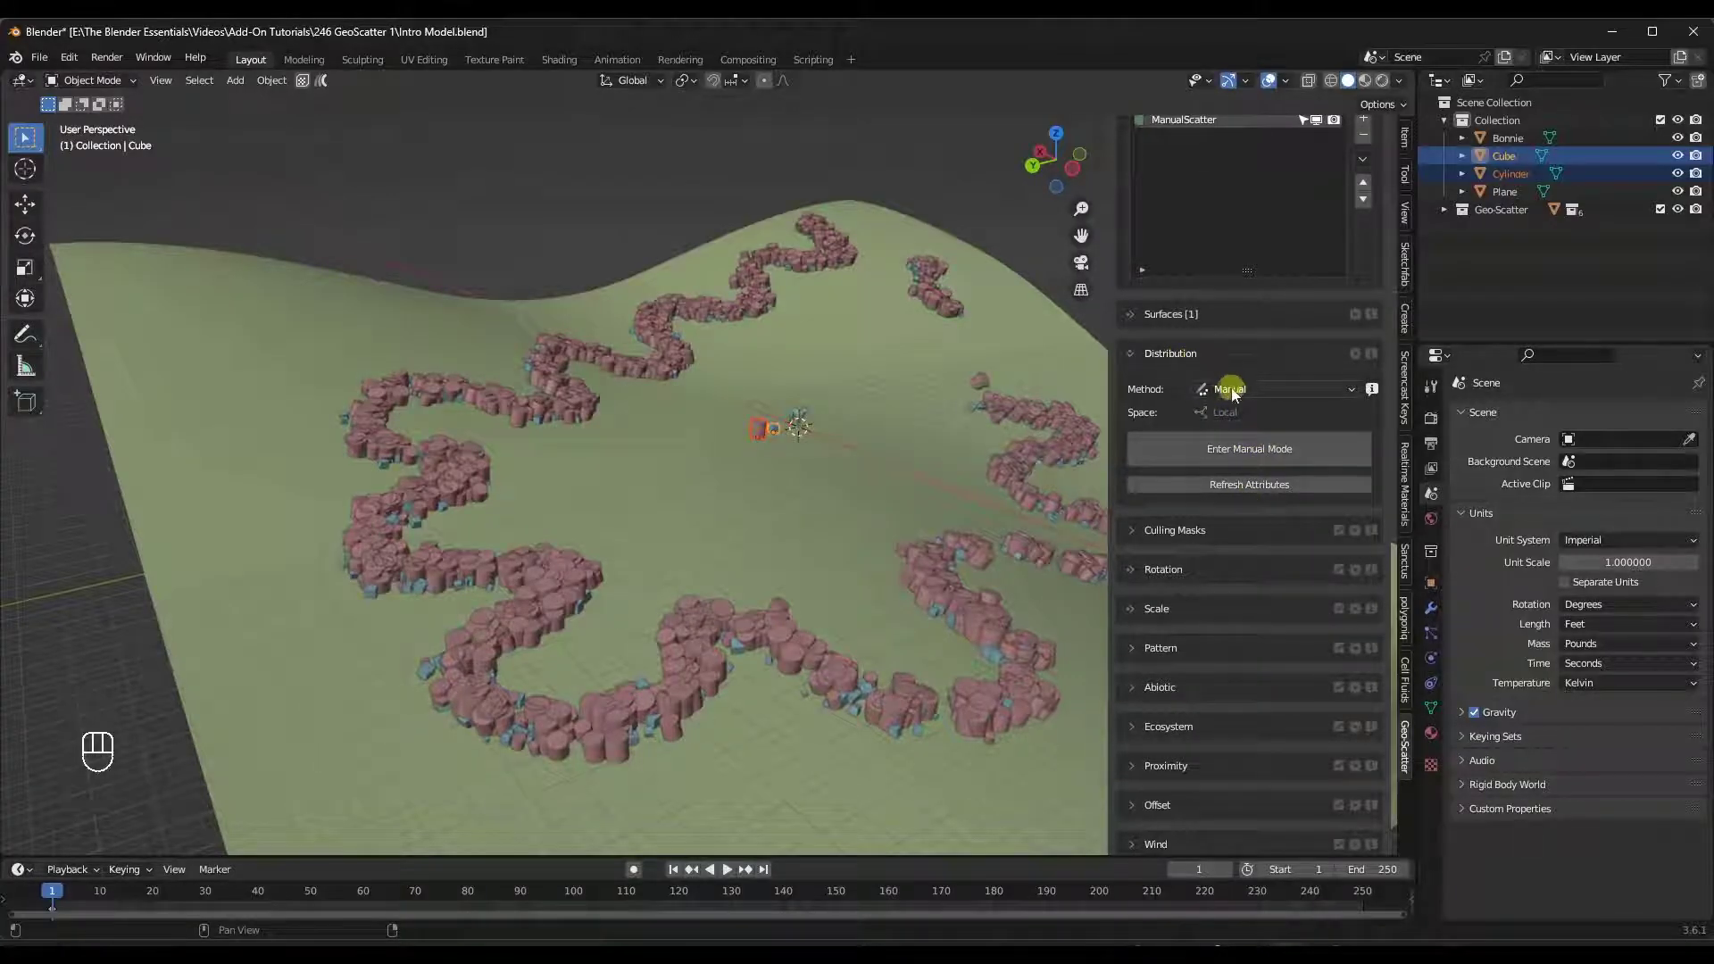
Hide the ManualScatter system from the viewport in the System(s) List and expand the Quick Scatter panel.
{"action": "left_click", "coordinate": [1243, 389]}
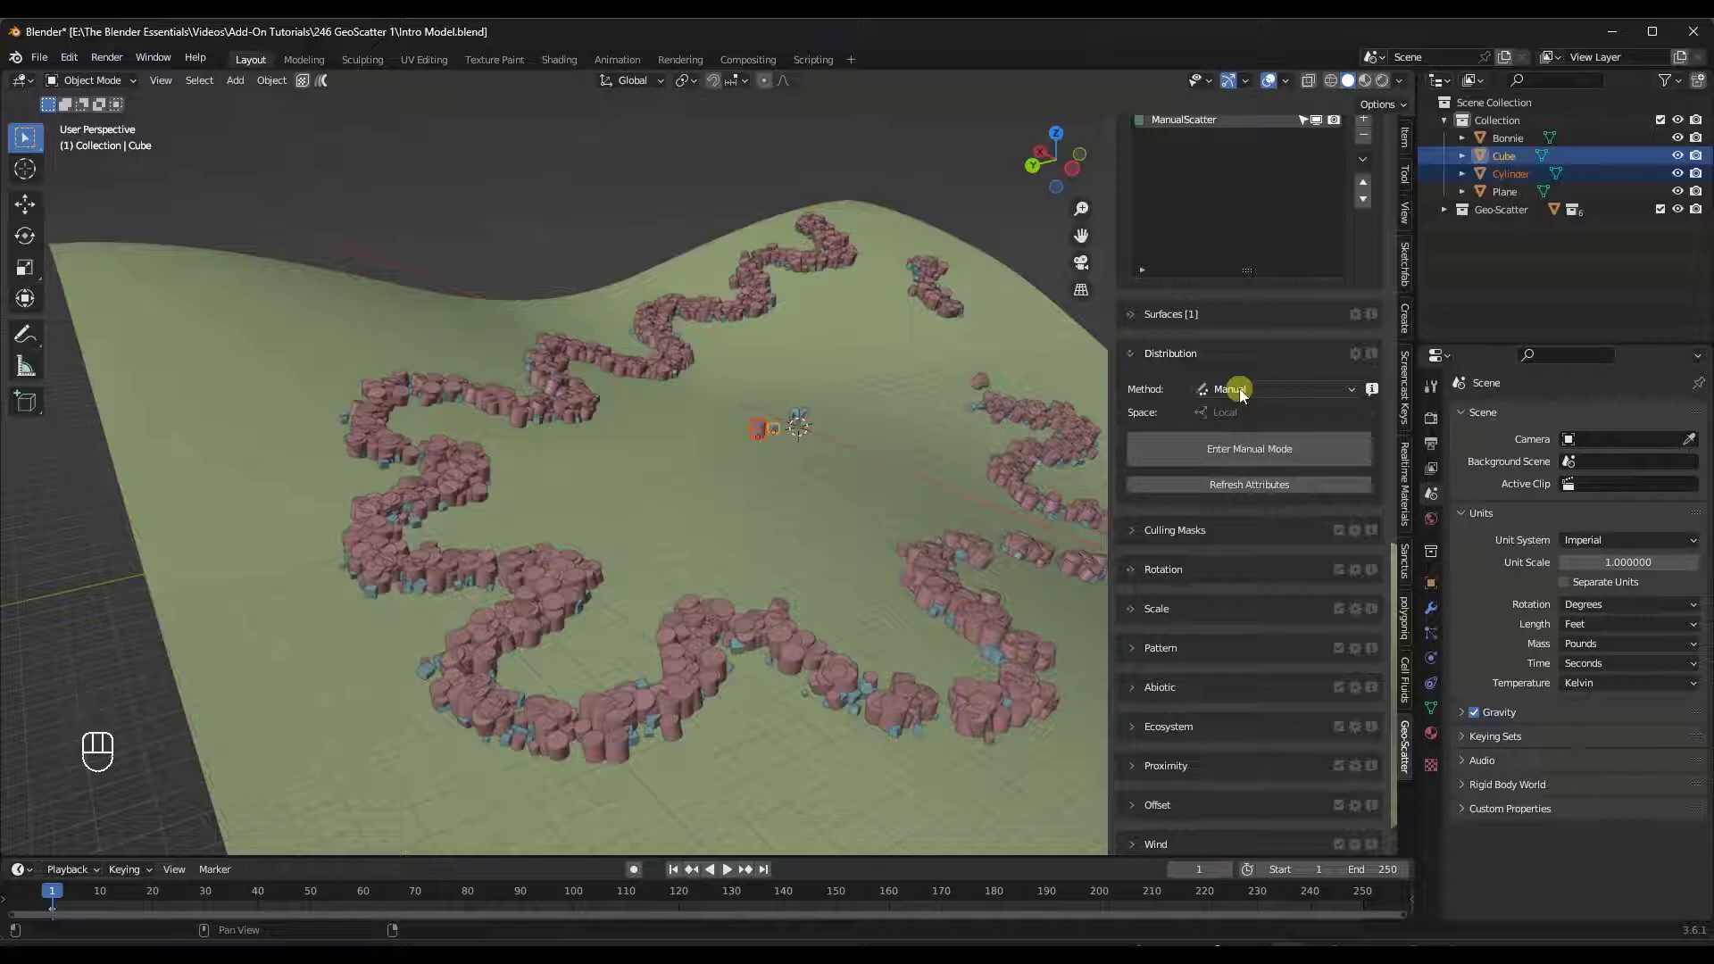
{"action": "left_click", "coordinate": [828, 348]}
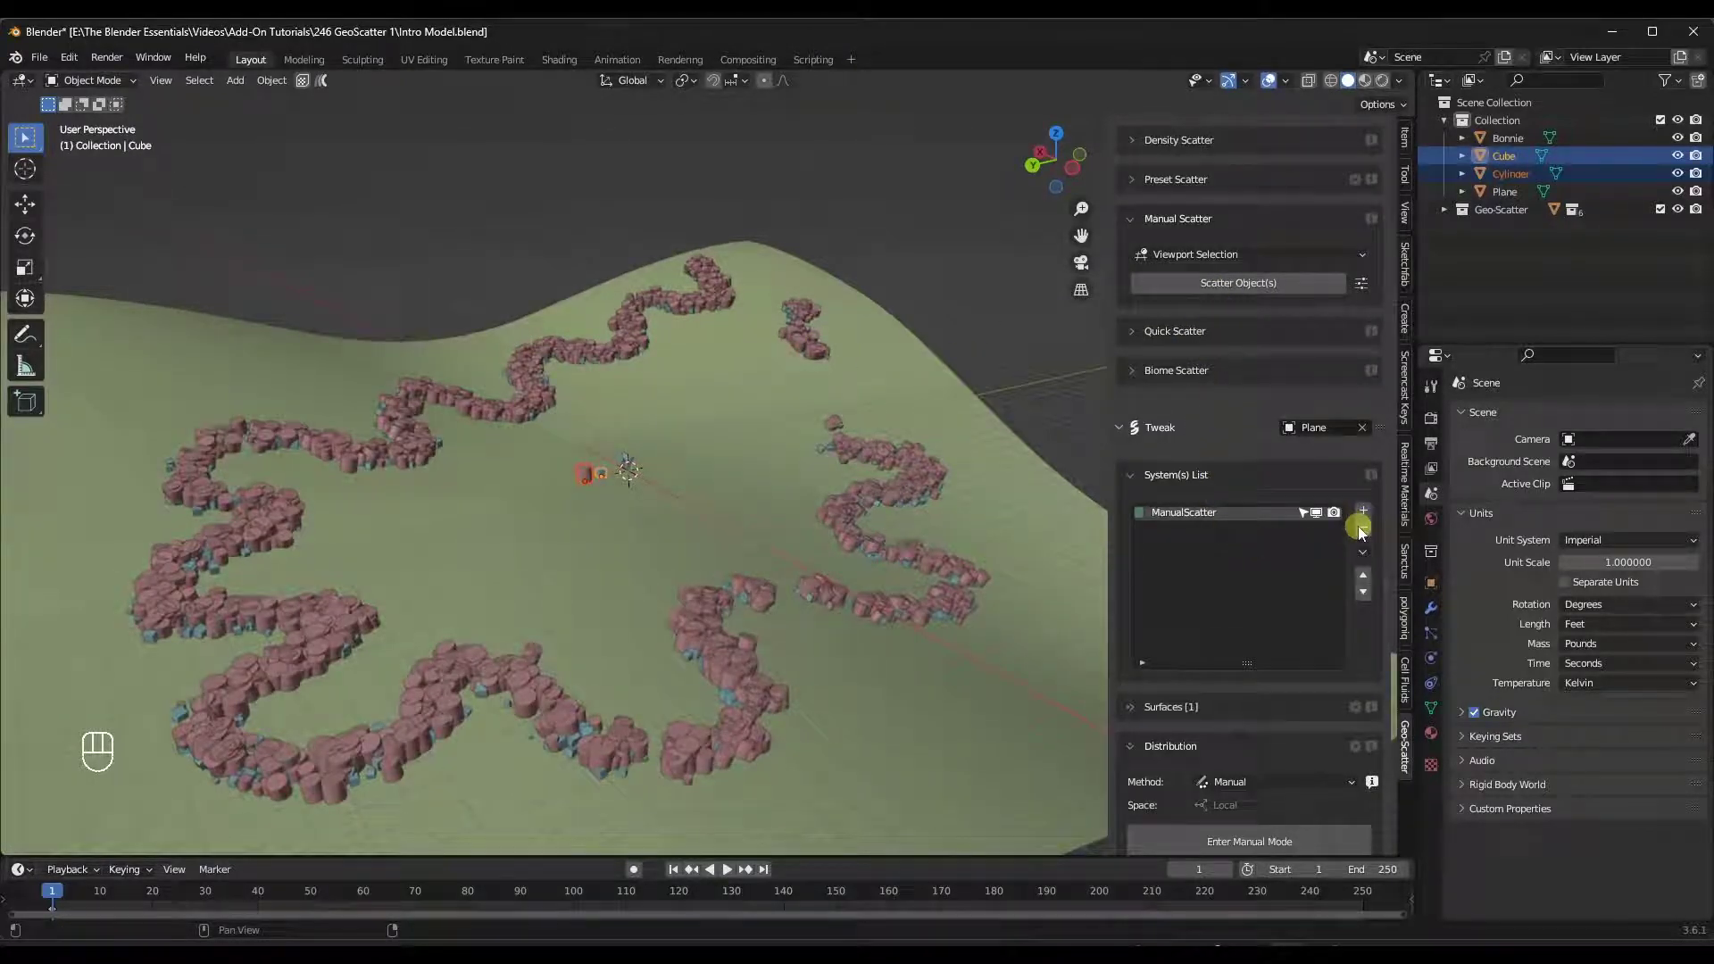
{"action": "left_click", "coordinate": [1323, 519]}
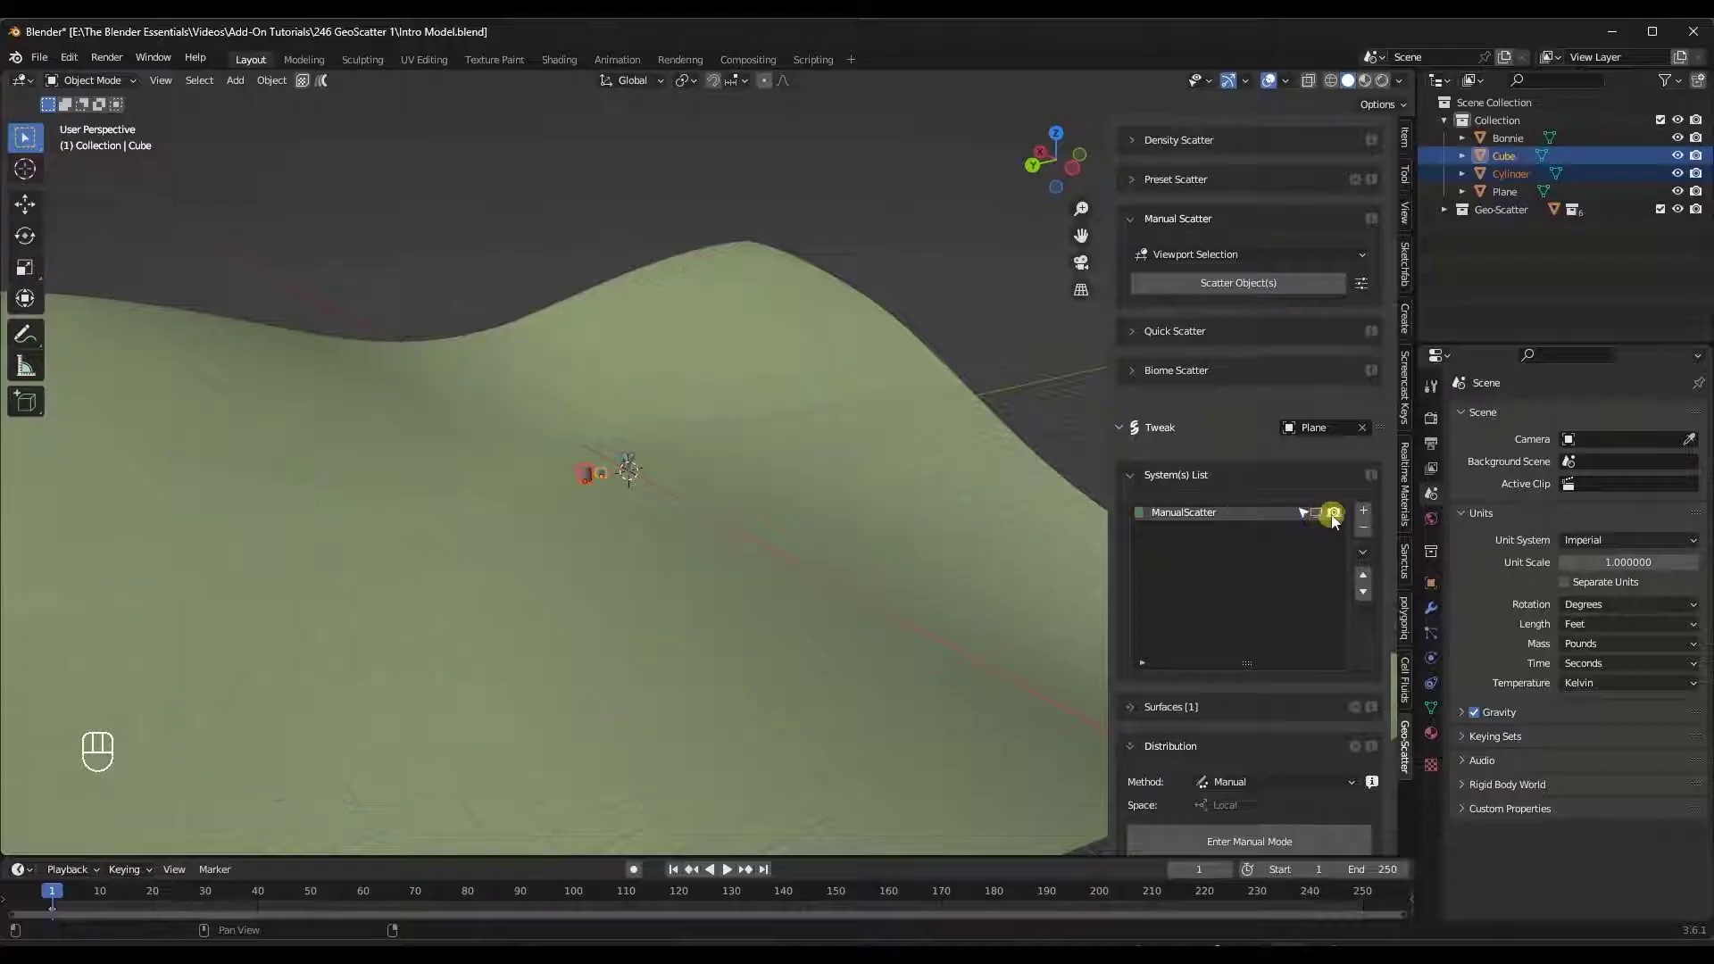
{"action": "left_click", "coordinate": [1326, 521]}
{"action": "left_click", "coordinate": [1339, 519]}
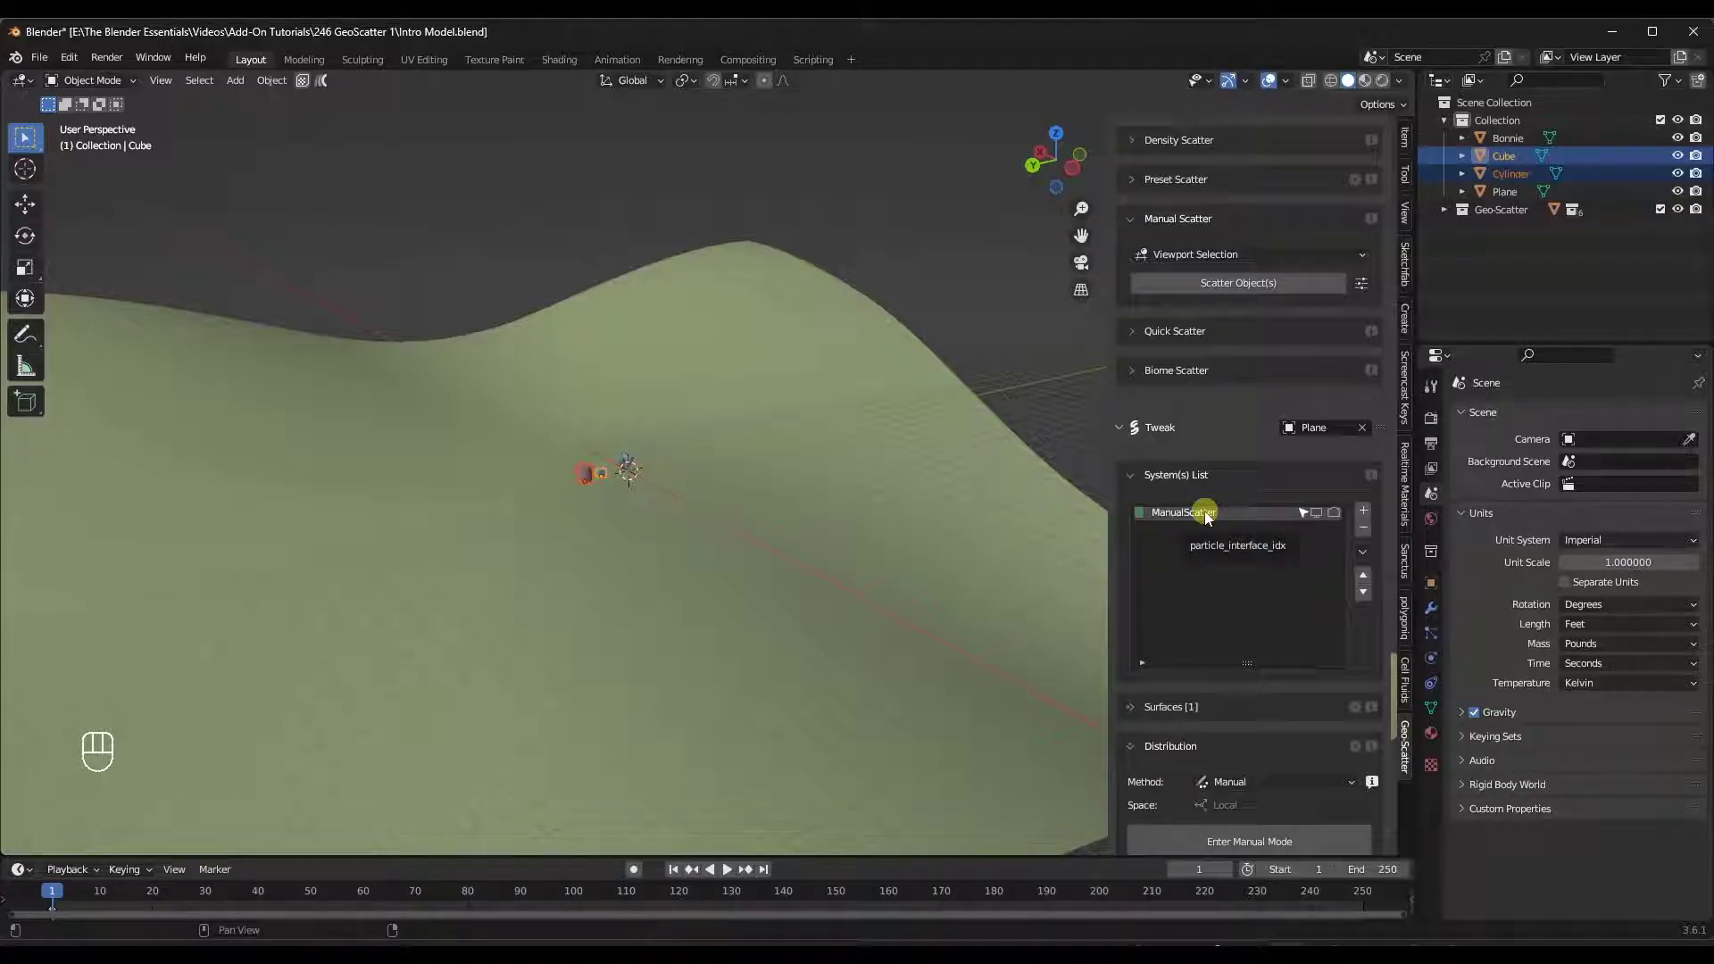
{"action": "left_click", "coordinate": [1202, 341]}
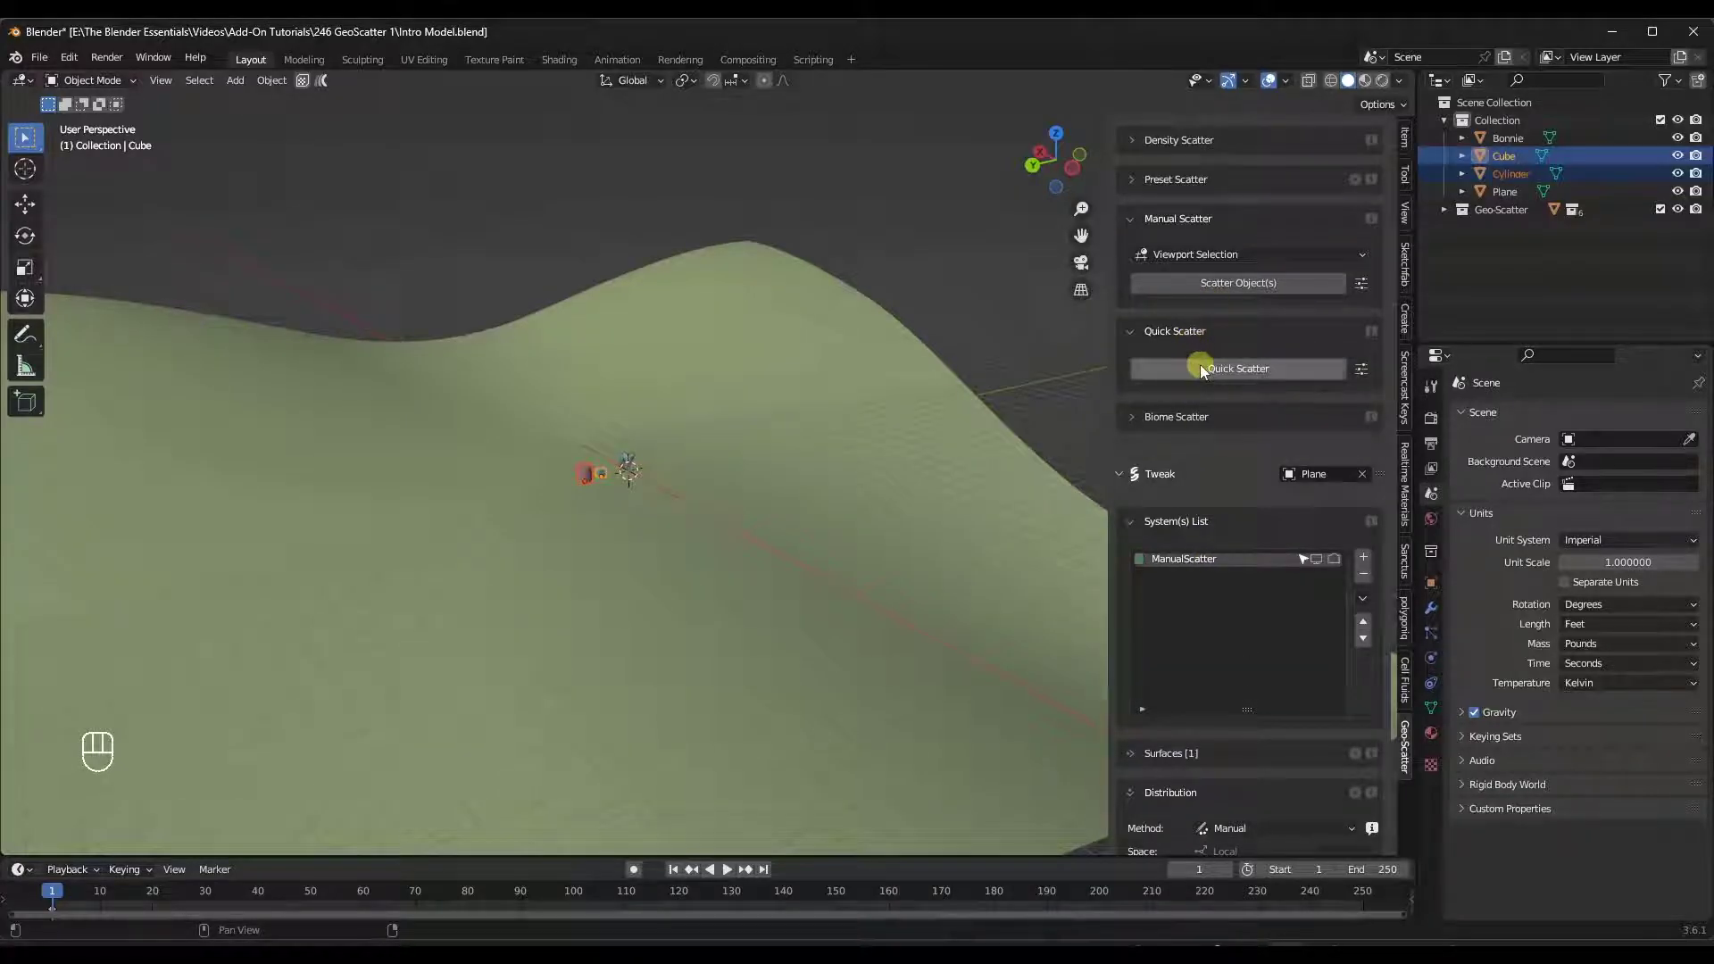
Select the Plane and Cylinder and launch Quick Scatter to show its method pie menu.
{"action": "left_click", "coordinate": [682, 390]}
{"action": "left_click_drag", "start_coordinate": [1245, 375], "coordinate": [770, 416]}
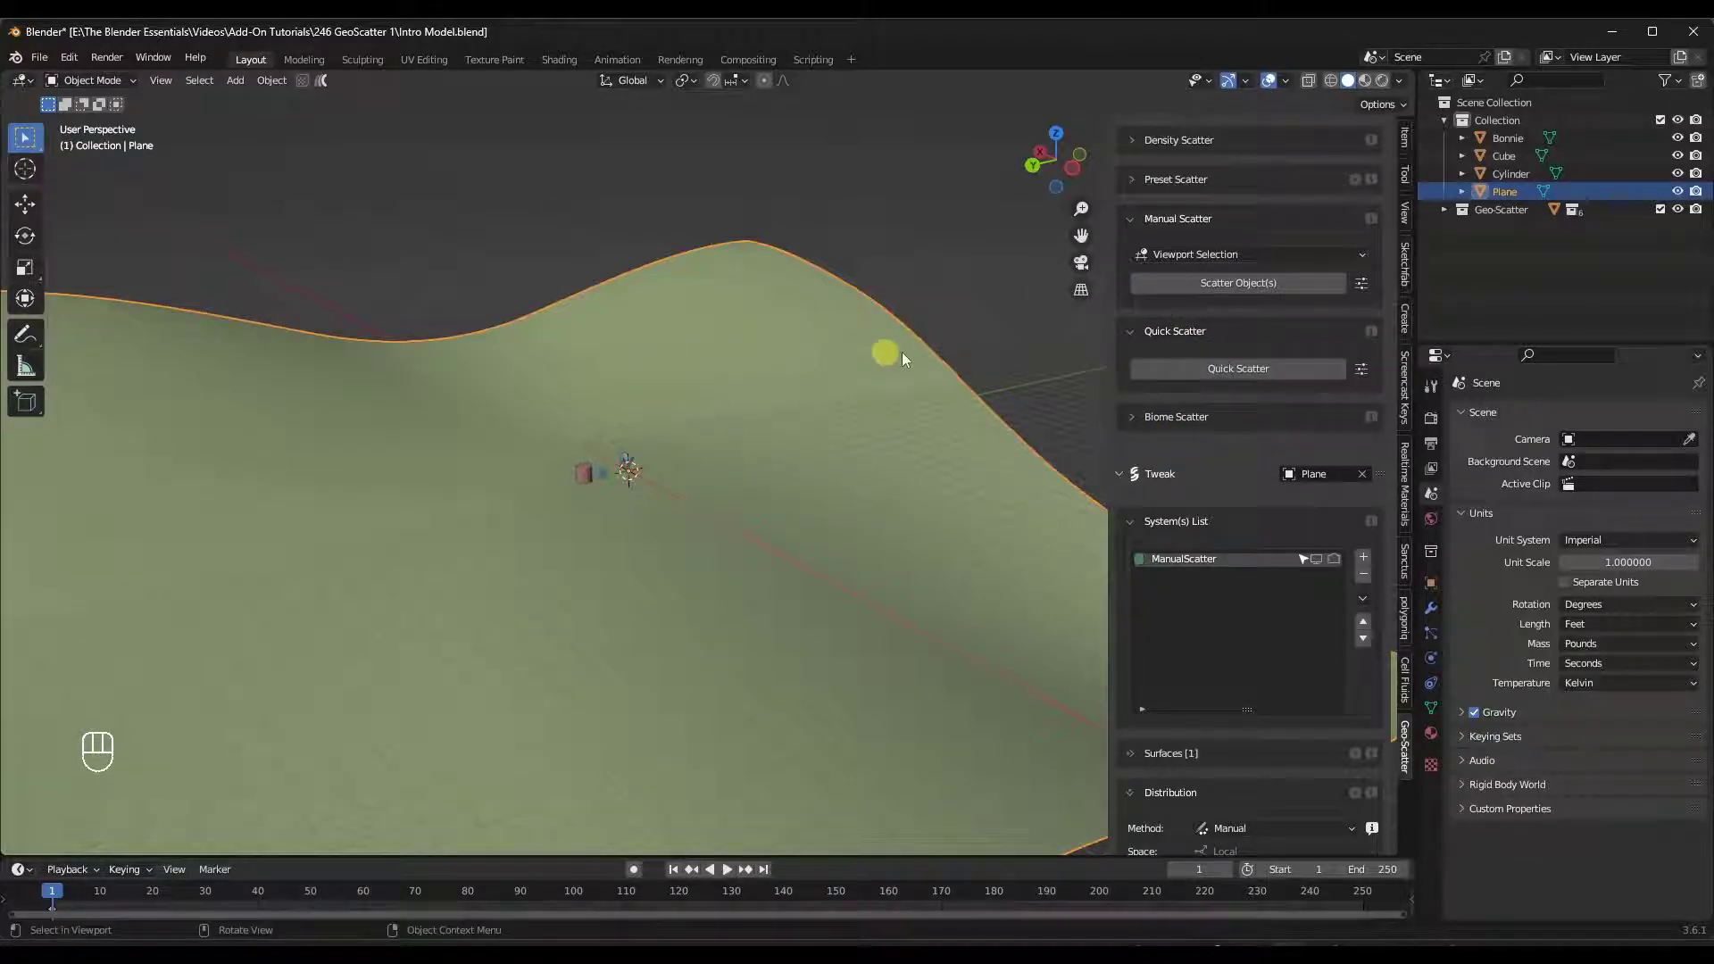